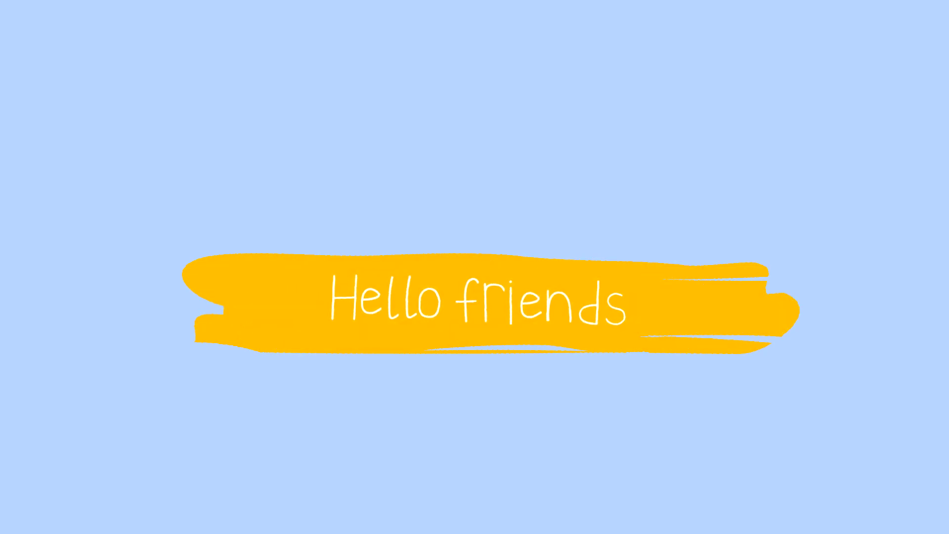
Pose the rig: drag the left hand IK control and rotate the chest and head controls
key("g")
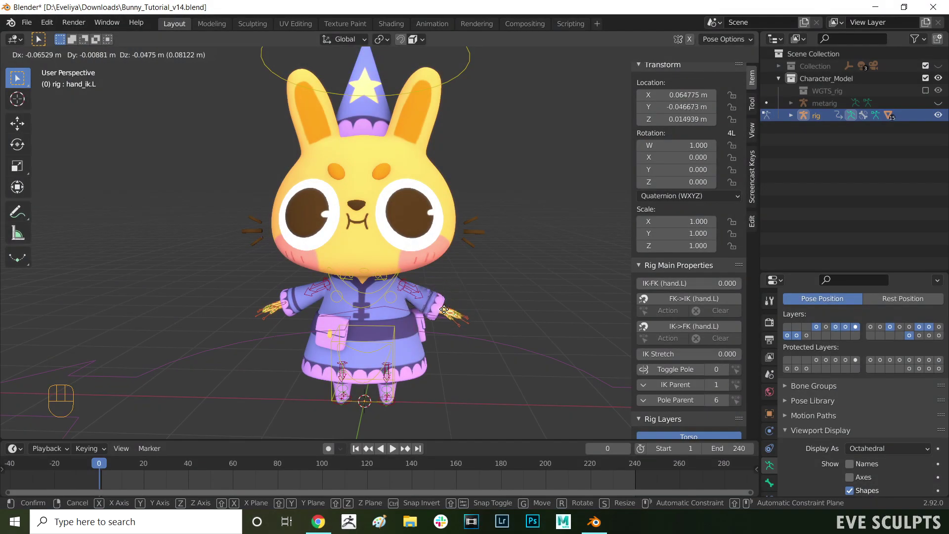
left_click_drag(439, 302, 405, 333)
left_click(390, 331)
key("g")
left_click_drag(393, 327, 386, 315)
left_click(377, 303)
key("r")
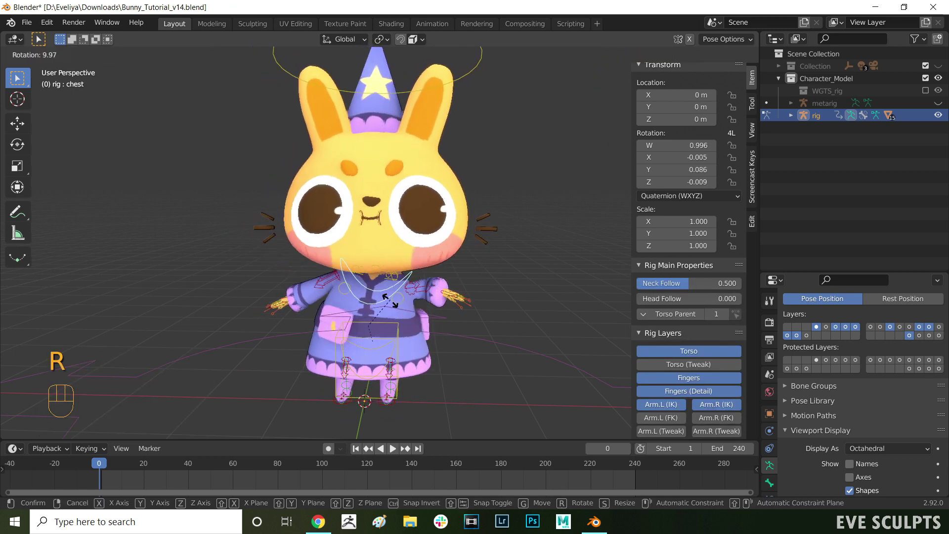
left_click(402, 95)
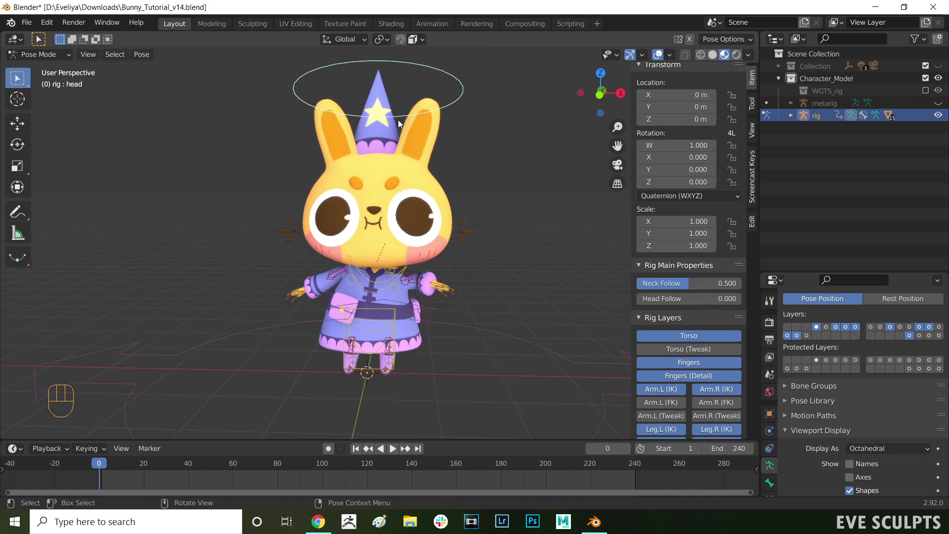
key("r")
left_click(376, 128)
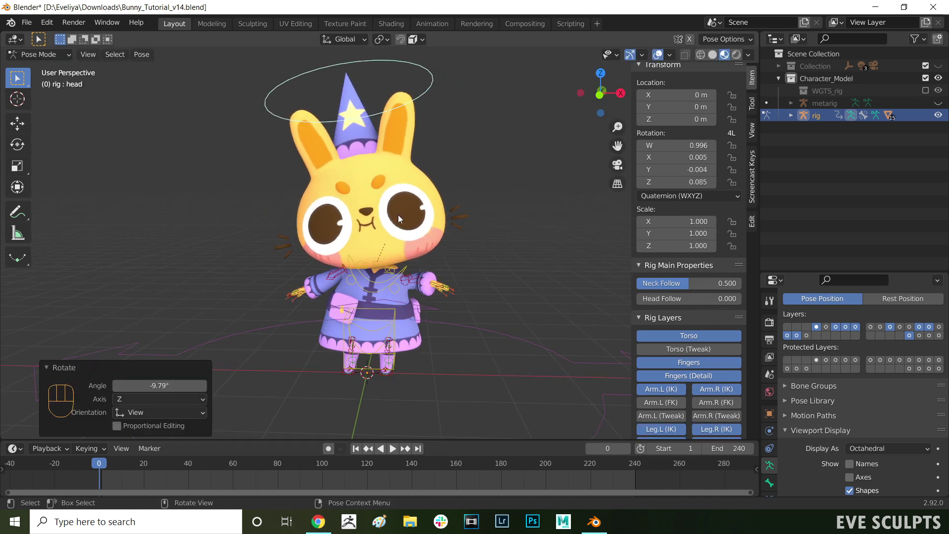
key("r")
left_click(430, 194)
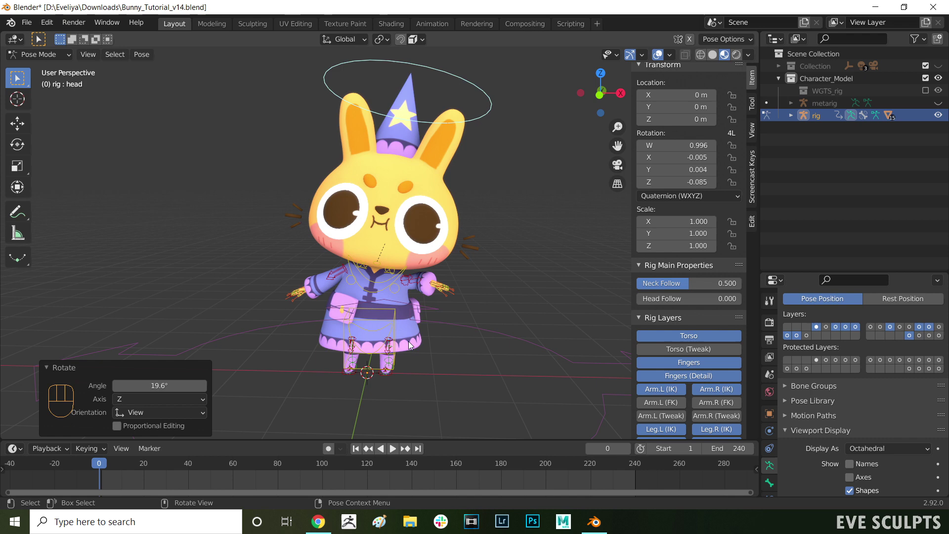
Move the spine control vertically to a new position and leave the mode
left_click(395, 377)
key("g")
key("z")
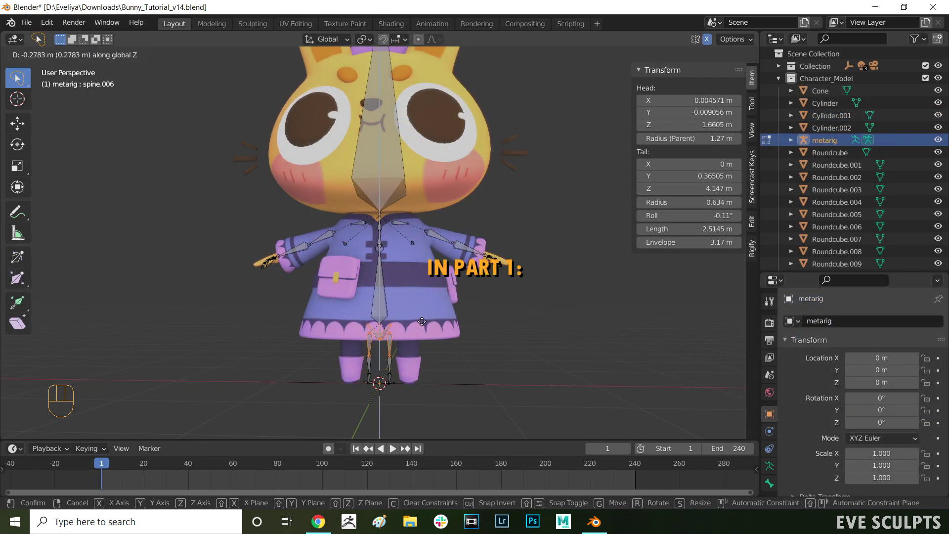
left_click(422, 318)
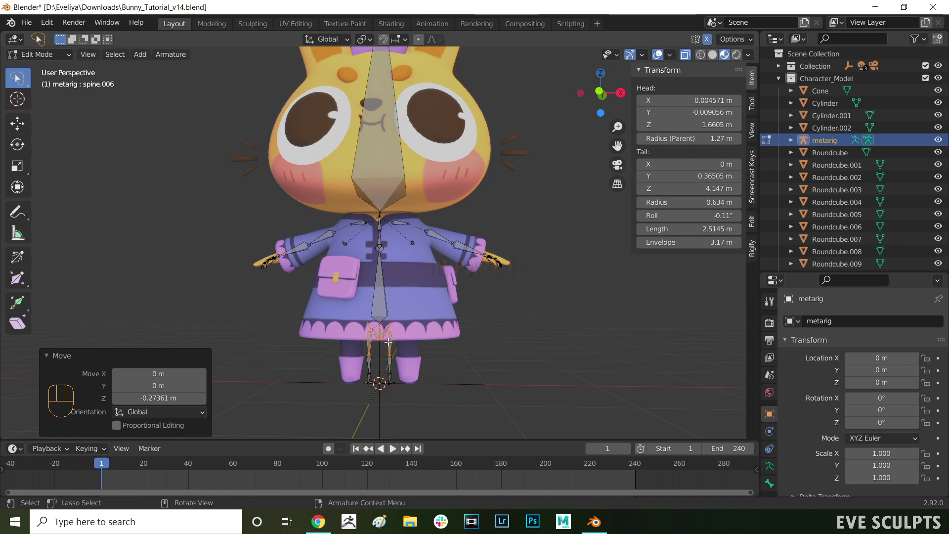
key("Tab")
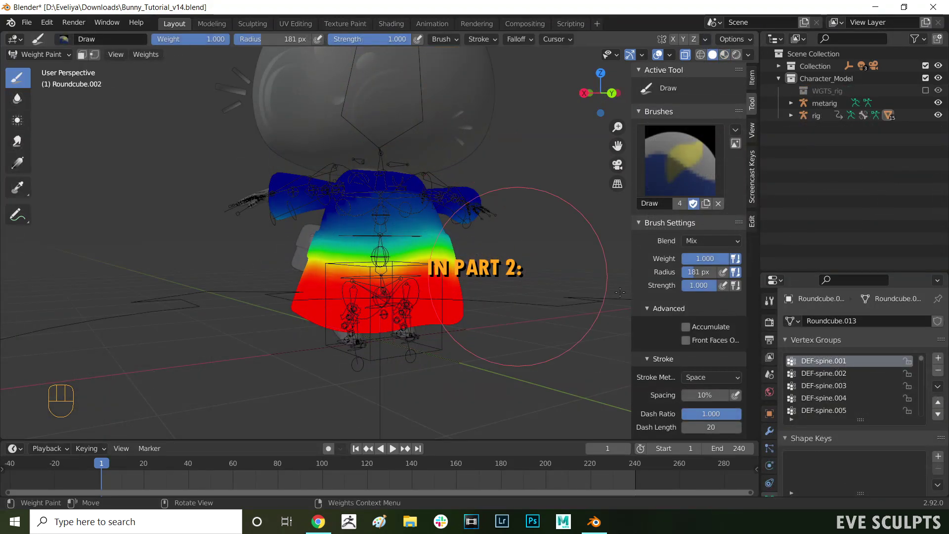
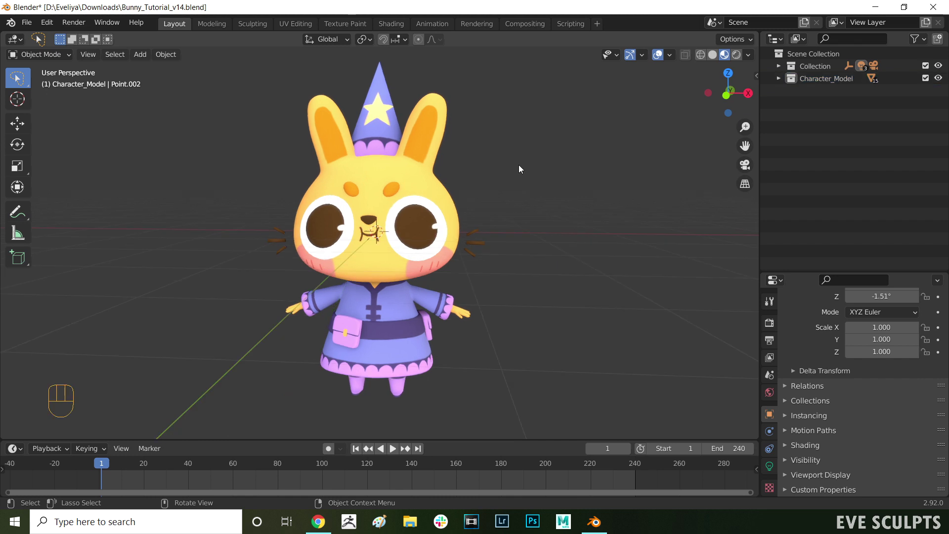
Select the whole bunny and move it up along Z in front view so its feet meet the ground line
key("a")
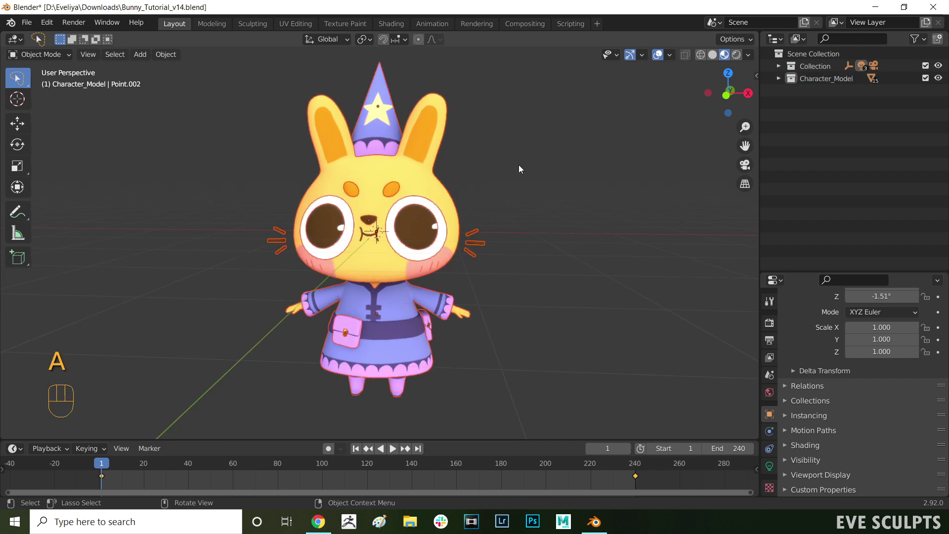
key("g")
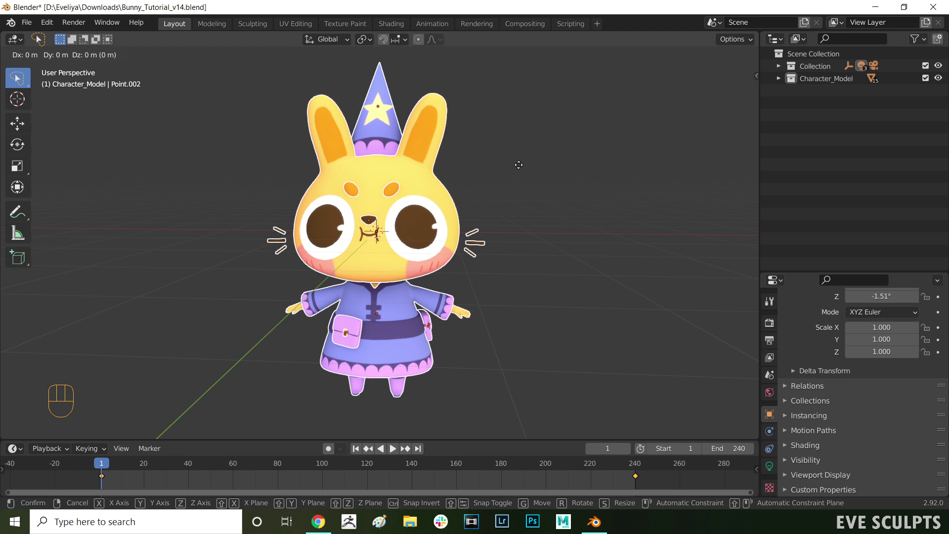
key("z")
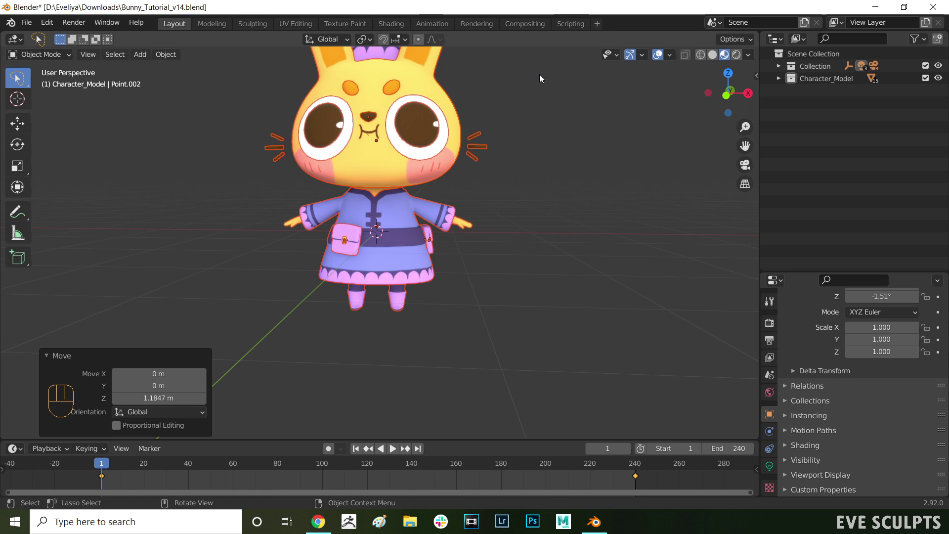
key("KP_1")
left_click_drag(546, 184, 544, 254)
key("g")
key("z")
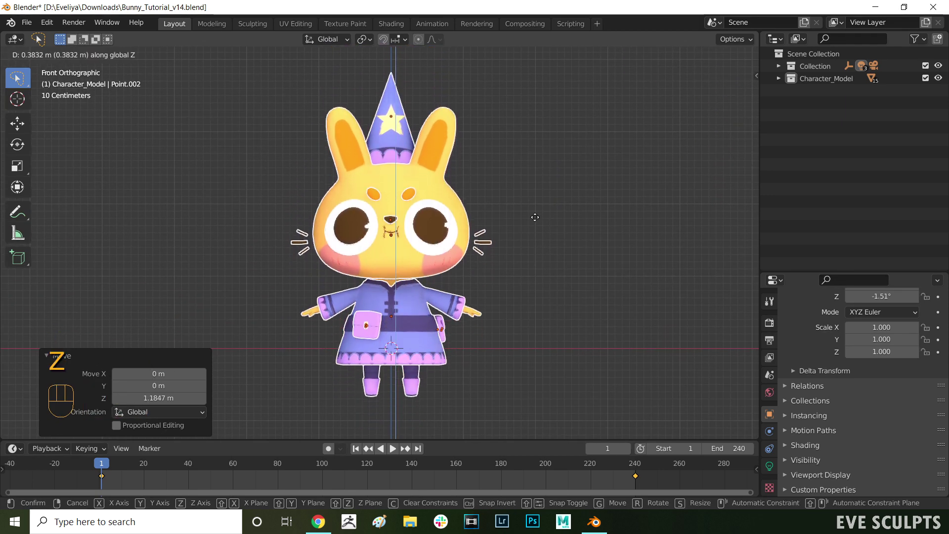
middle_click(536, 182)
key("g")
key("z")
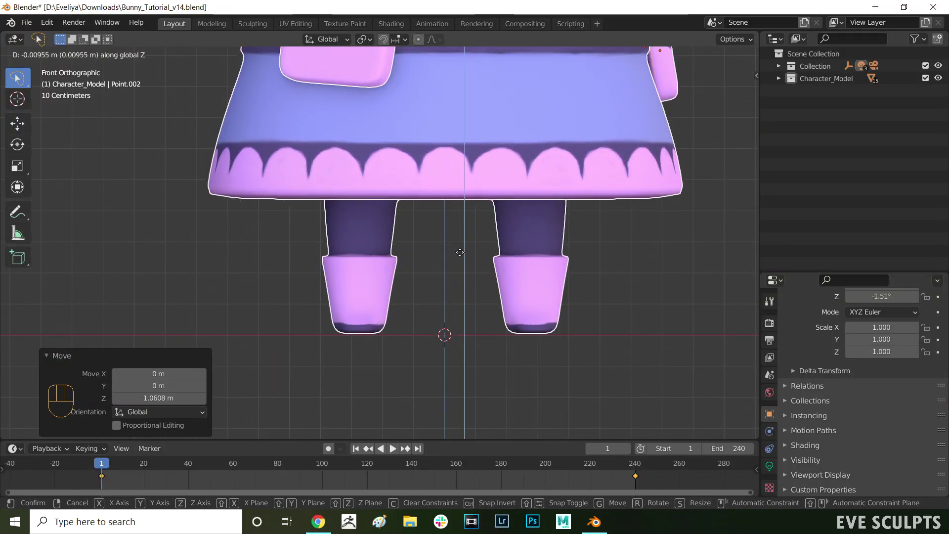
Confirm the bunny's height and show the Item transform values in the N sidebar
left_click(462, 257)
left_click_drag(488, 250, 517, 211)
key("n")
key("n")
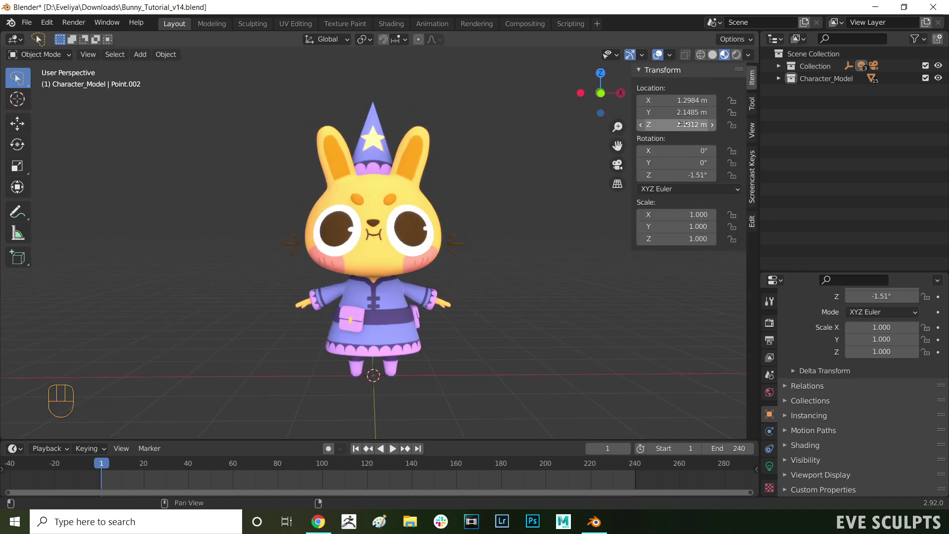
left_click(345, 216)
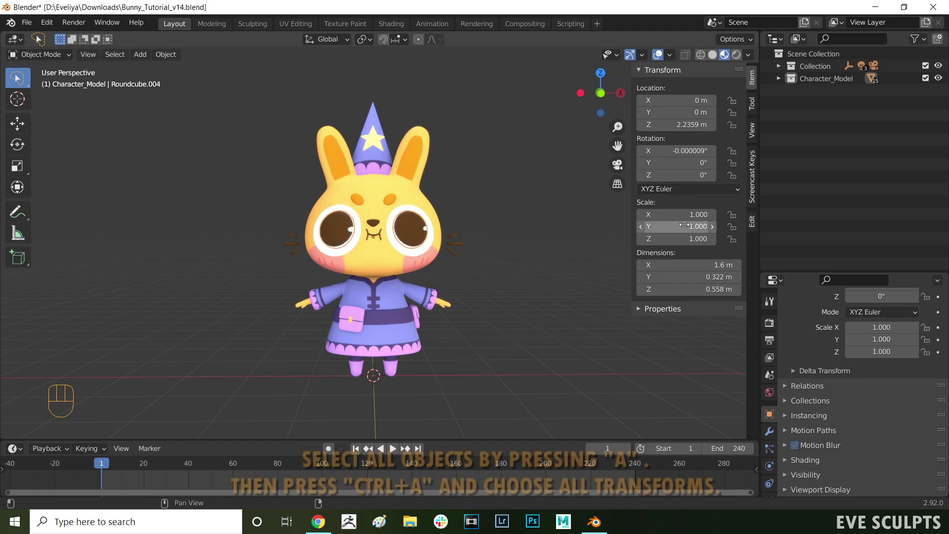
Select every bunny object and apply All Transforms so location and rotation read zero
key("a")
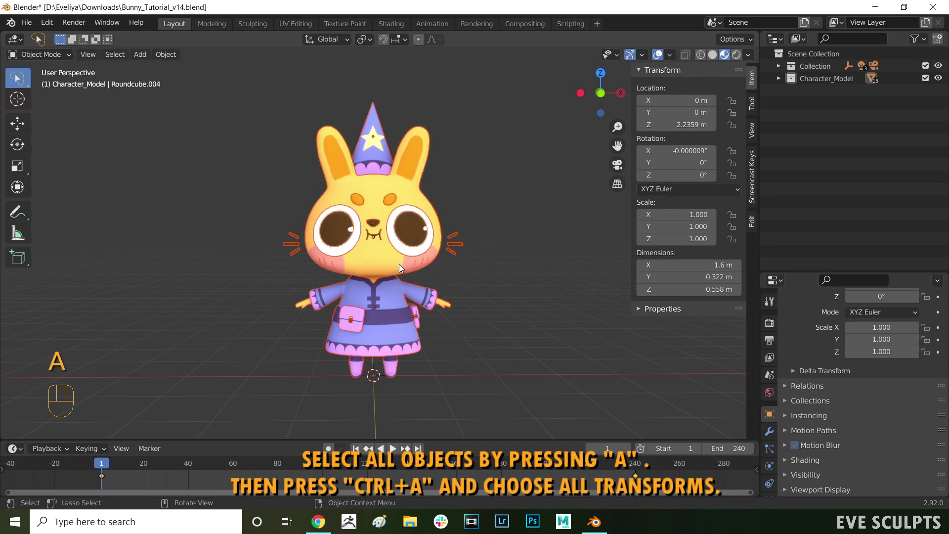
key("ctrl+a")
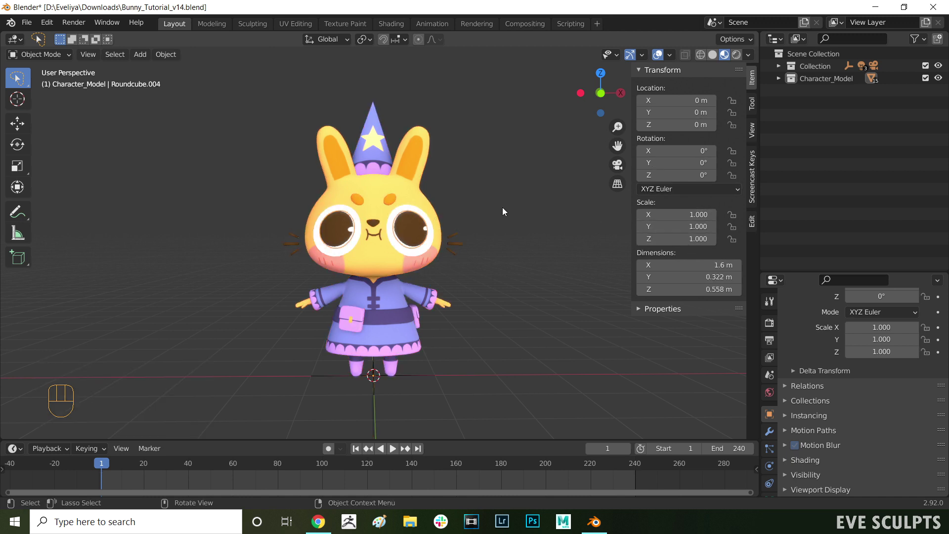
left_click_drag(482, 217, 493, 213)
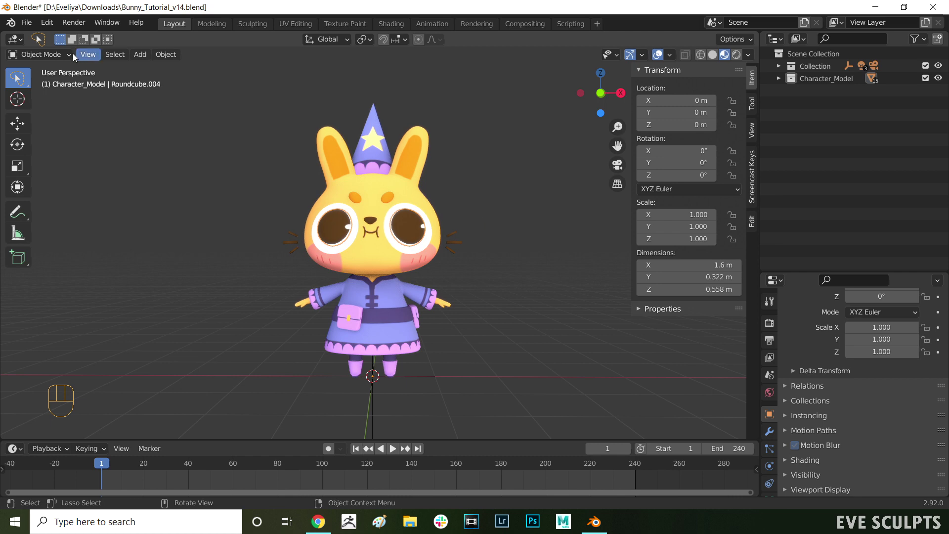
Enable the Rigify add-on in Blender's preferences
left_click_drag(54, 28, 89, 229)
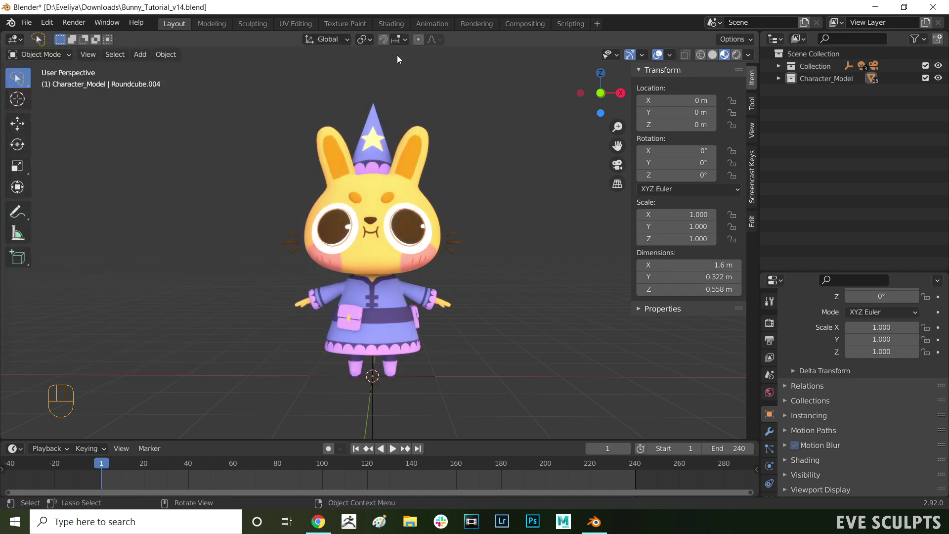
Add a Human (Meta-Rig) armature to the scene from the Add menu
key("shift+a")
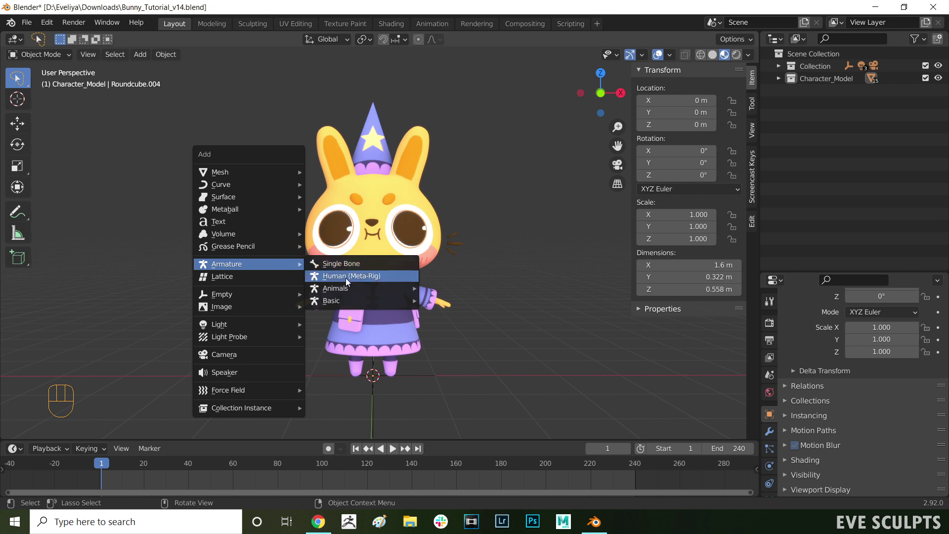
middle_click(425, 308)
left_click_drag(458, 282, 440, 316)
left_click(783, 82)
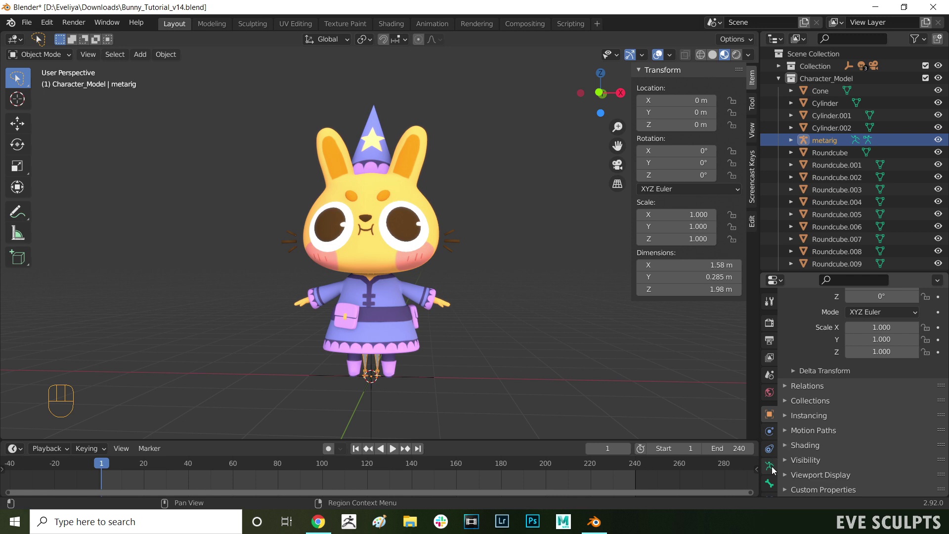
Tick In Front under Viewport Display so bones show through the mesh, then frame the bunny in front view
left_click(775, 470)
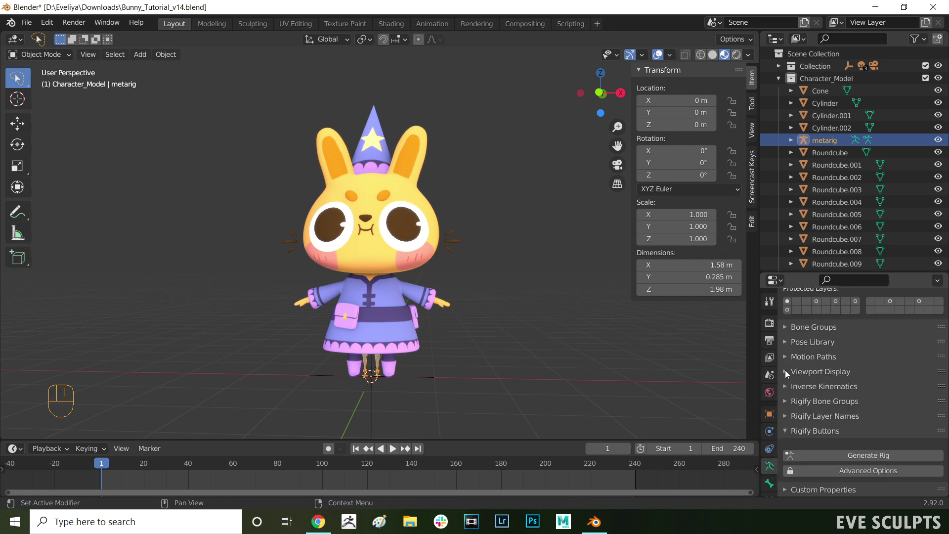
left_click(788, 374)
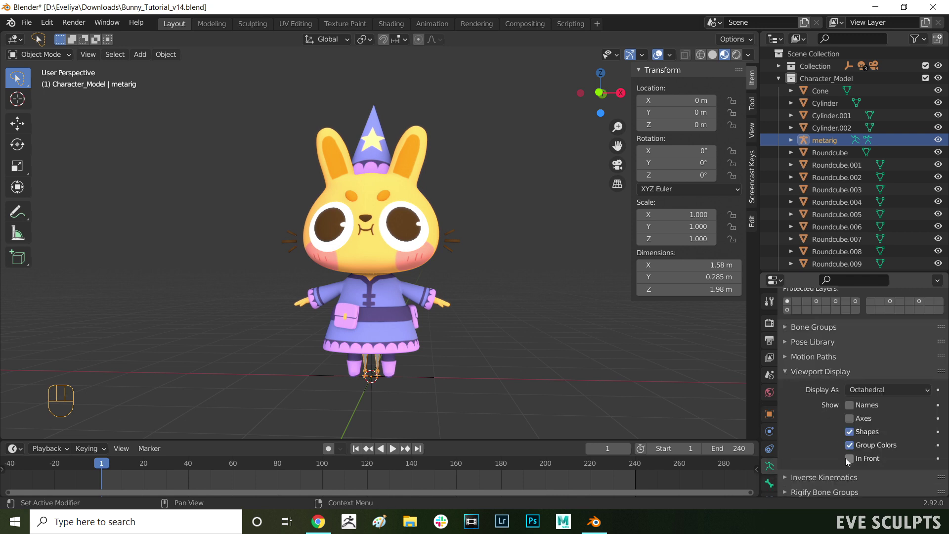
left_click(847, 462)
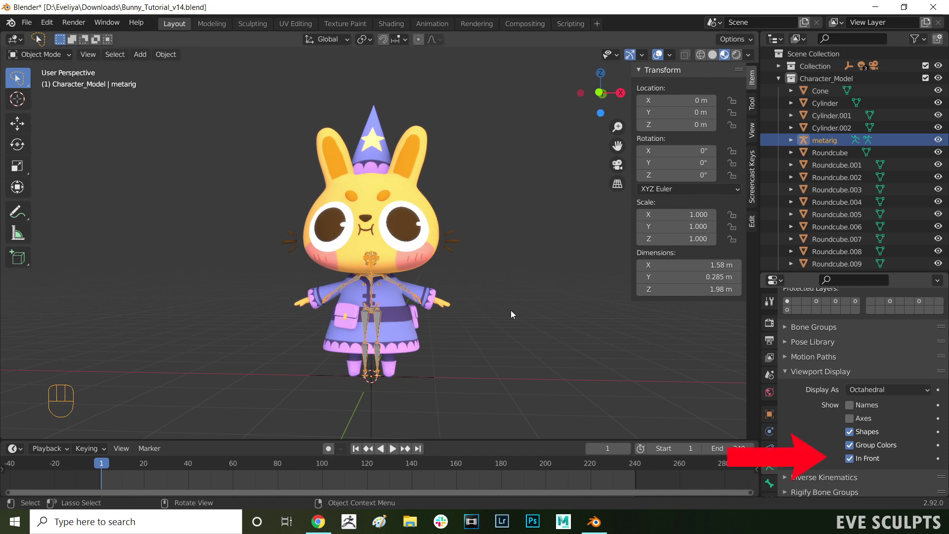
left_click_drag(521, 314, 522, 322)
left_click_drag(542, 313, 546, 262)
middle_click(546, 262)
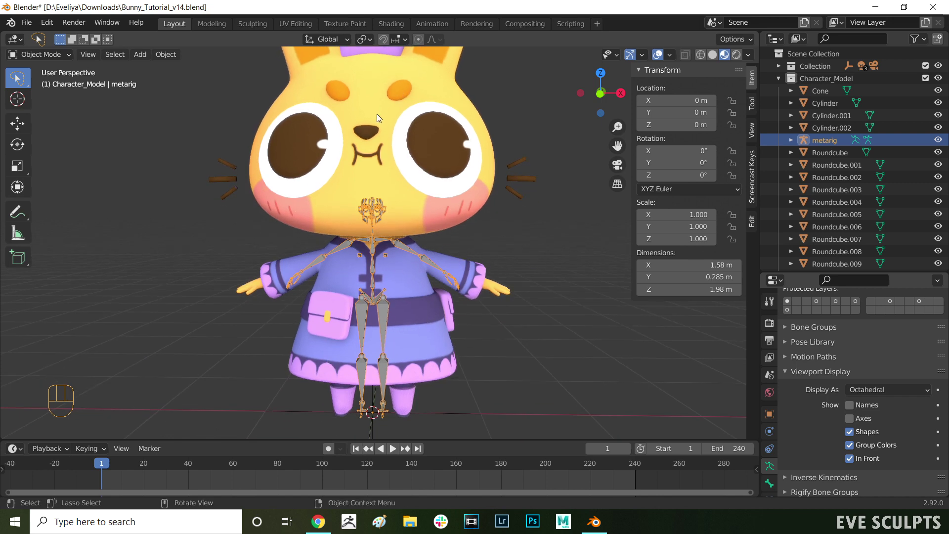
middle_click(416, 175)
left_click_drag(396, 115, 374, 116)
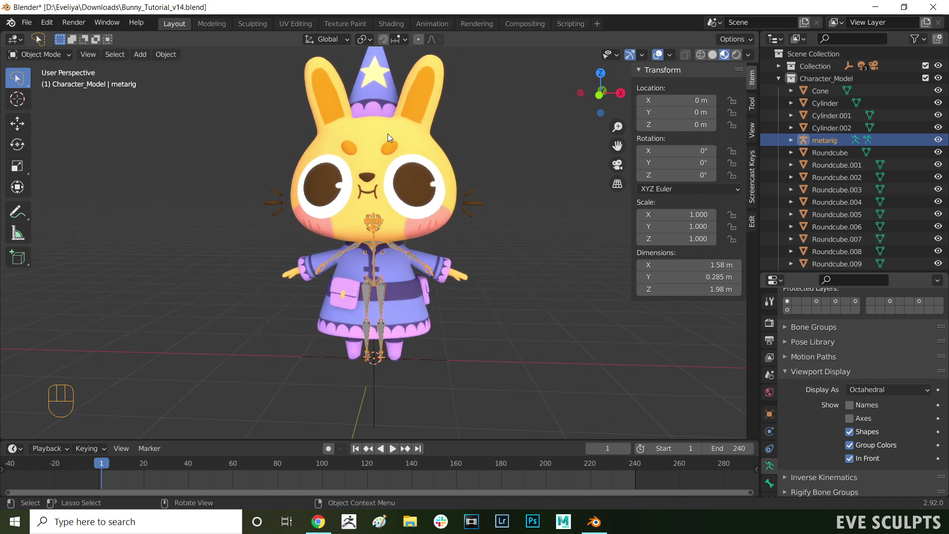
key("KP_1")
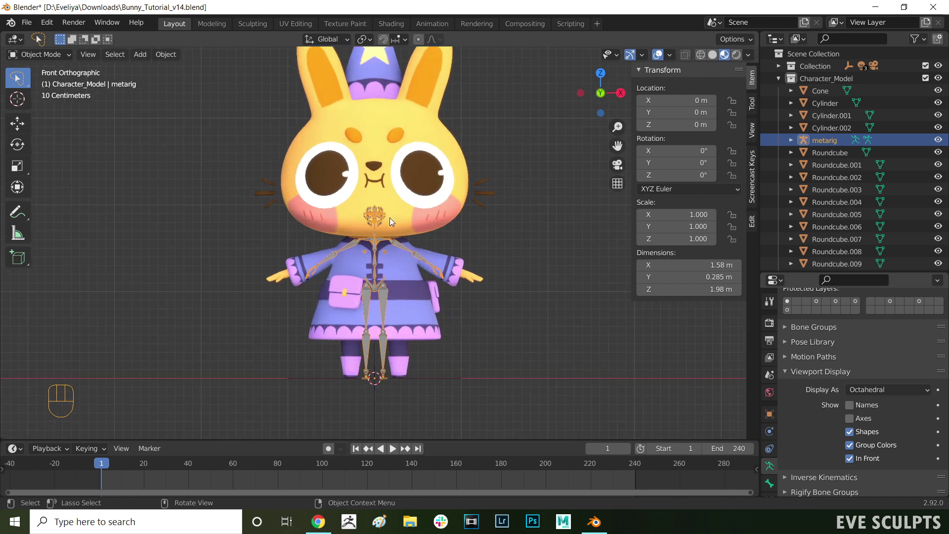
Enter Edit Mode on the metarig and delete the selected face bones
middle_click(423, 256)
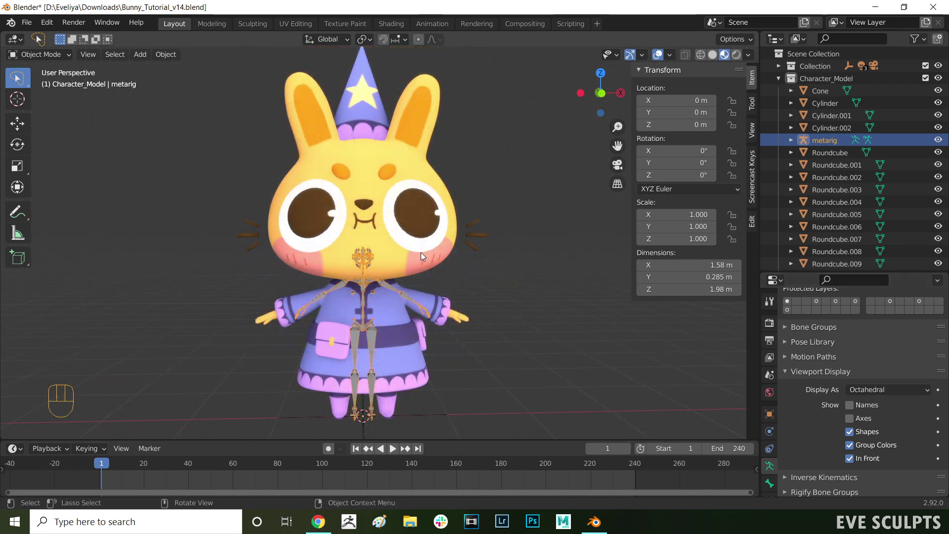
key("Tab")
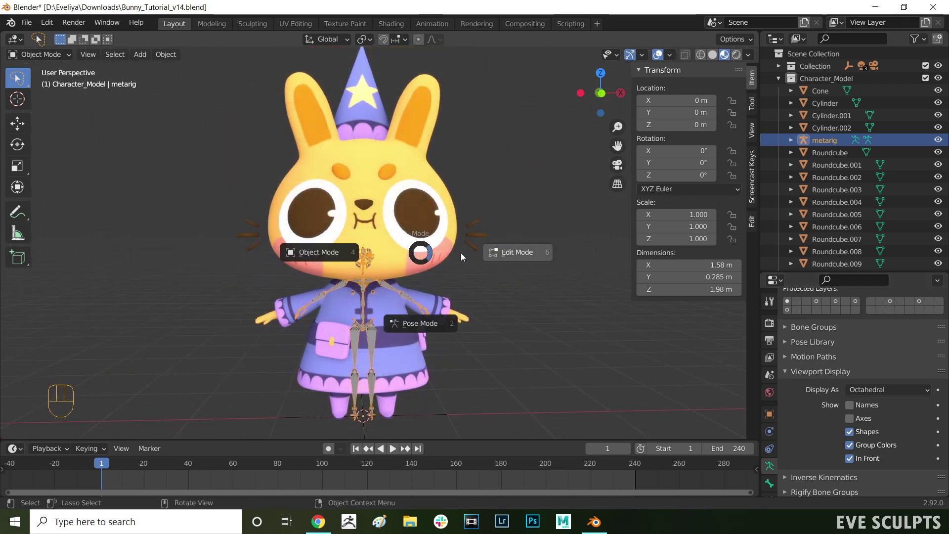
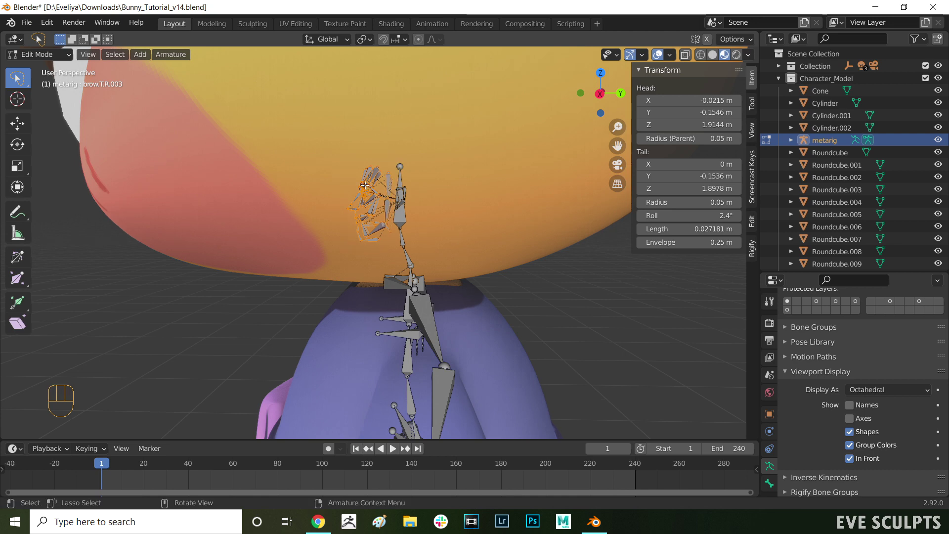
key("Delete")
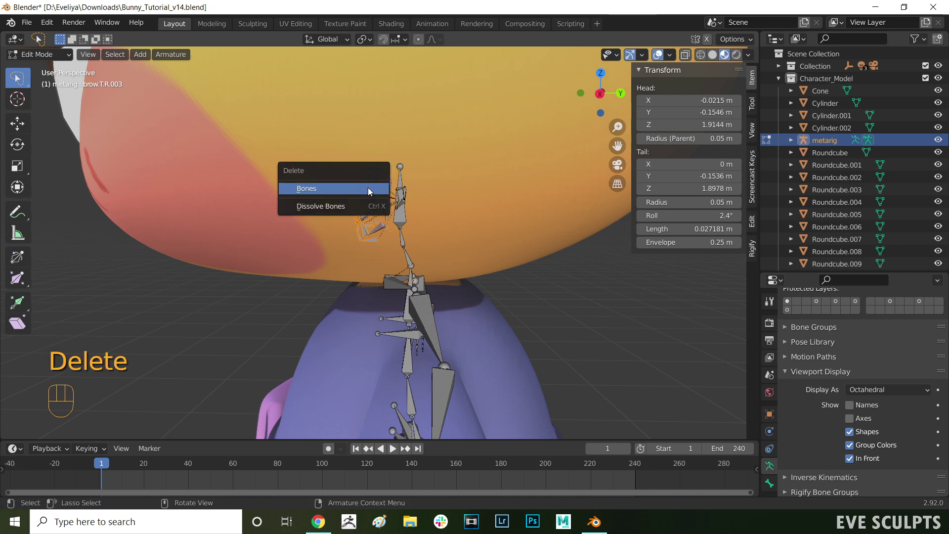
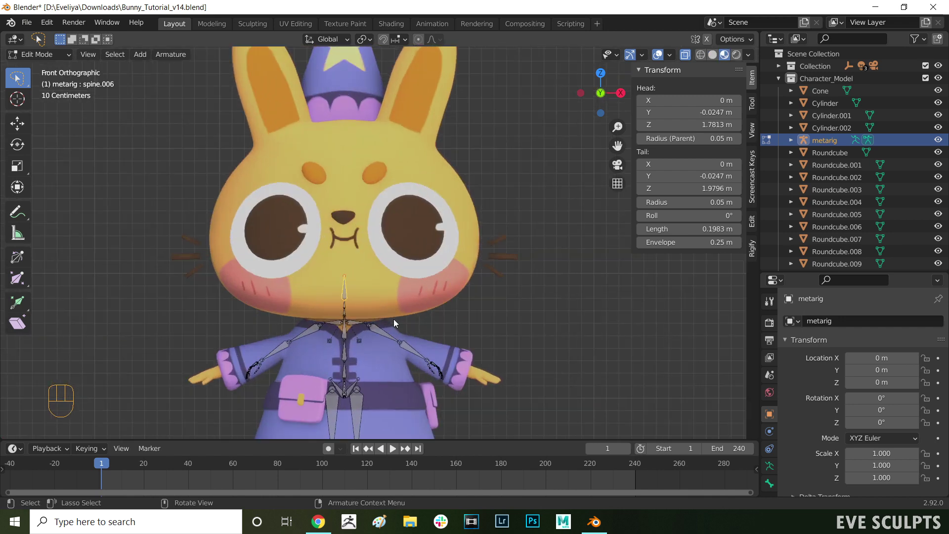
Enable X-ray, lower the left arm bones into the sleeve and move and rotate the hand bones onto the paw
left_click(384, 333)
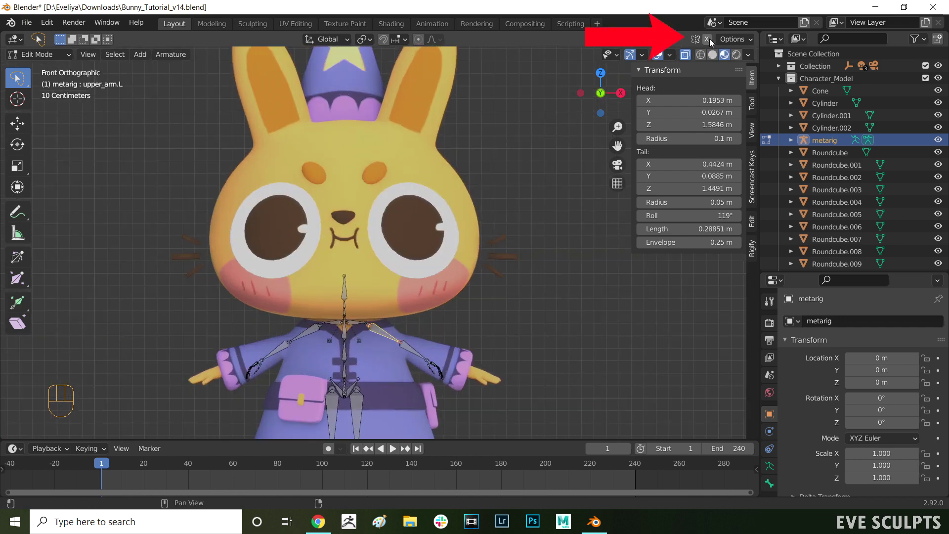
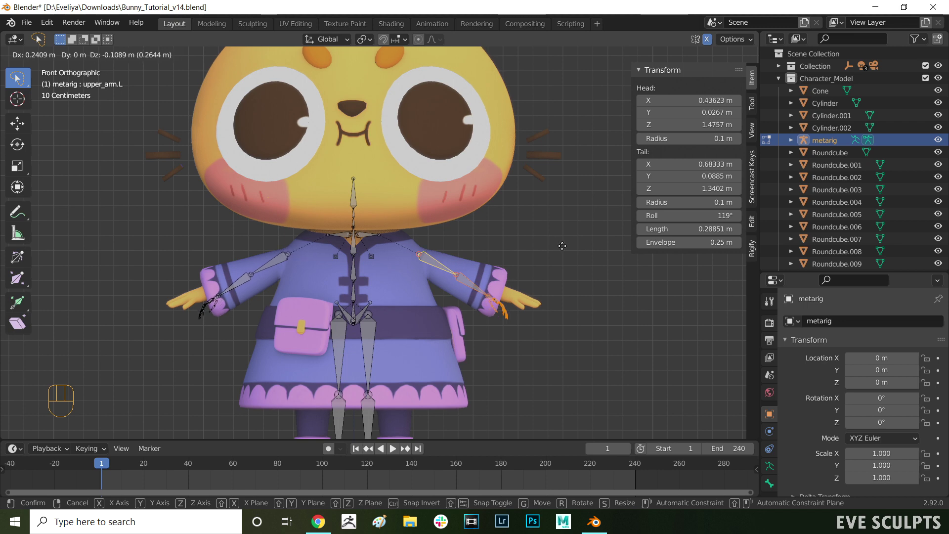
left_click(566, 248)
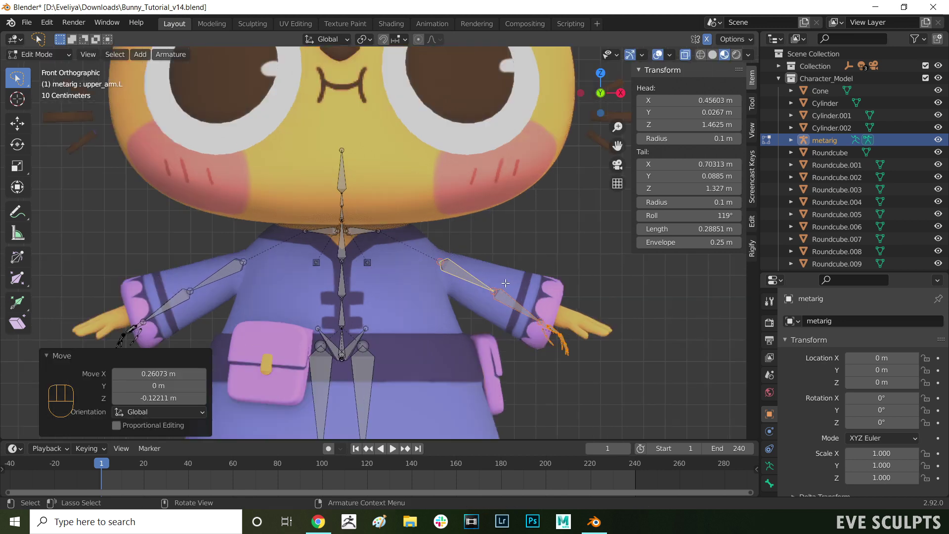
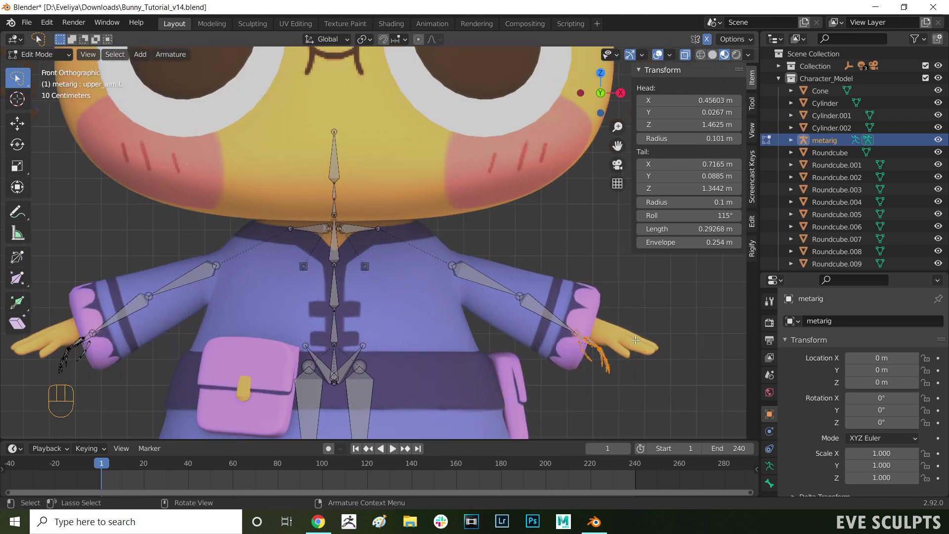
key("g")
left_click(649, 338)
key("r")
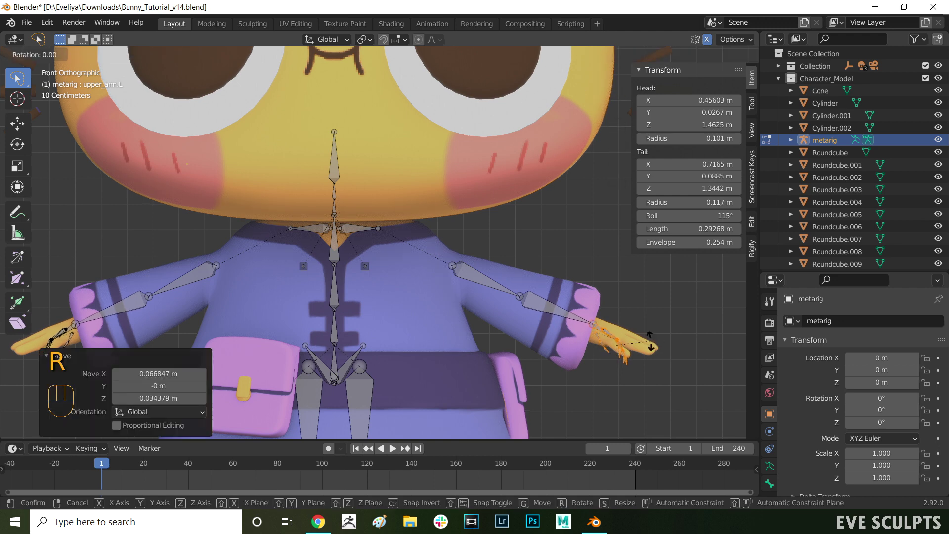
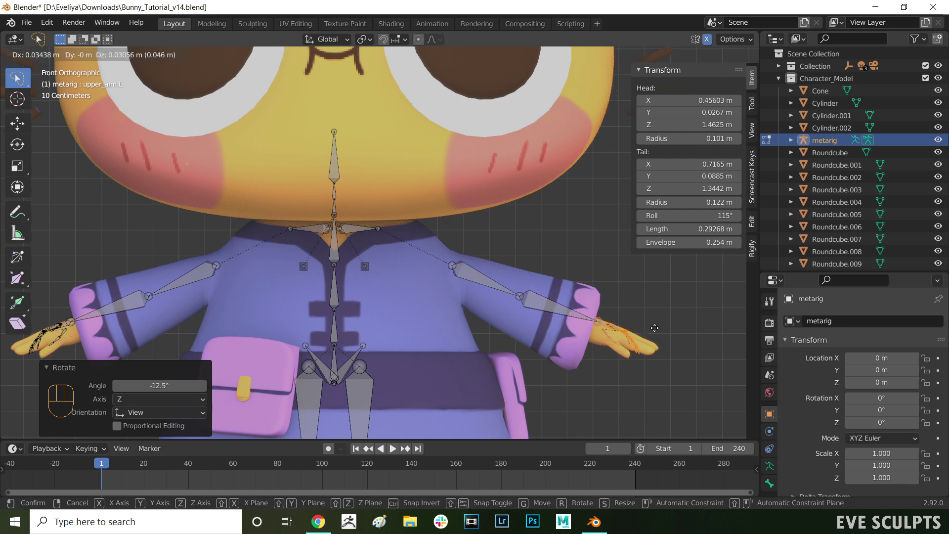
Lower the left shoulder bone onto the bunny's torso
left_click(657, 333)
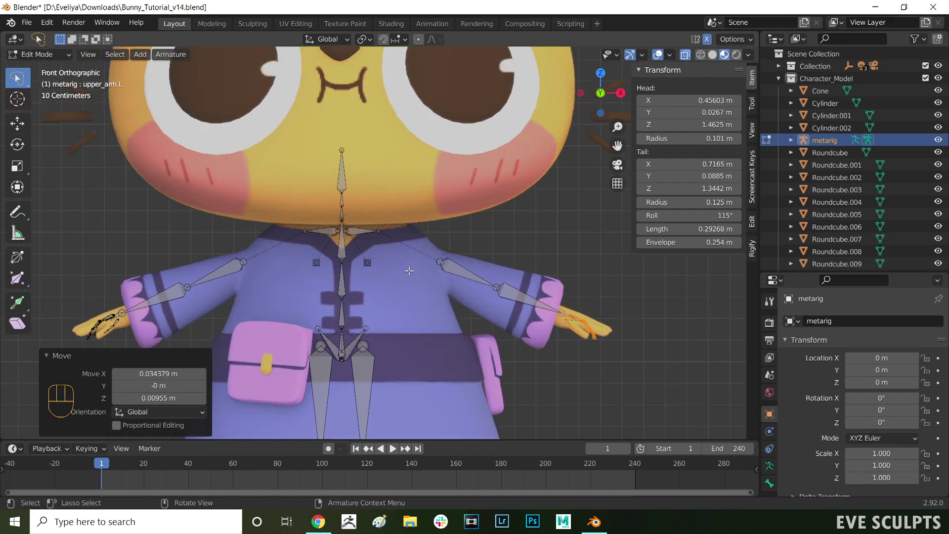
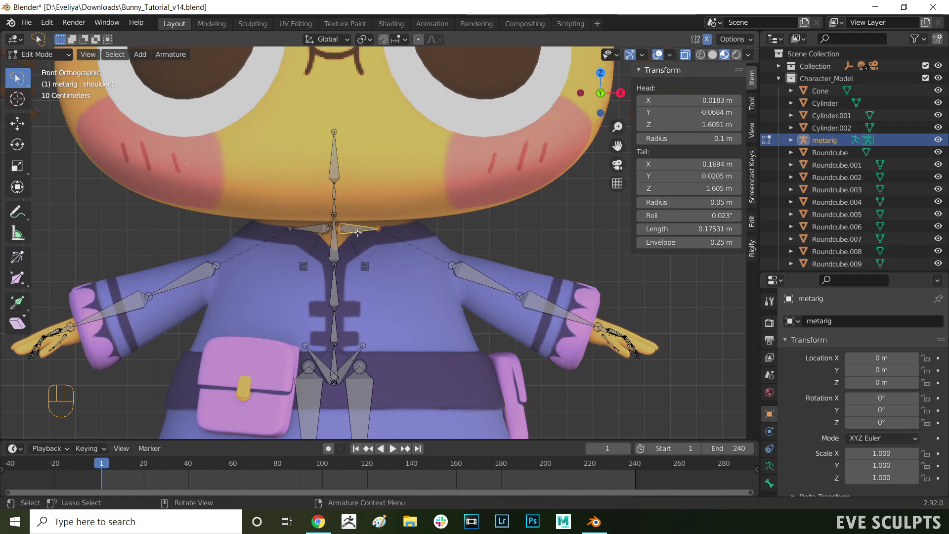
key("g")
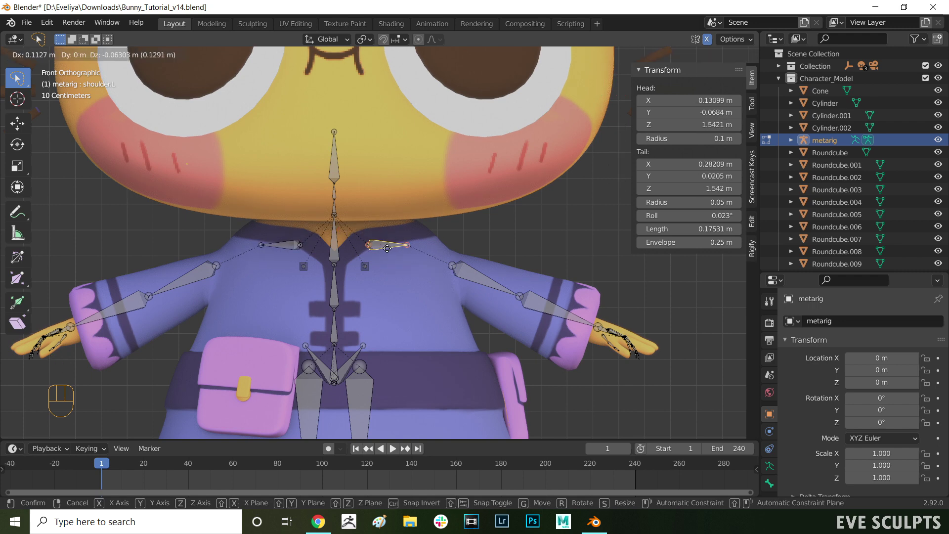
left_click(387, 246)
Move the left breast bone down and forward along Y on the chest, orbiting to check the hand bones
left_click(366, 264)
left_click_drag(357, 258, 382, 261)
key("g")
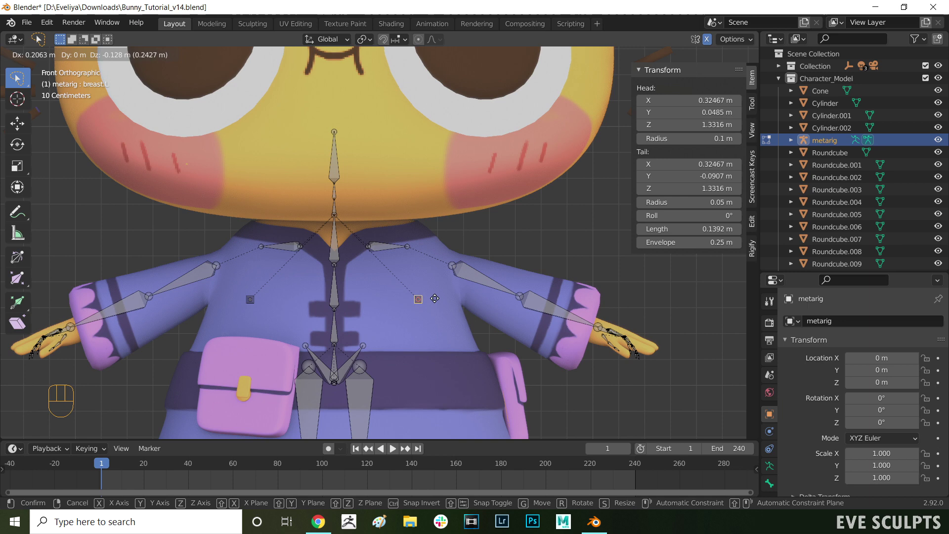
left_click(434, 294)
key("g")
key("y")
left_click(372, 308)
left_click_drag(378, 275, 455, 272)
left_click_drag(492, 271, 441, 307)
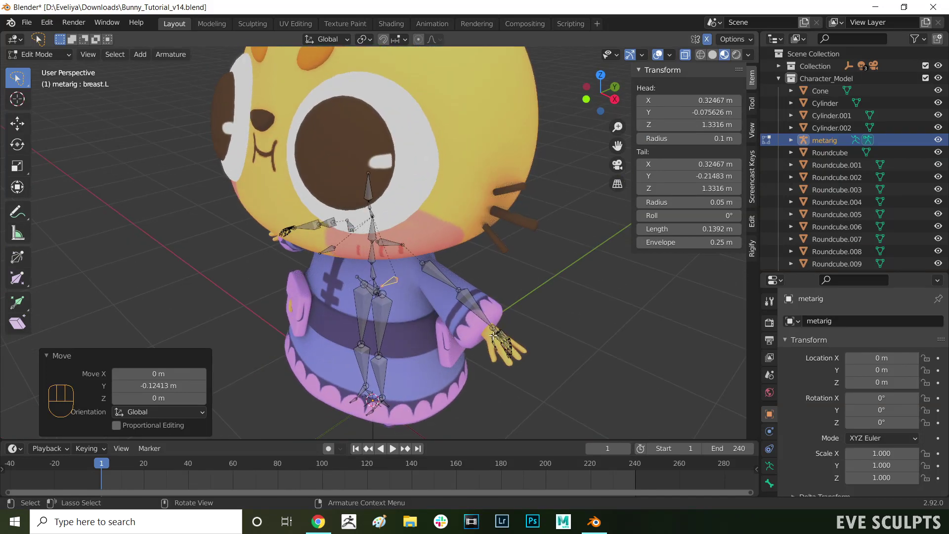
left_click_drag(402, 300, 424, 282)
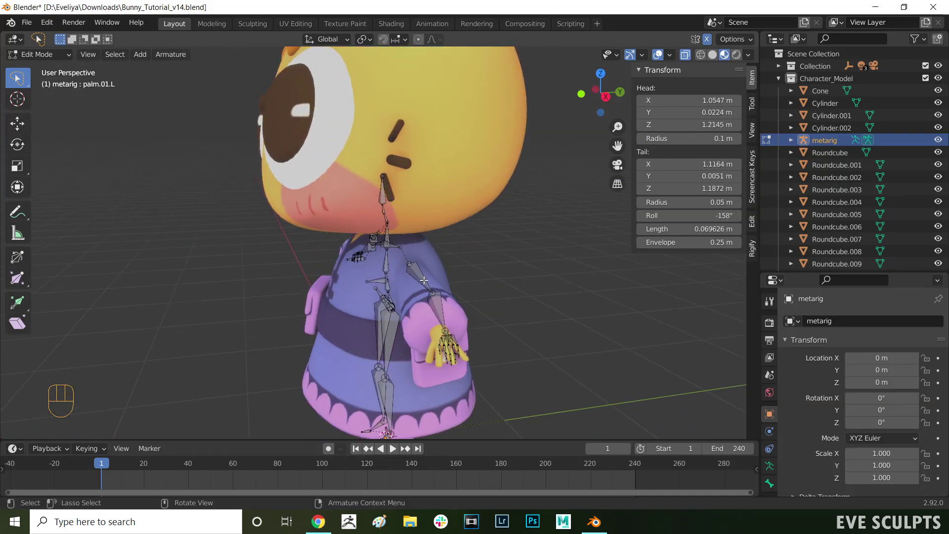
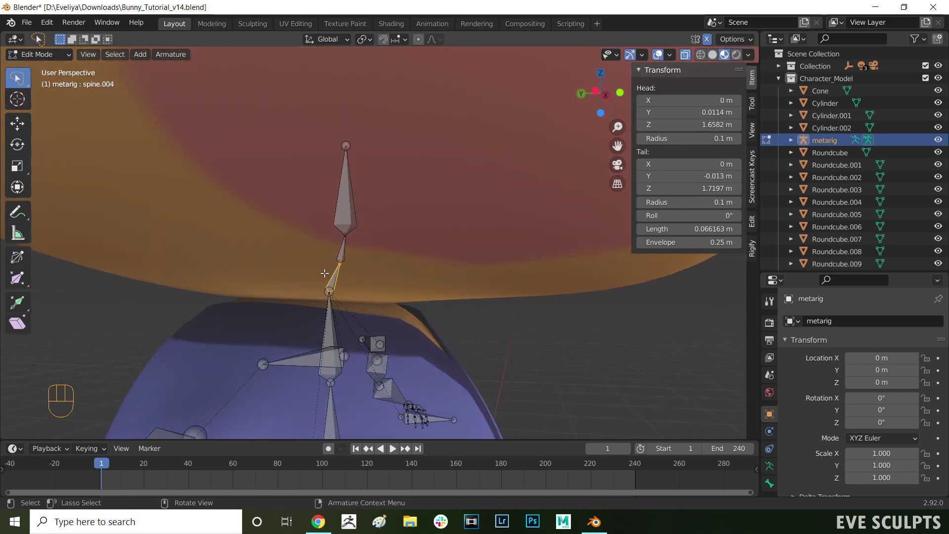
Lower the bottom neck joint along Z, then drag the upper neck joint down toward the collar
key("g")
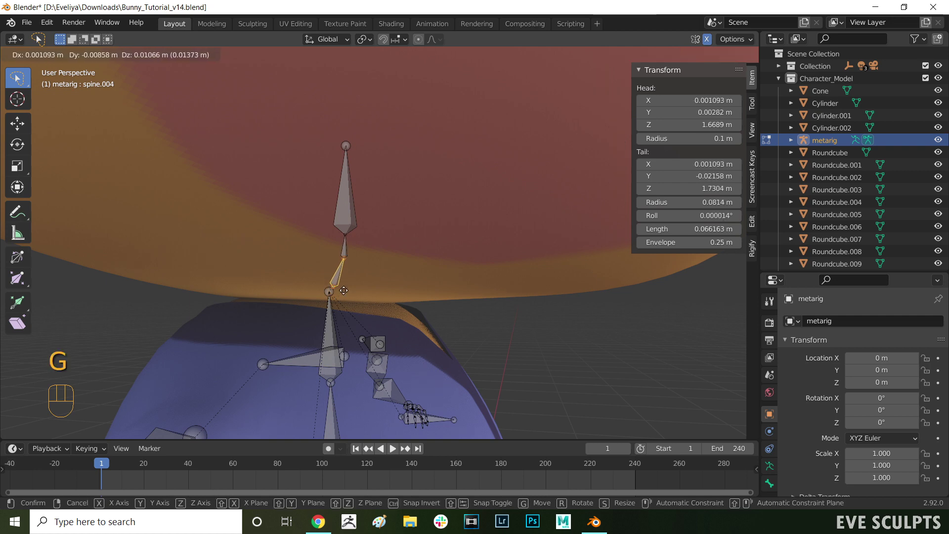
key("Escape")
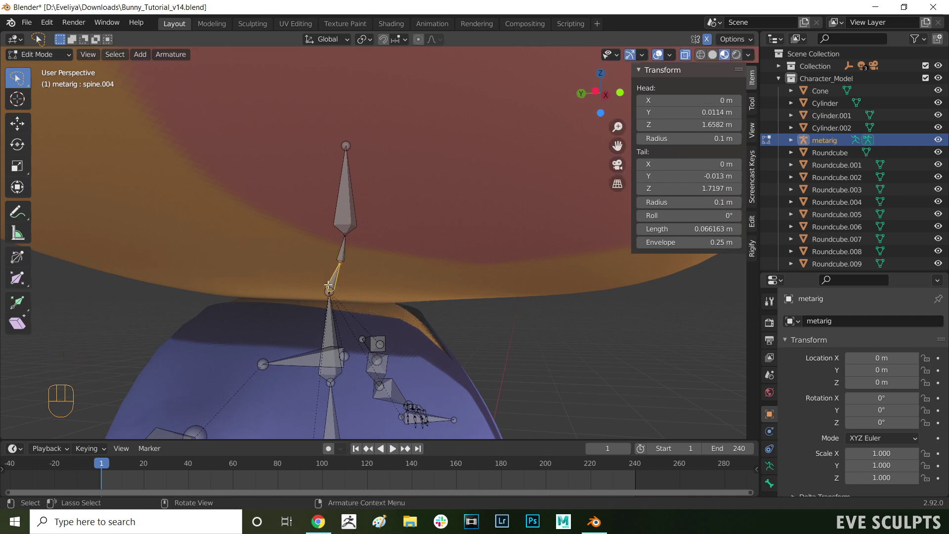
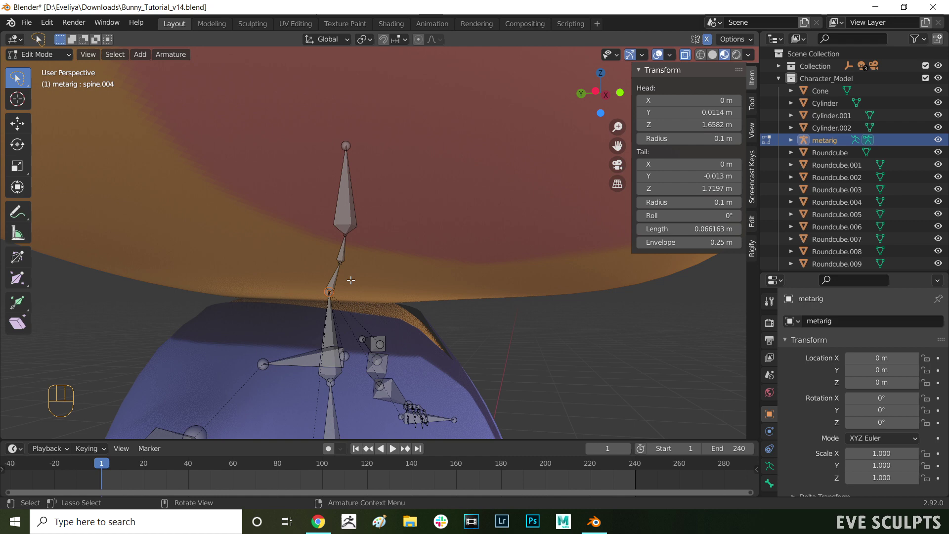
key("g")
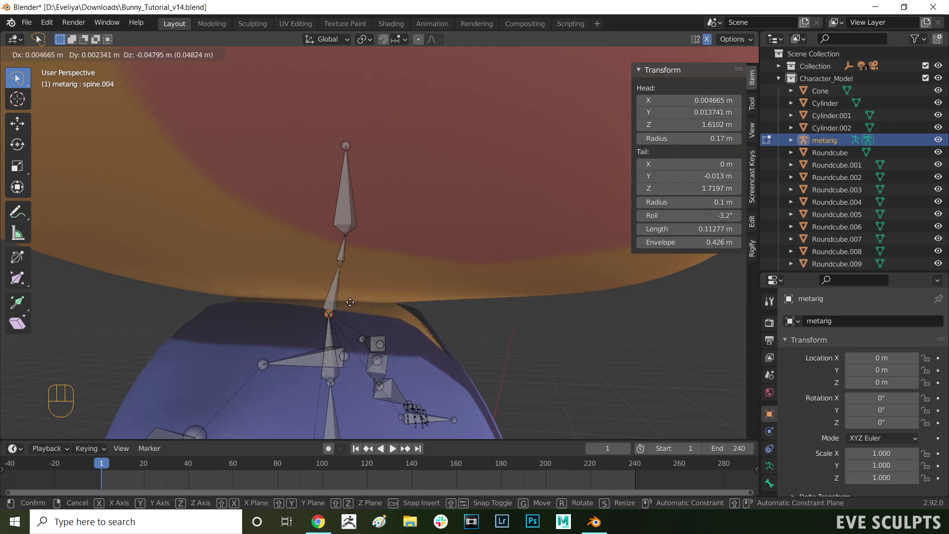
key("z")
left_click(355, 302)
left_click_drag(329, 266, 359, 263)
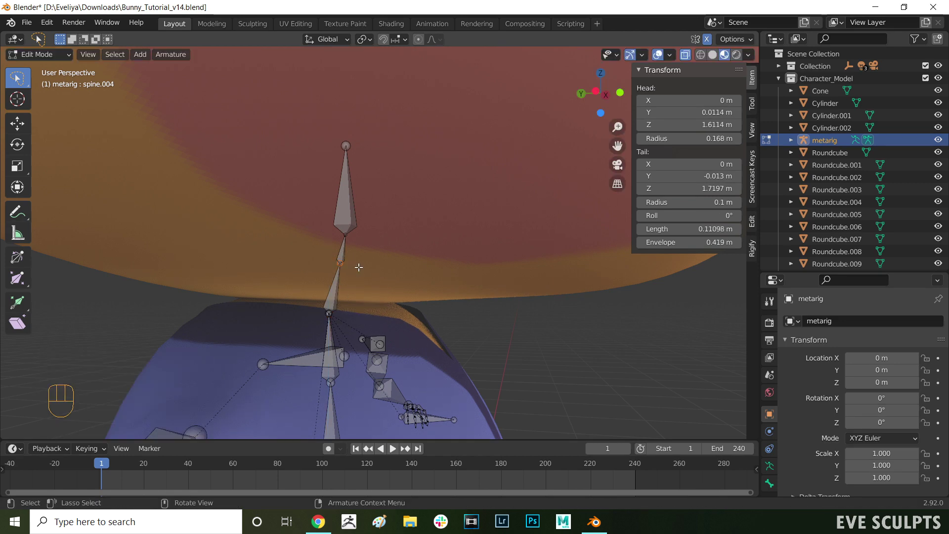
left_click(342, 251)
key("g")
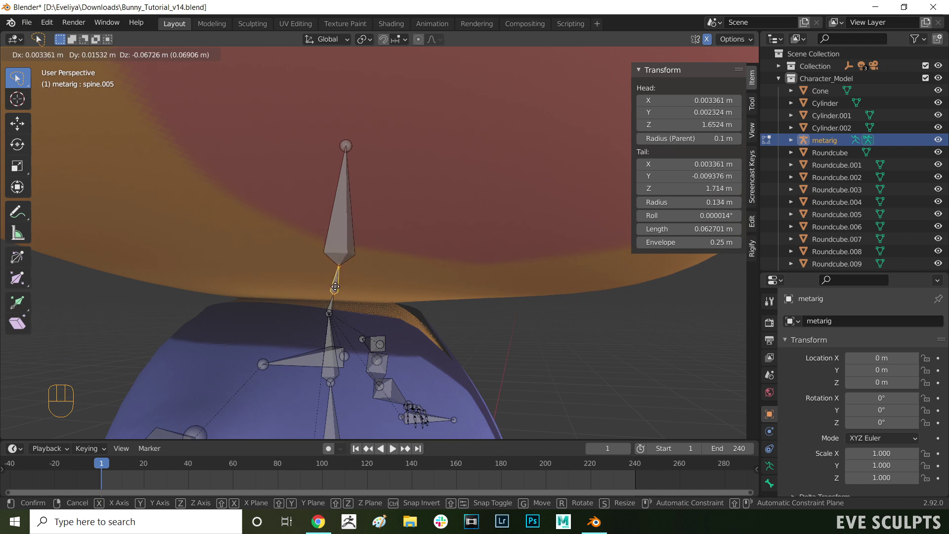
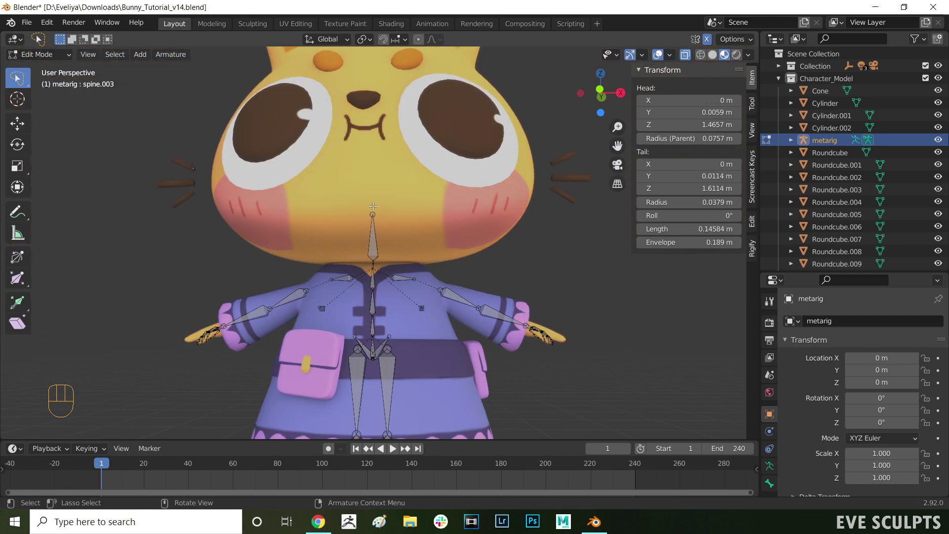
Pull the head bone's tip up along Z through the whole head, then view it from the side
left_click_drag(384, 206, 394, 213)
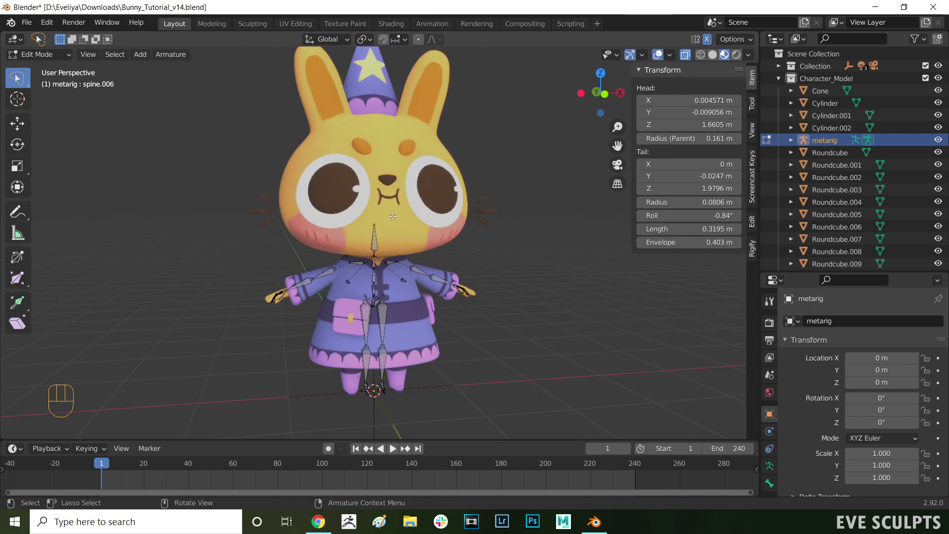
key("g")
key("z")
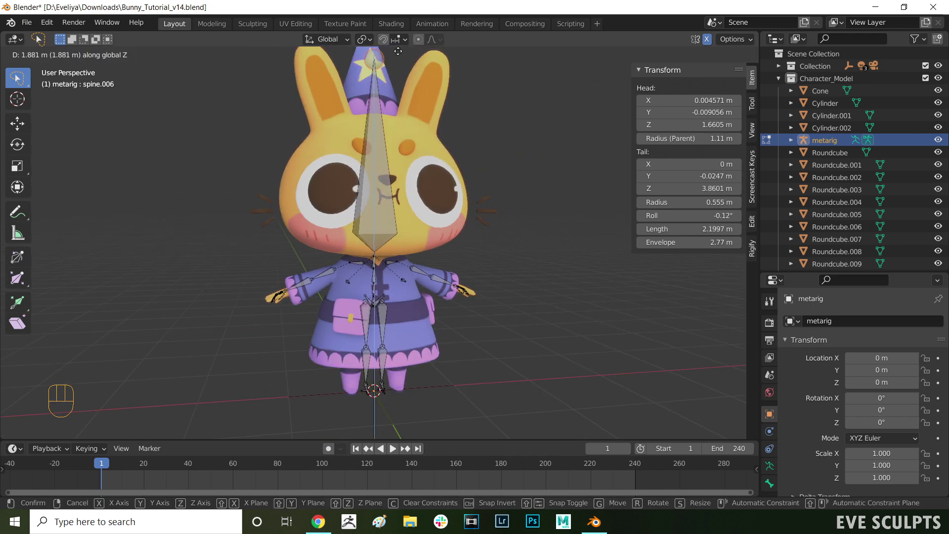
left_click(400, 52)
middle_click(369, 143)
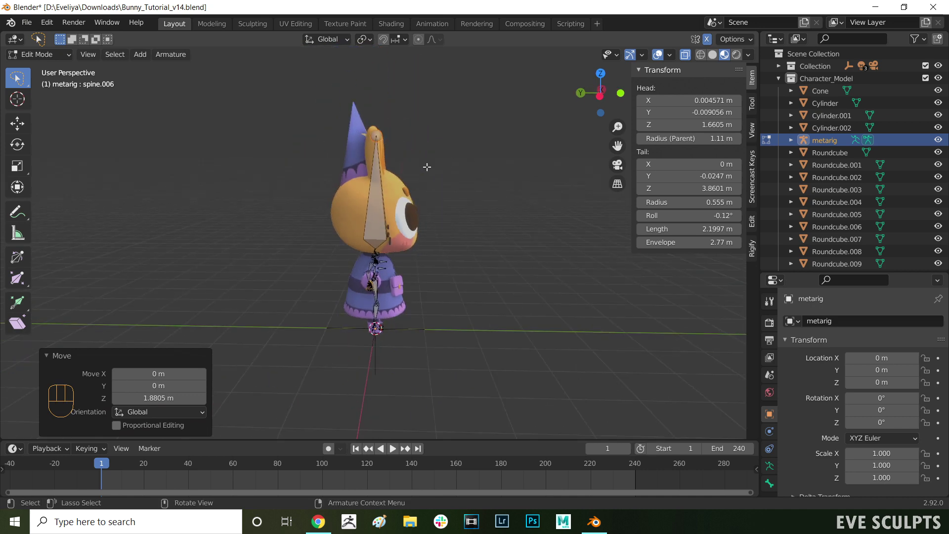
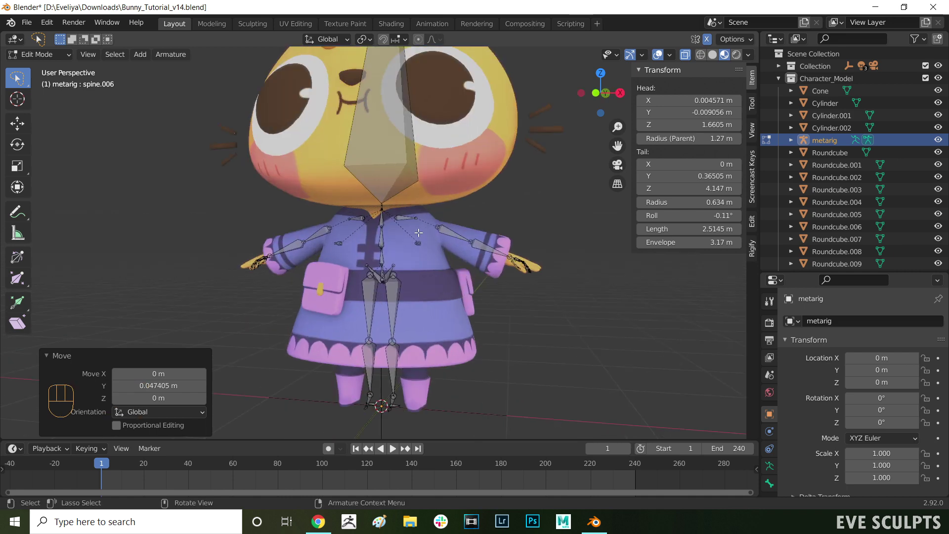
Lower the hip joint along Z below the bunny's skirt toward the legs
middle_click(399, 275)
left_click_drag(360, 266, 437, 267)
key("g")
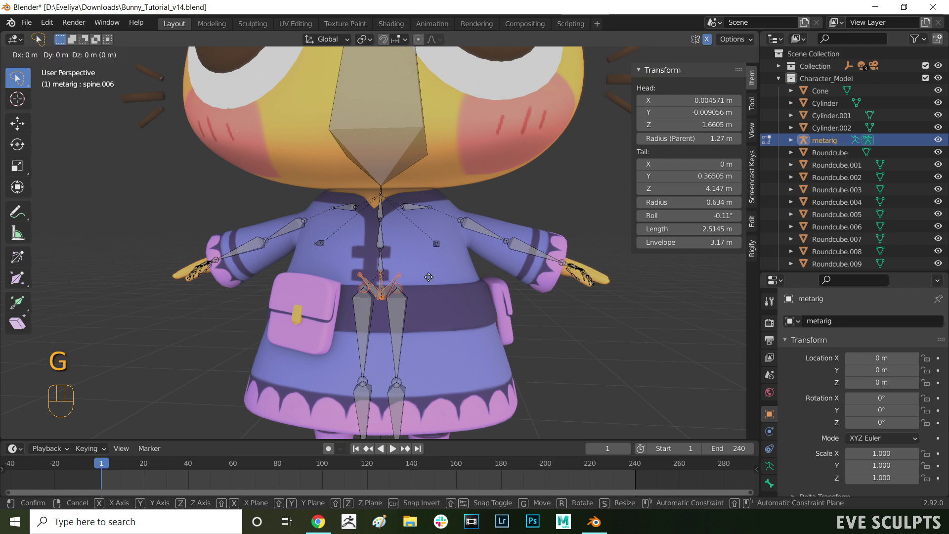
key("z")
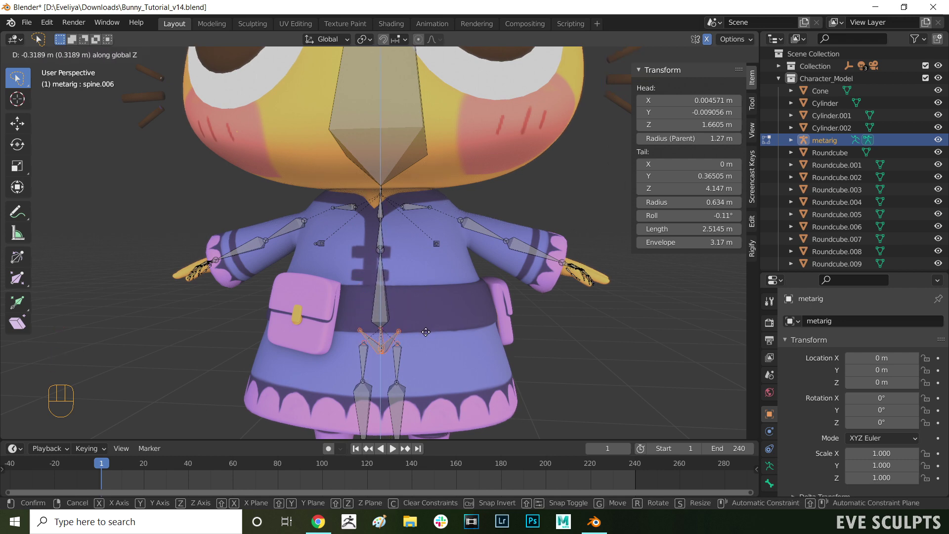
left_click(426, 328)
middle_click(427, 327)
Move the head bone down along Z, then adjust it sideways along X
left_click(426, 290)
key("g")
key("z")
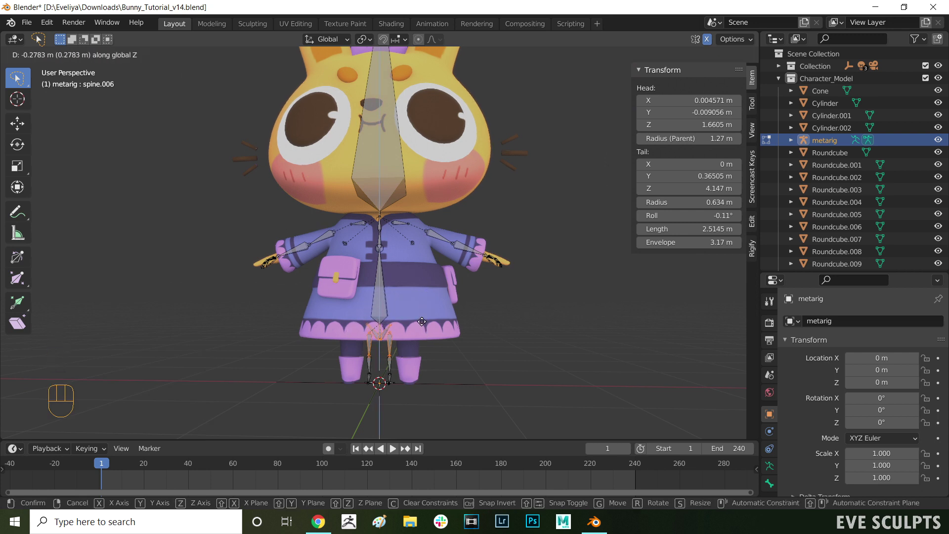
left_click(422, 317)
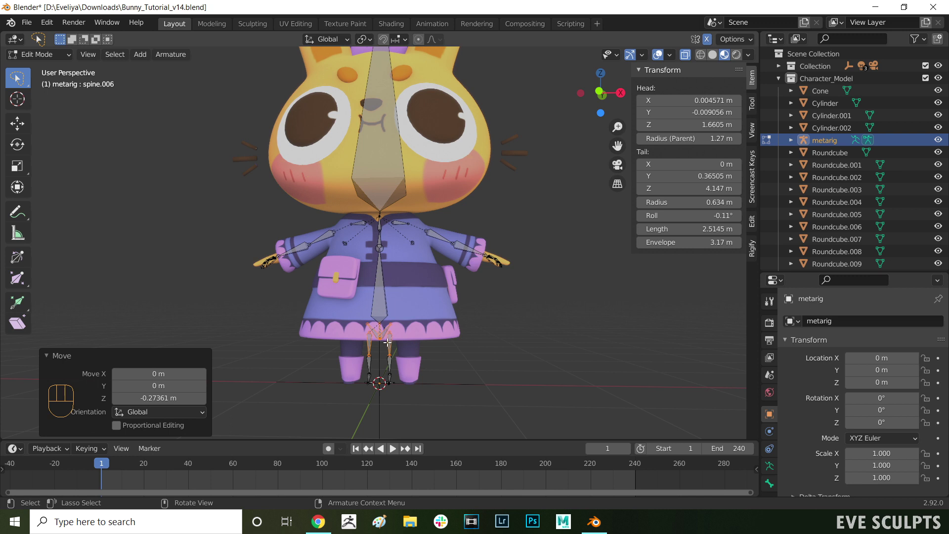
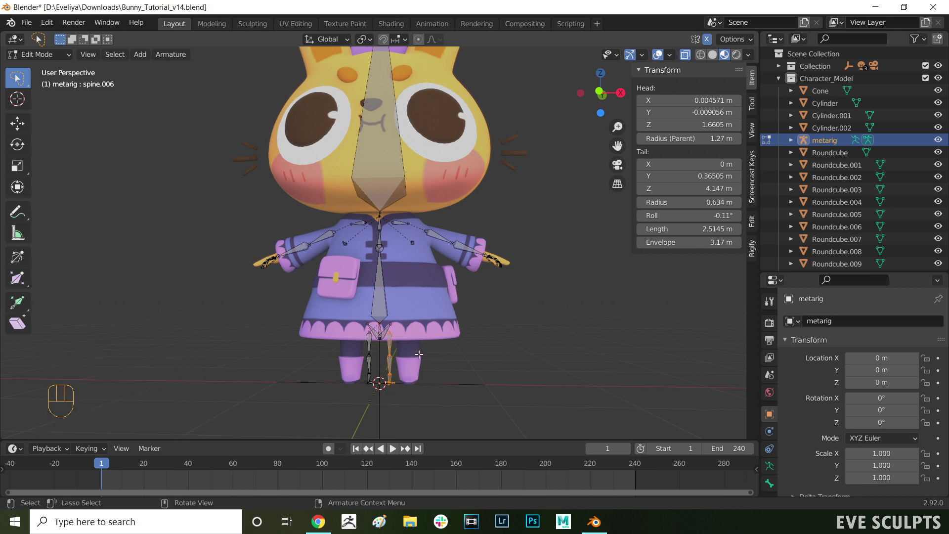
key("g")
key("x")
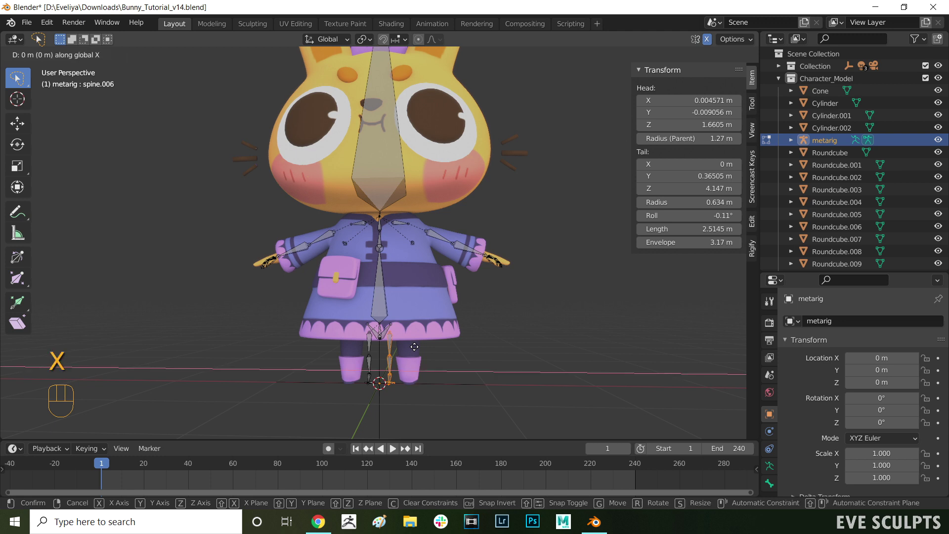
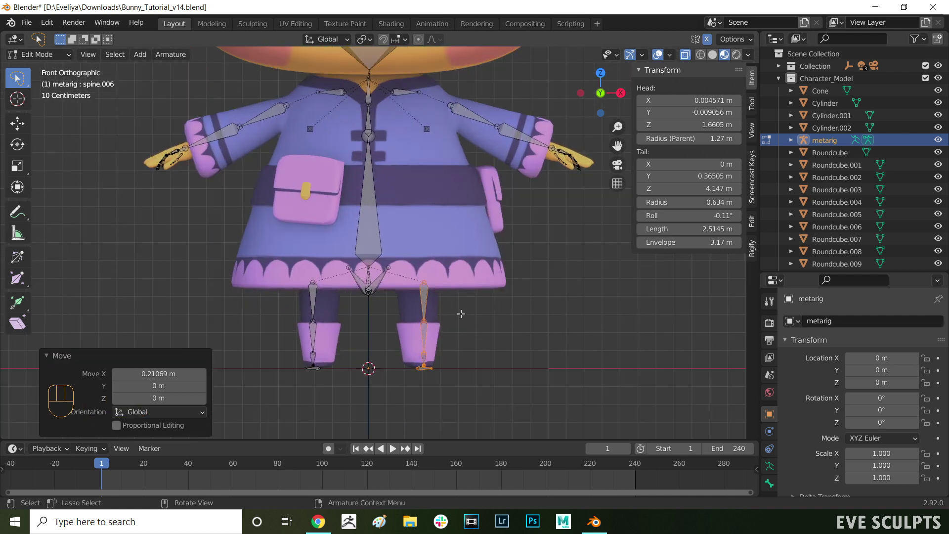
Slide the metarig's leg bones along X so they sit inside the bunny's leg and boot
key("g")
key("x")
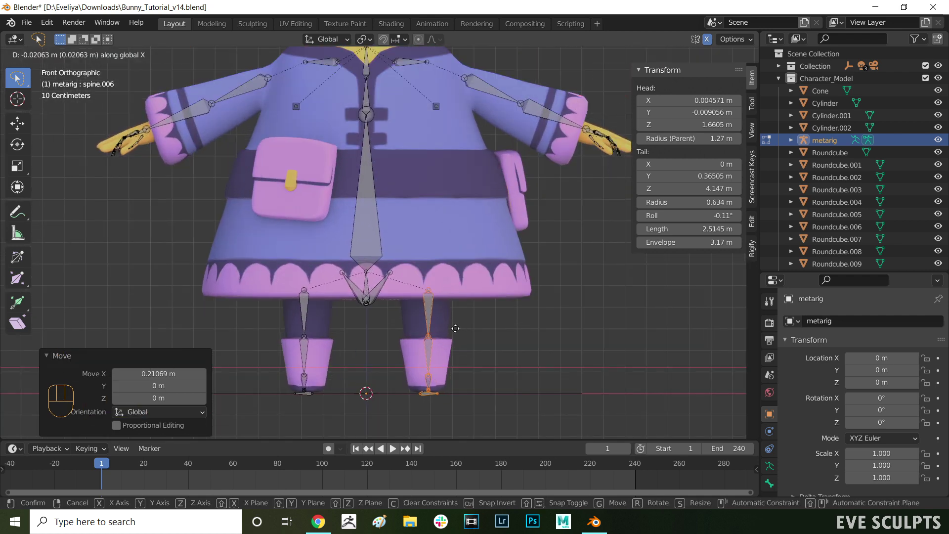
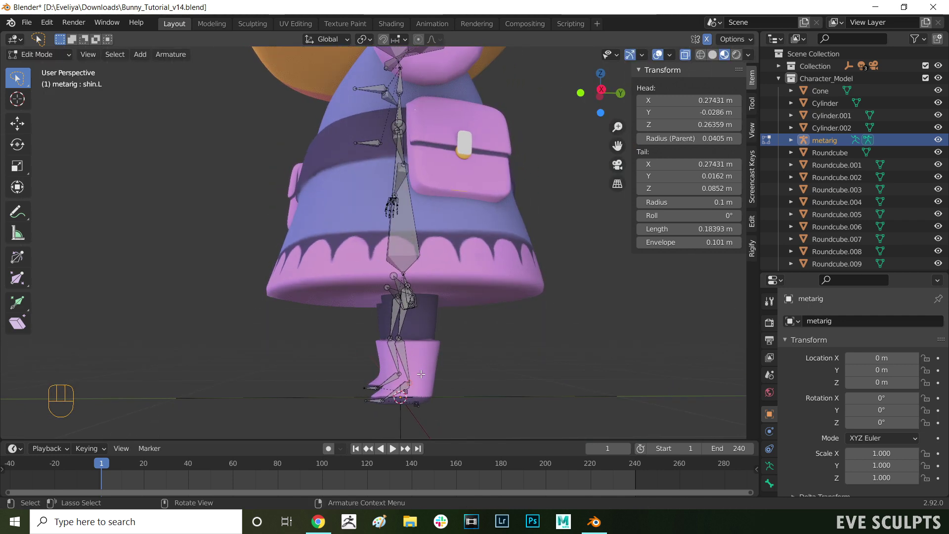
Move the left knee joint front-to-back onto the boot top and lower the foot joint to the sole
key("g")
key("y")
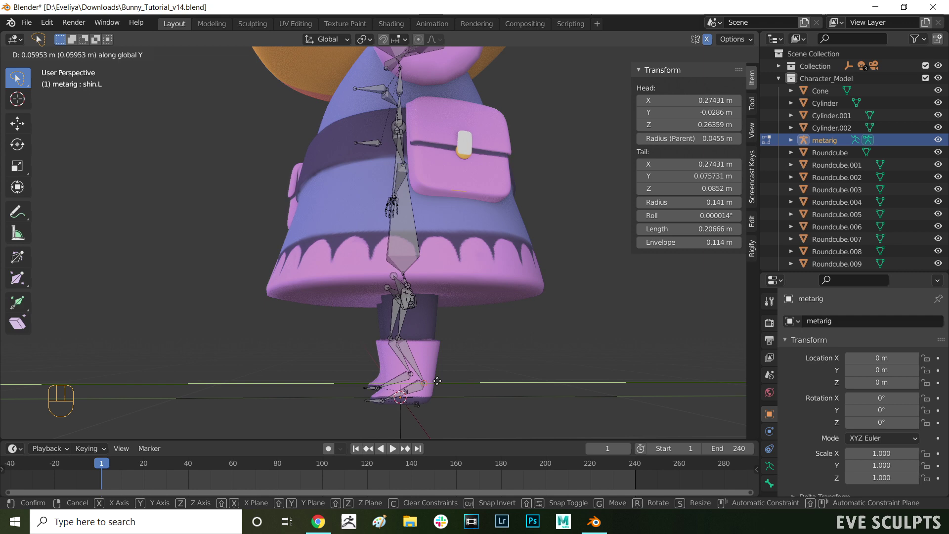
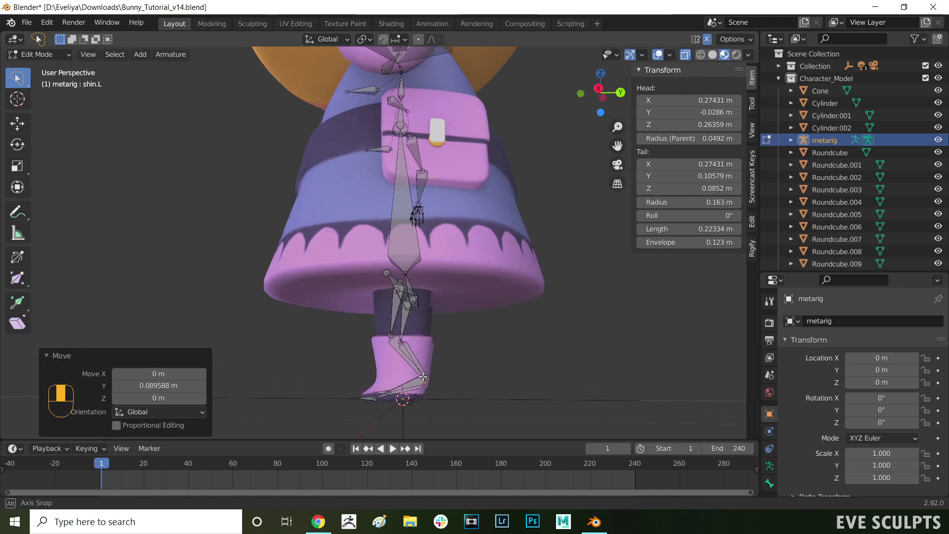
key("g")
key("z")
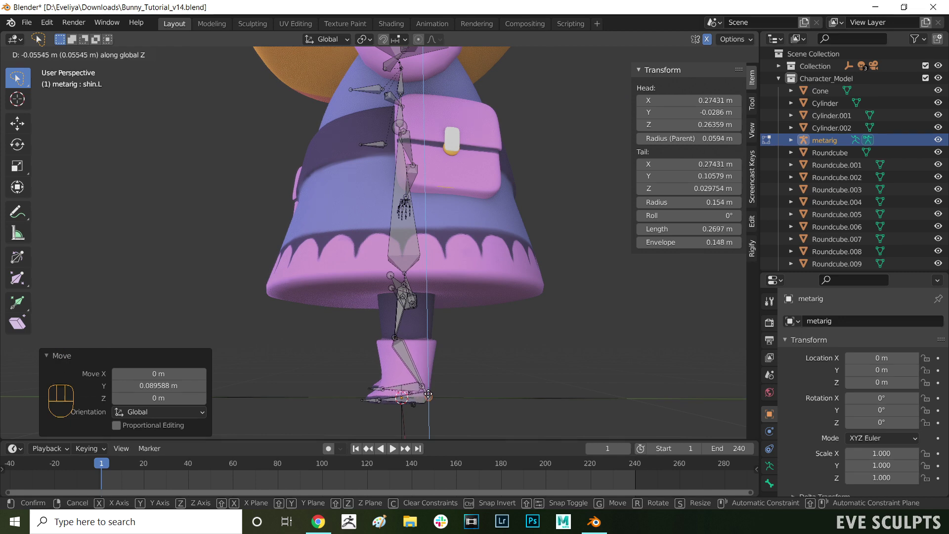
left_click(428, 390)
Refine the knee and heel joints front-to-back from the side view so the foot lies along the sole
key("g")
key("y")
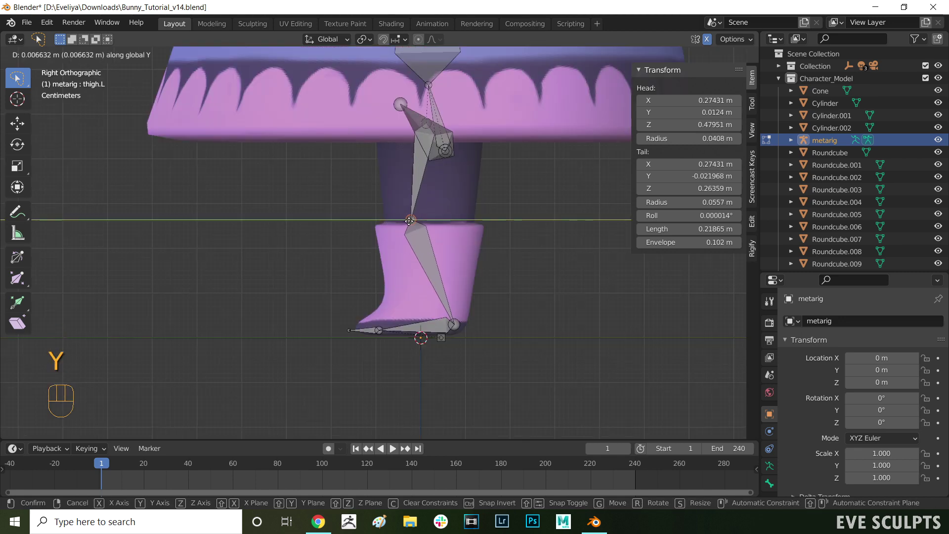
left_click(413, 218)
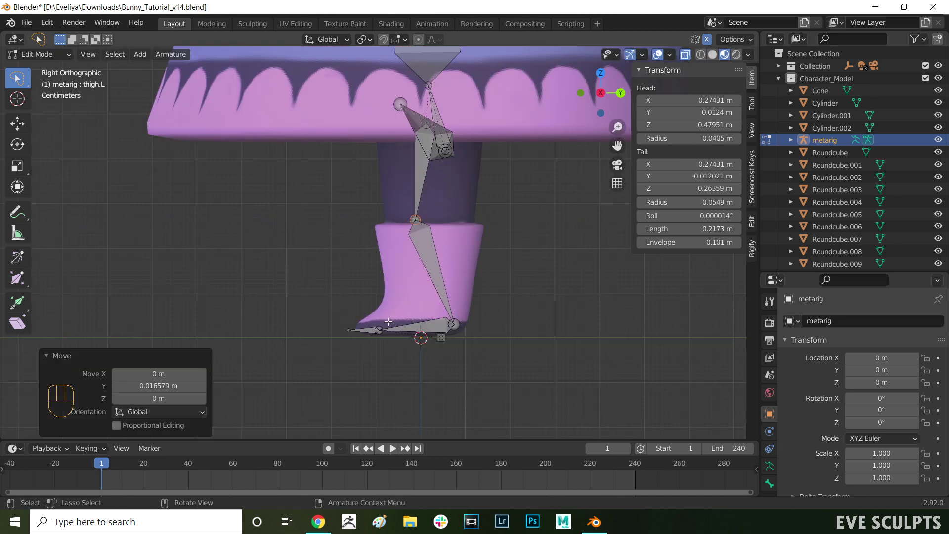
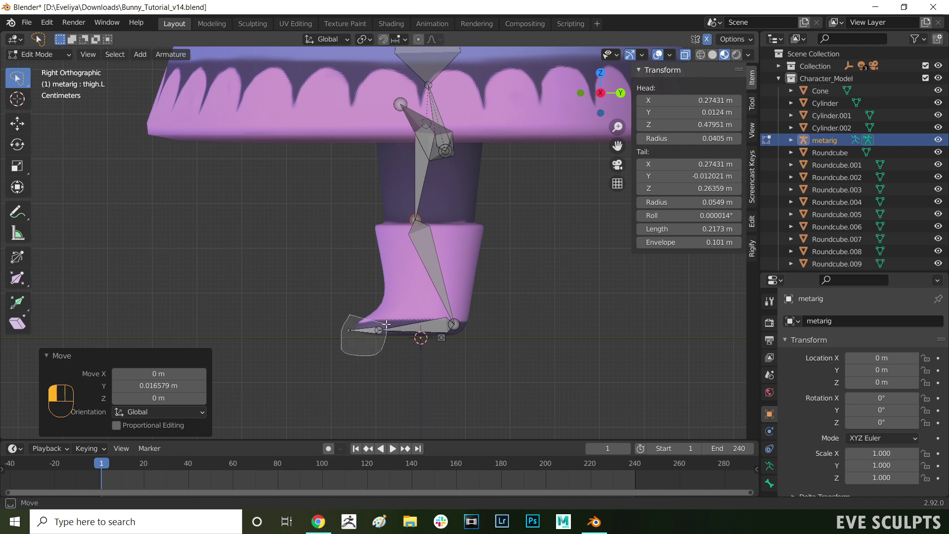
key("g")
key("y")
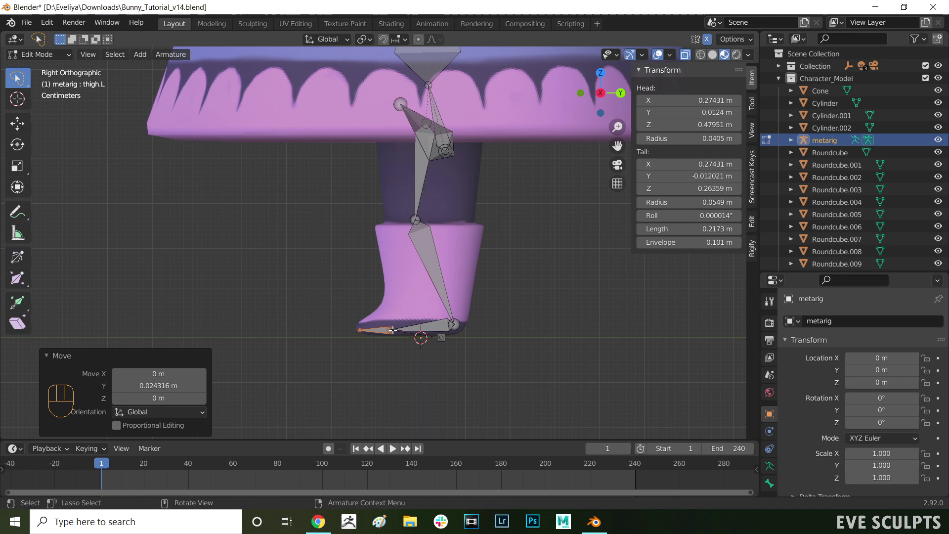
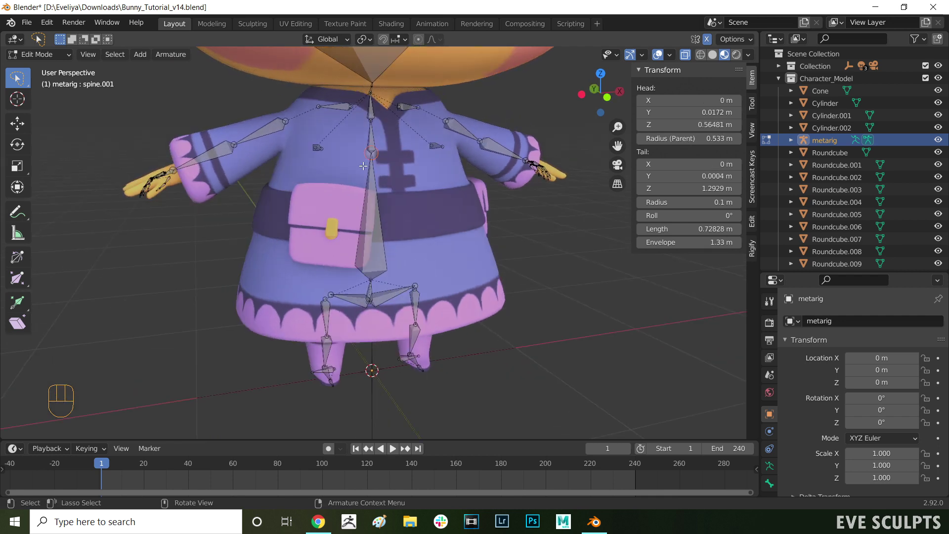
Lower the spine.001 and spine.002 joints vertically so the lower spine ends near the bunny's belt
key("g")
key("z")
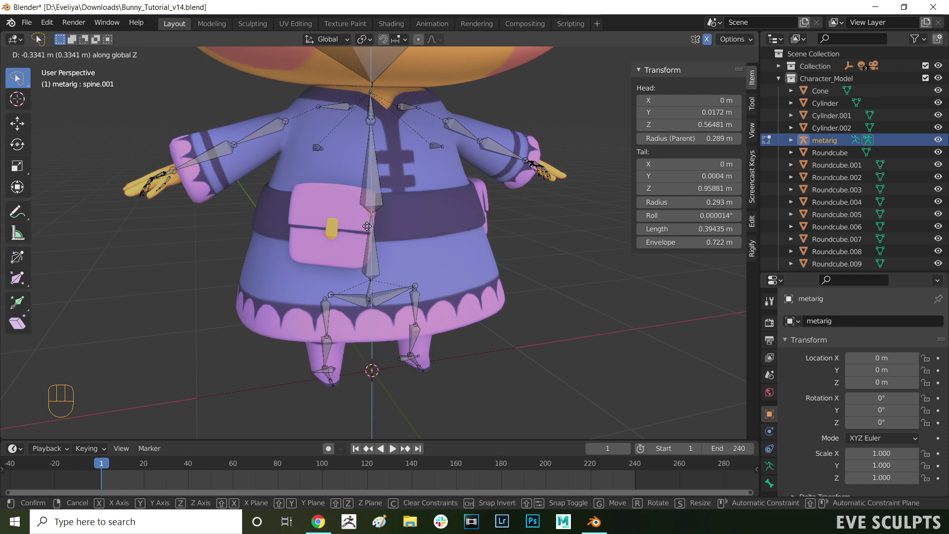
left_click(367, 230)
left_click_drag(358, 232, 338, 229)
key("g")
key("z")
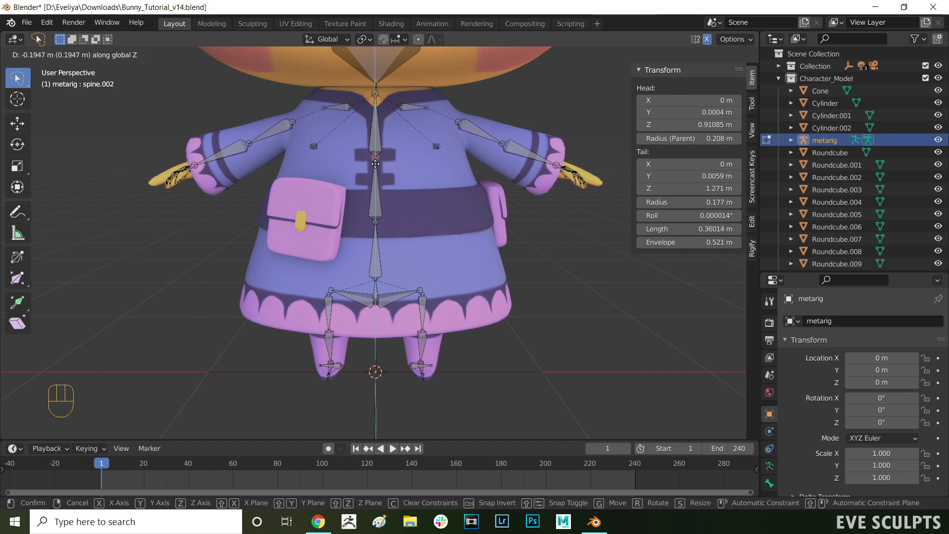
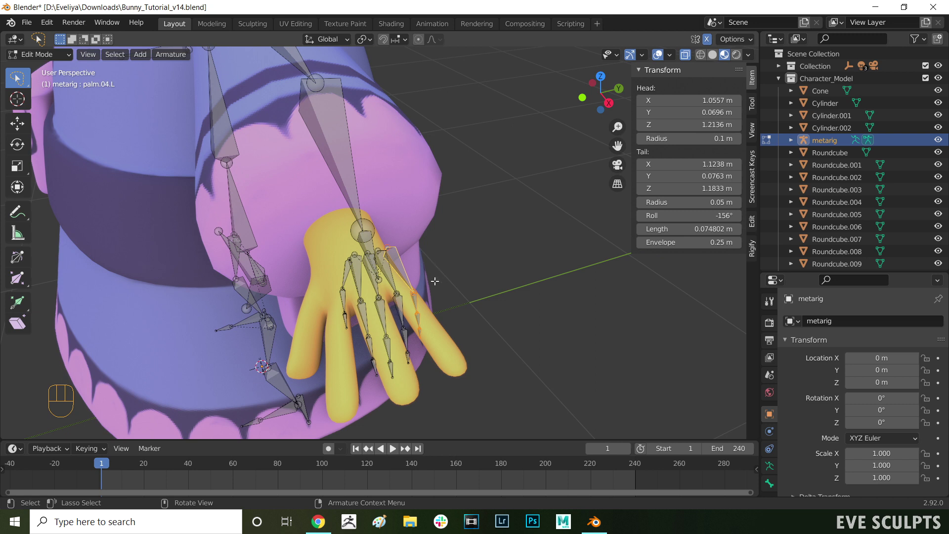
Delete the surplus palm.04.L finger chain from the metarig's left hand
key("Delete")
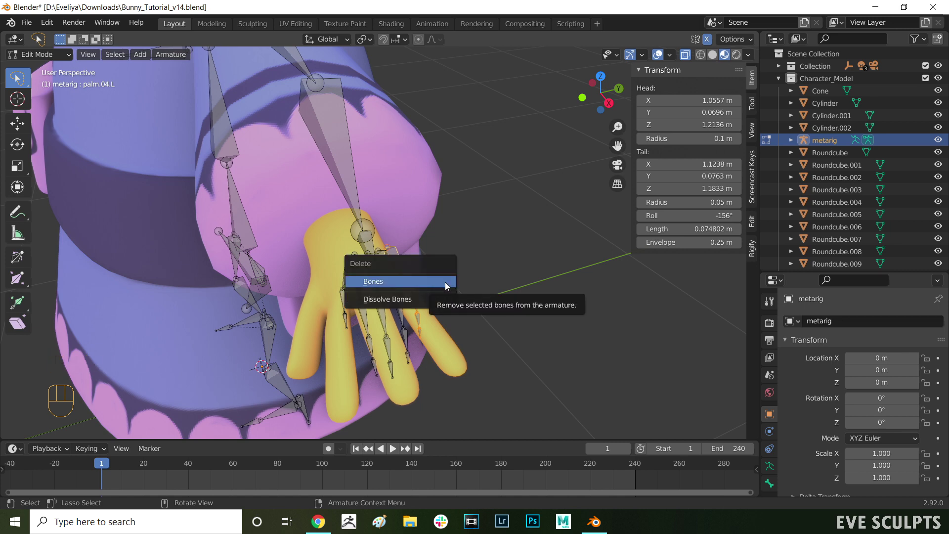
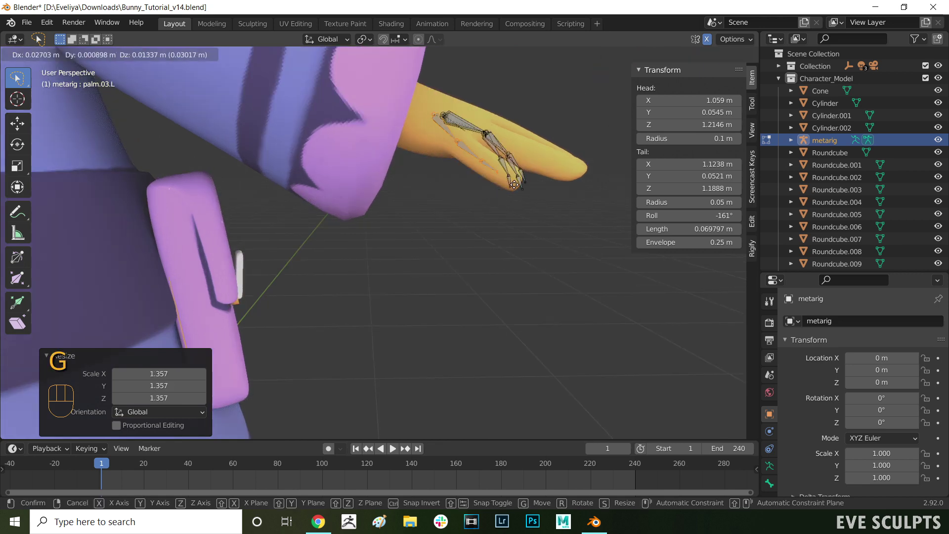
Move the palm.03.L finger base joint front-to-back into the bunny's yellow finger
left_click_drag(455, 209, 394, 248)
key("g")
key("y")
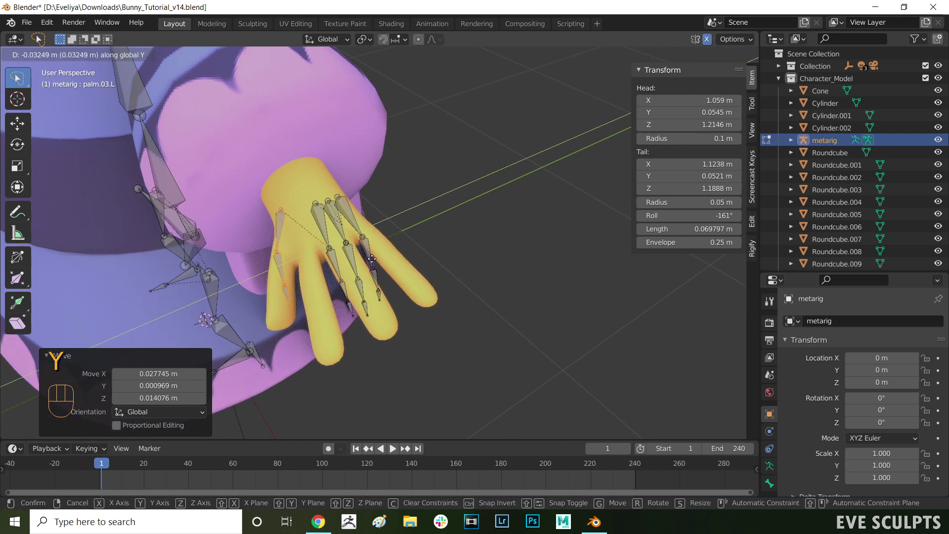
left_click(375, 260)
left_click_drag(275, 246, 310, 267)
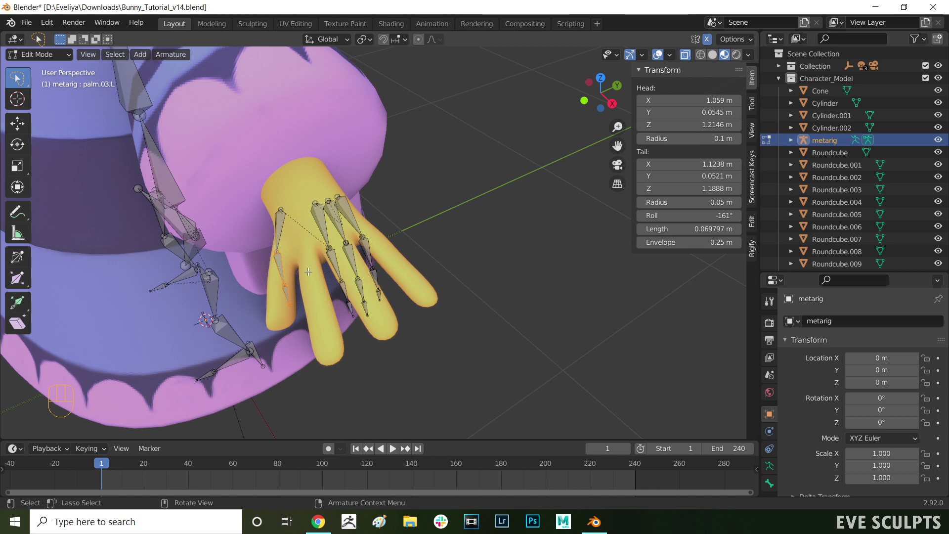
Nudge the finger joint further along Y and drag the thumb.01.L base outward toward the paw's side
key("g")
key("y")
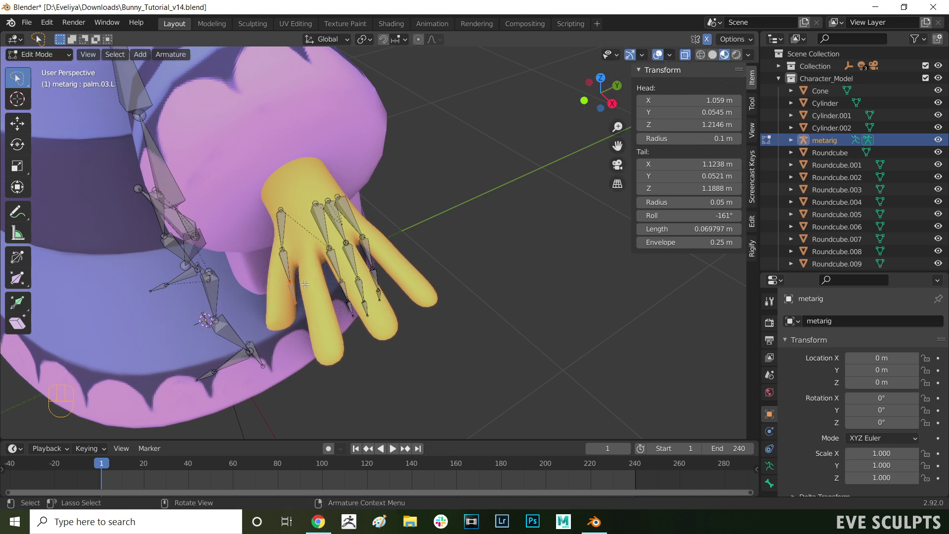
key("g")
key("y")
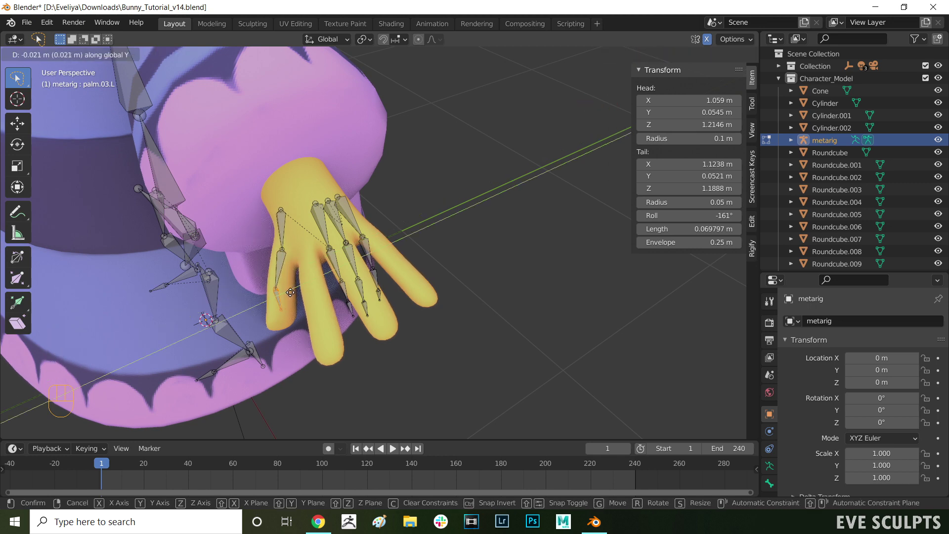
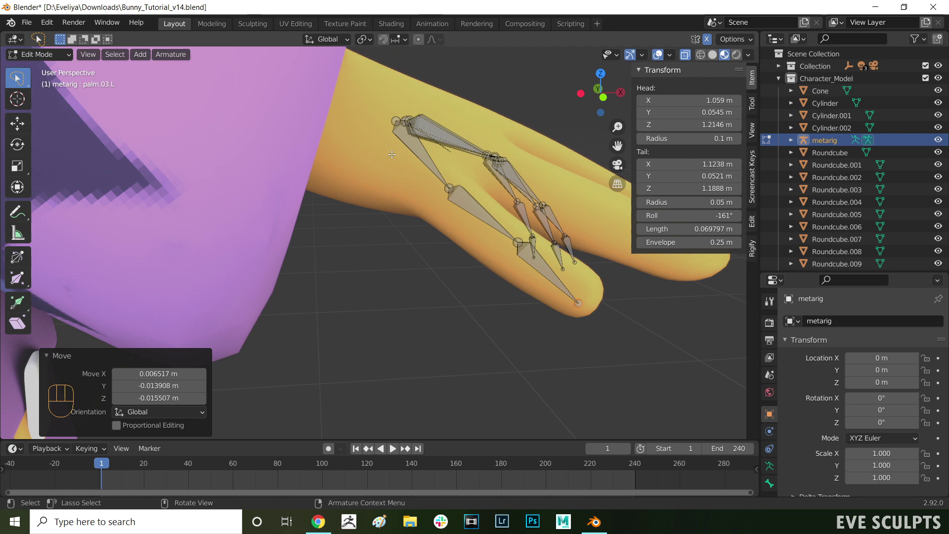
key("g")
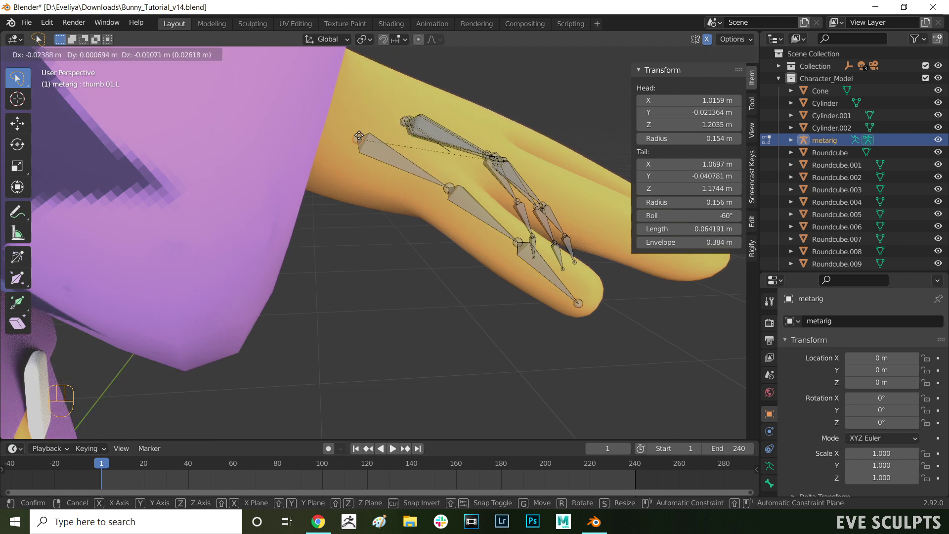
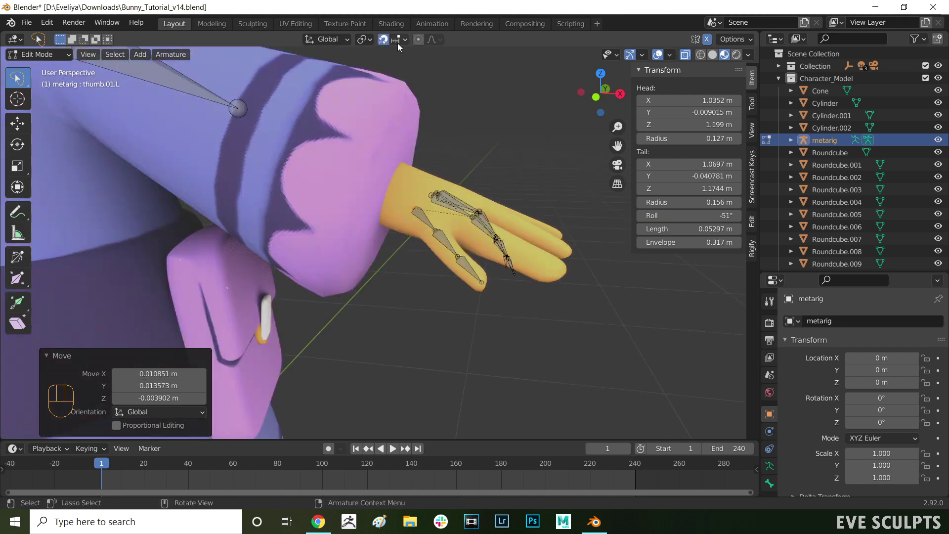
Reposition the left thumb's base and tip joints so the thumb bones lie inside the bunny's thumb
left_click_drag(408, 48, 507, 124)
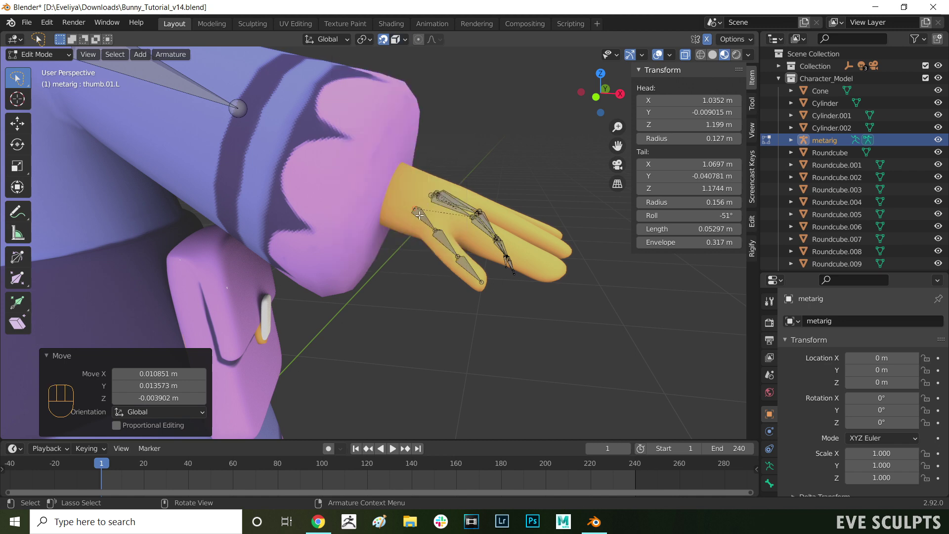
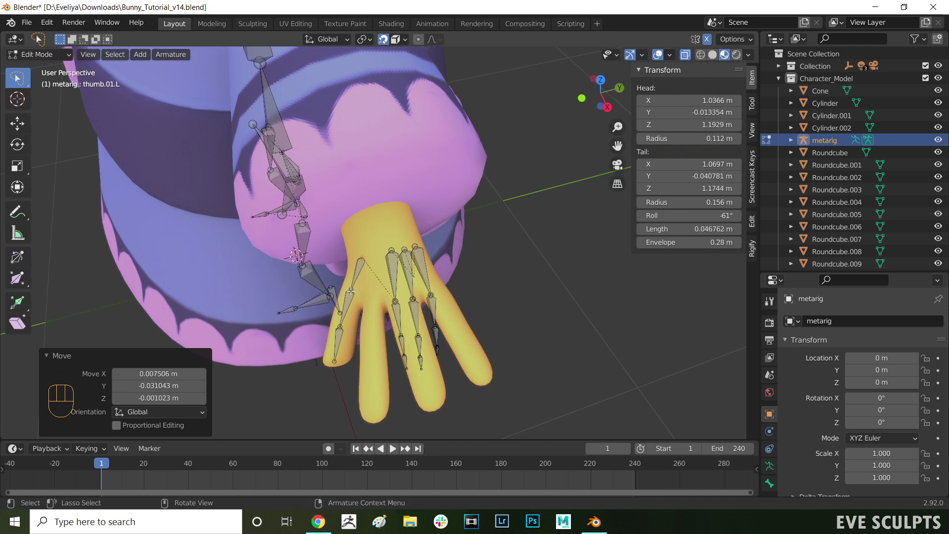
left_click(351, 287)
key("g")
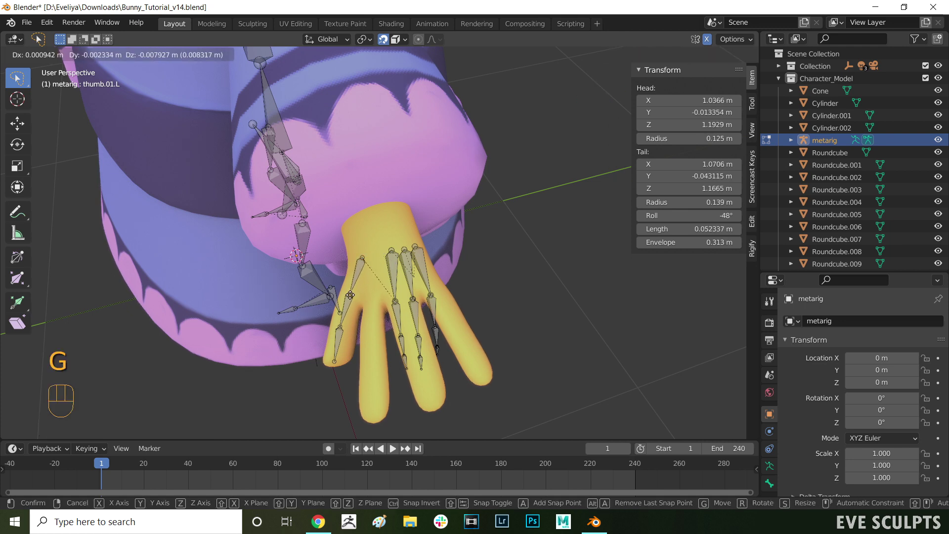
left_click(350, 291)
left_click(340, 323)
key("g")
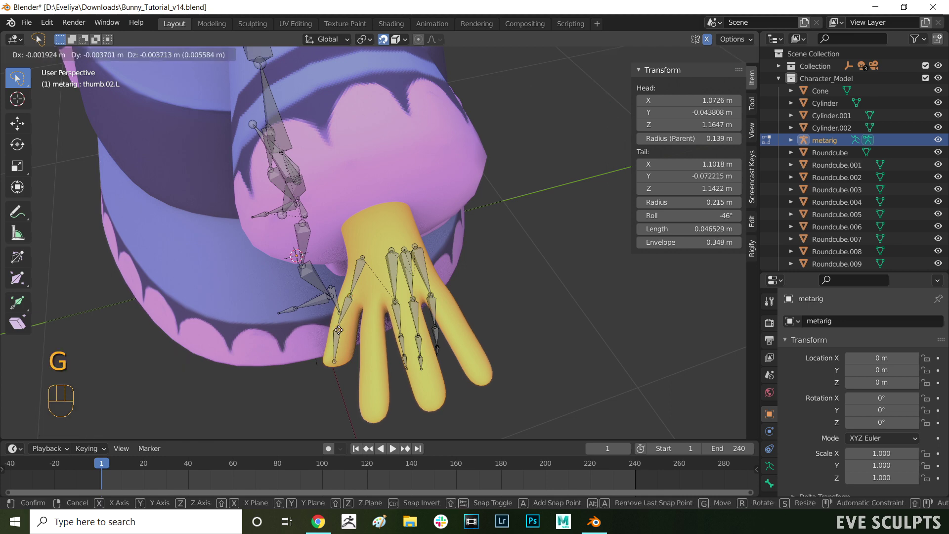
left_click_drag(343, 327, 394, 285)
Fit the left index finger's first bone along the yellow finger, checking depth from the side
left_click_drag(429, 264, 481, 237)
key("g")
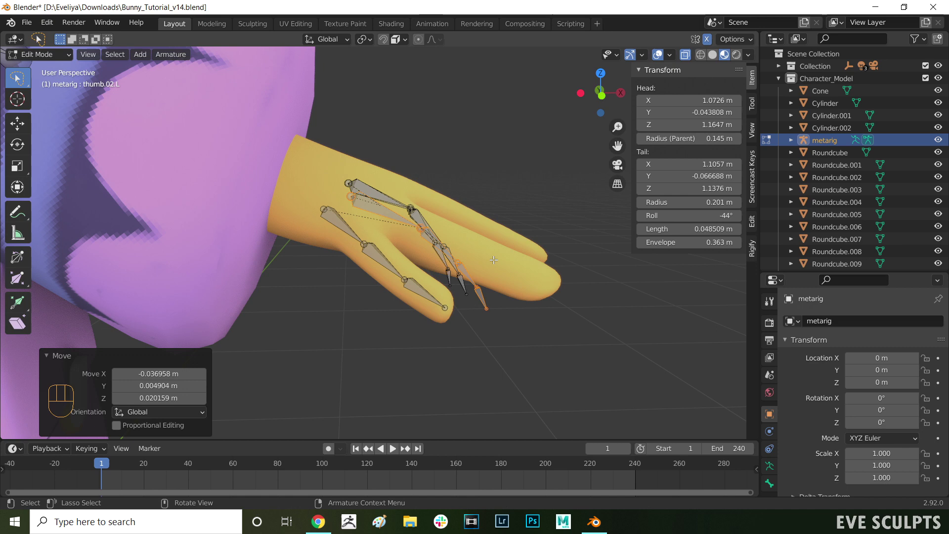
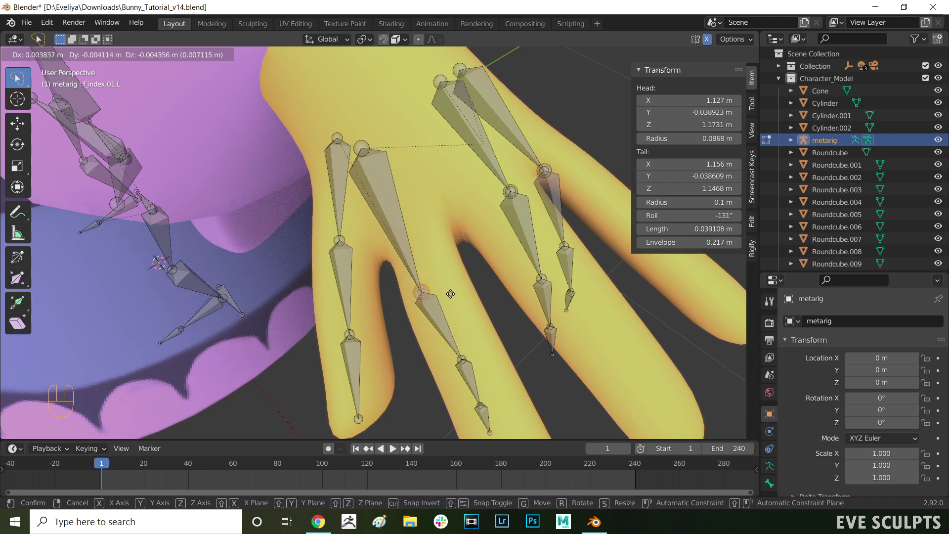
key("g")
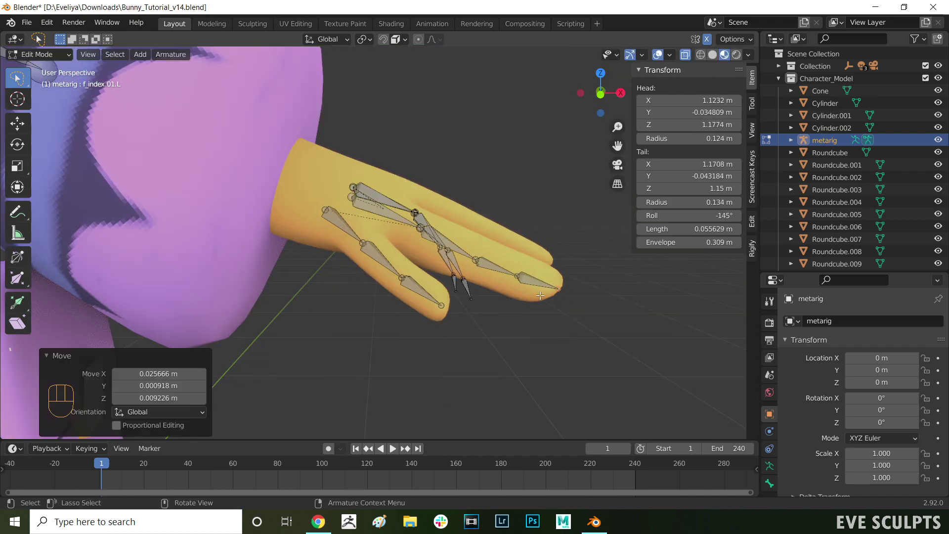
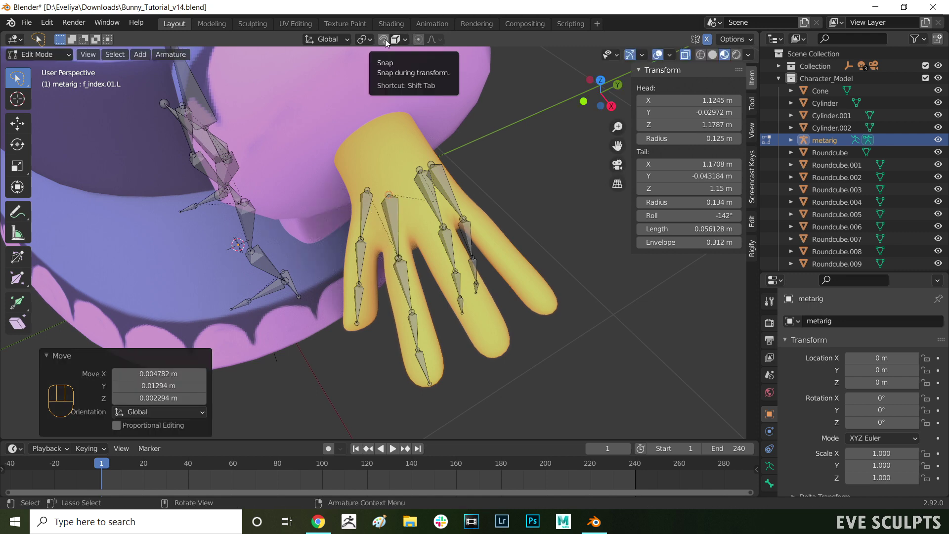
Nudge the left index finger's base joint deeper into the bunny's palm, checking from the side
key("g")
left_click(387, 195)
middle_click(455, 208)
key("g")
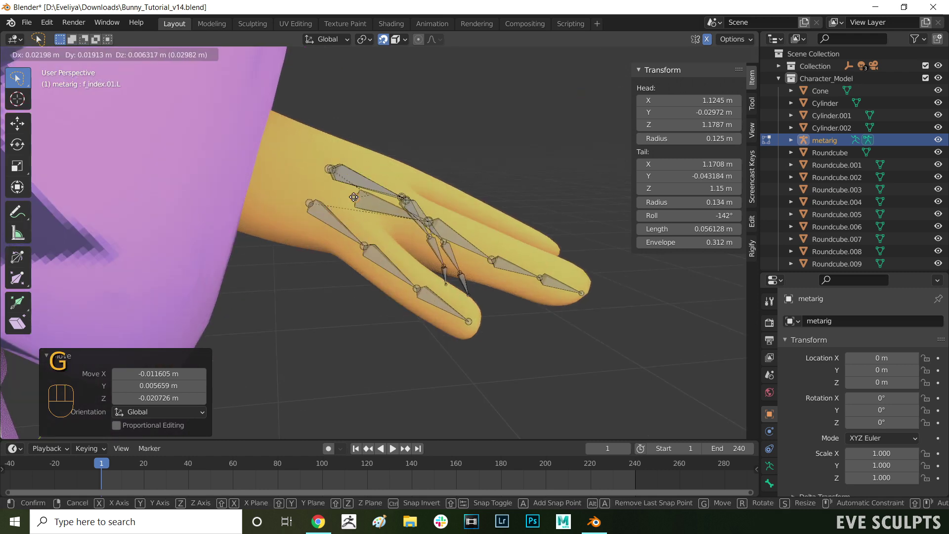
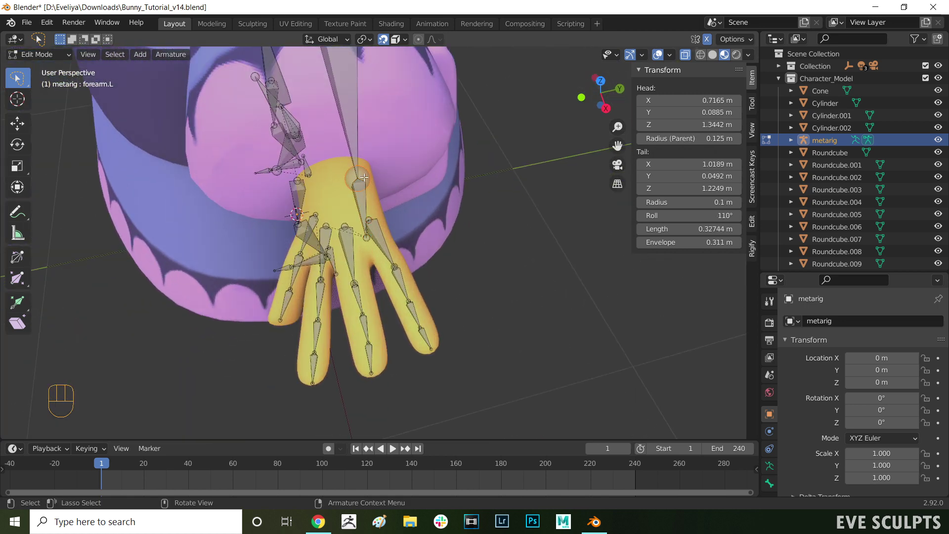
Move the forearm.L end joint onto the wrist of the bunny's paw
left_click_drag(350, 189, 376, 193)
key("g")
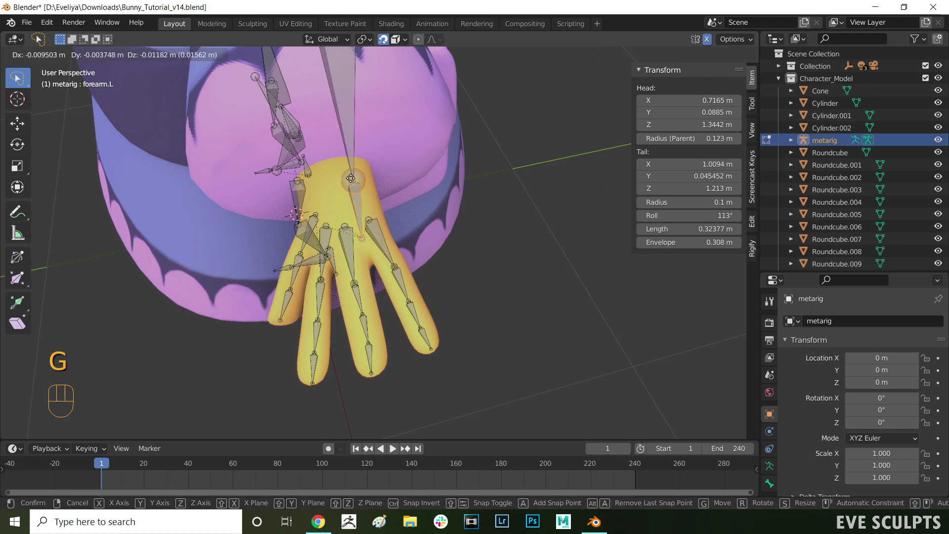
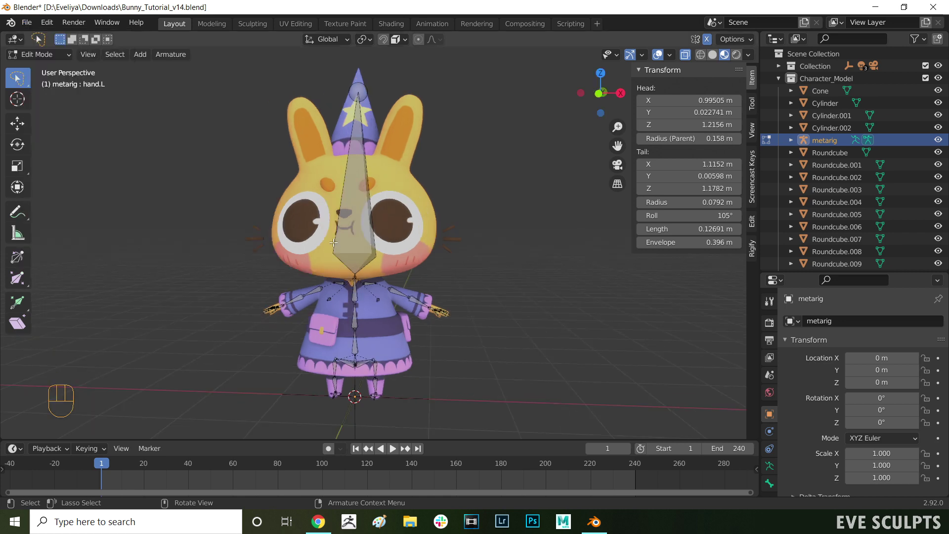
key("Tab")
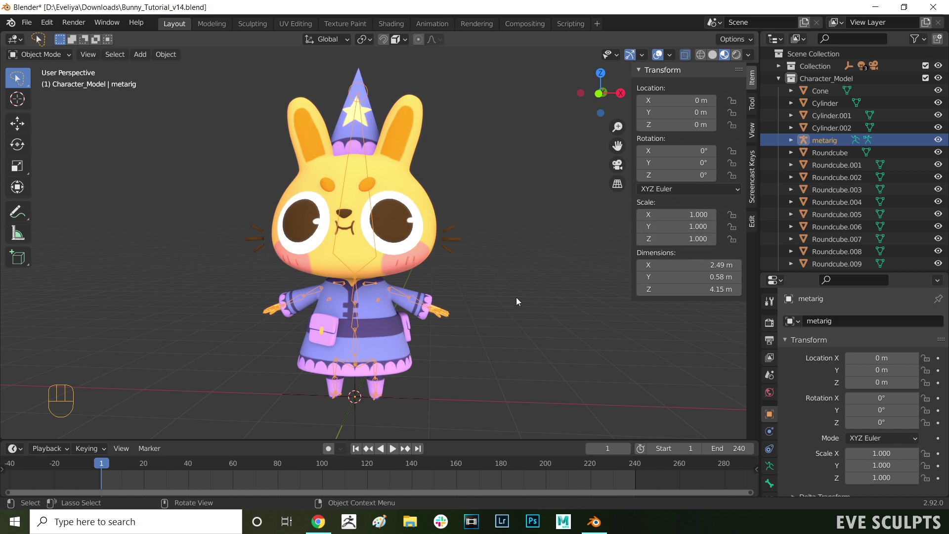
left_click_drag(538, 241, 527, 241)
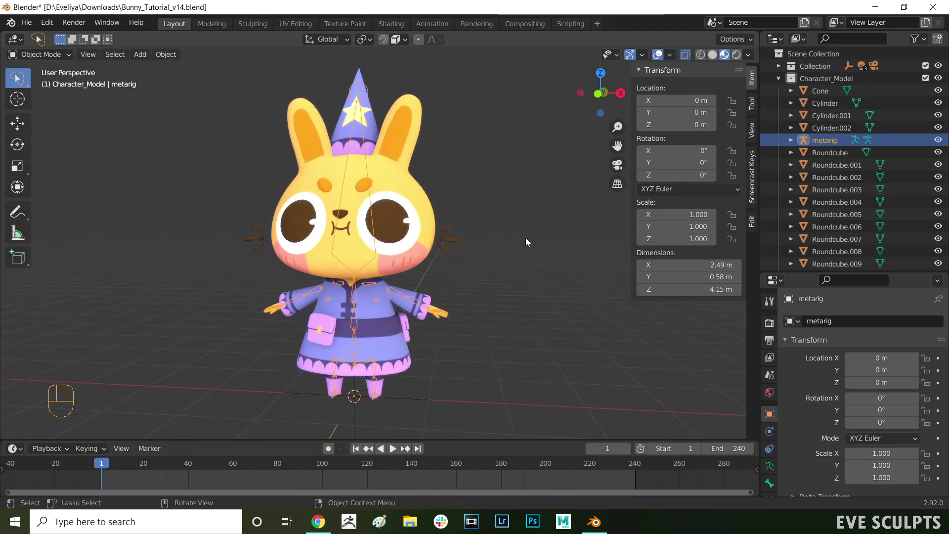
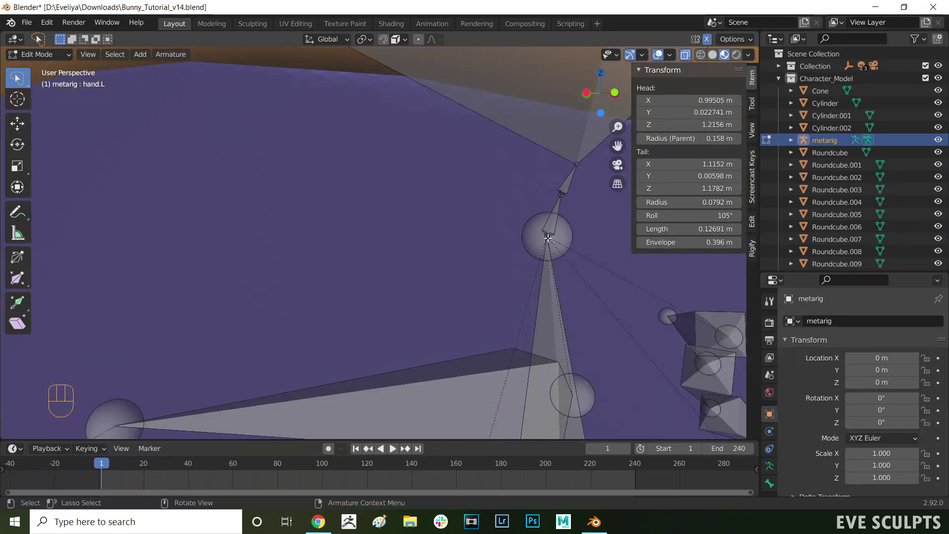
Drag the spine.004 base joint onto the bunny's neck beneath the head
key("g")
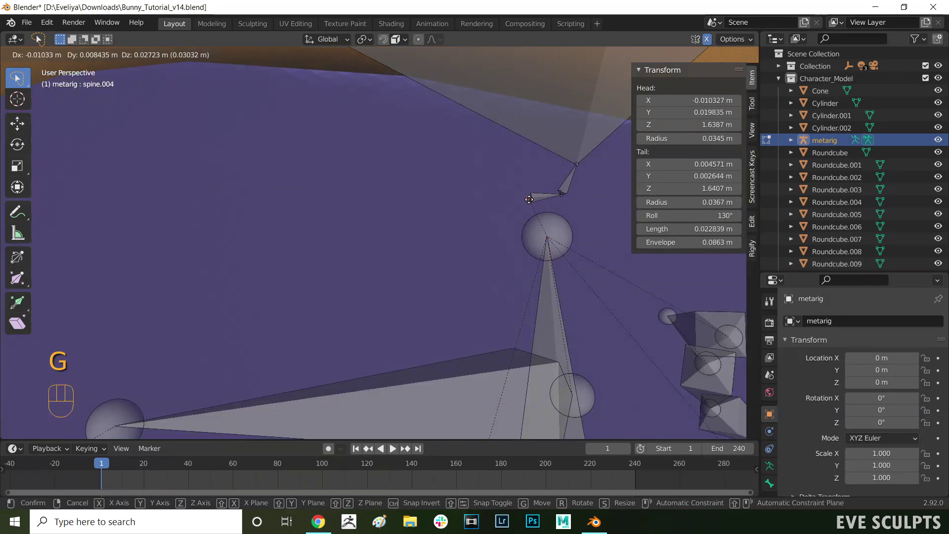
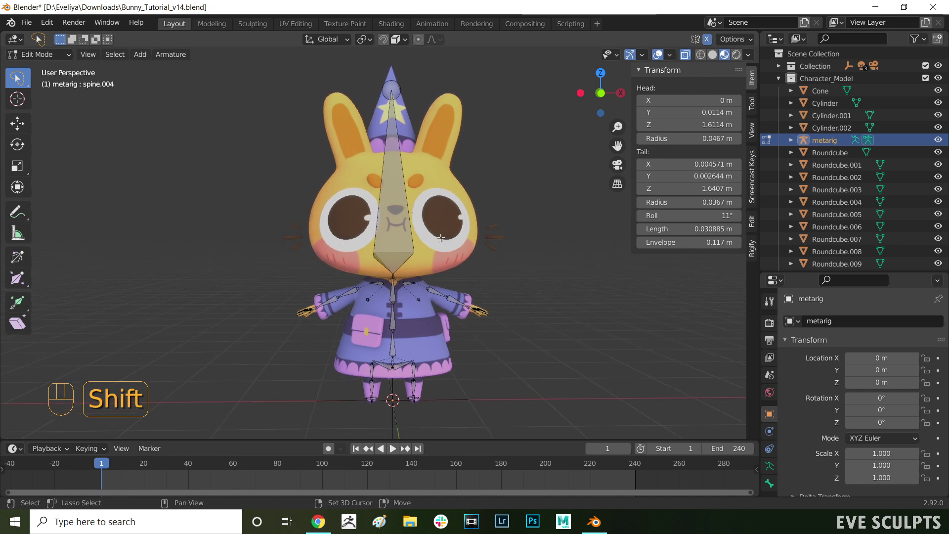
Generate the Rigify control rig from the metarig and inspect it around the bunny
key("Tab")
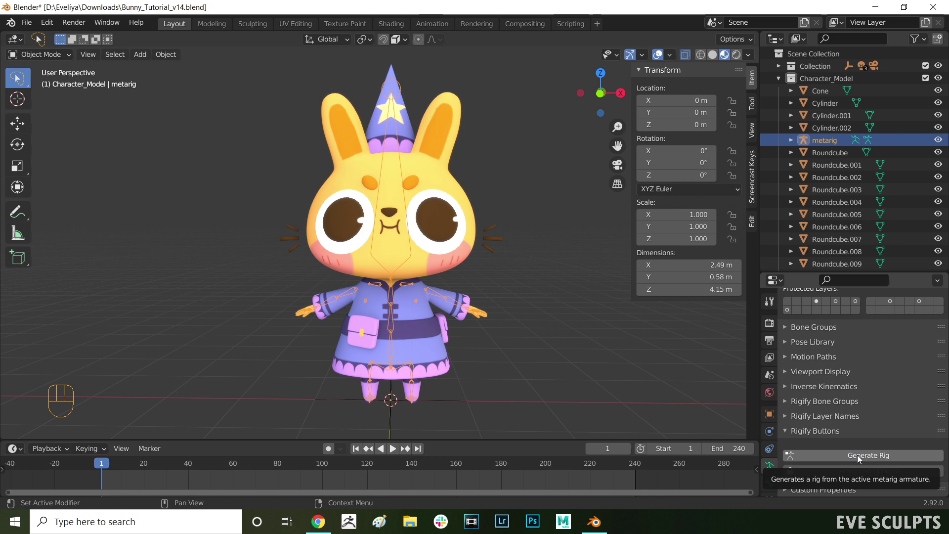
left_click(860, 459)
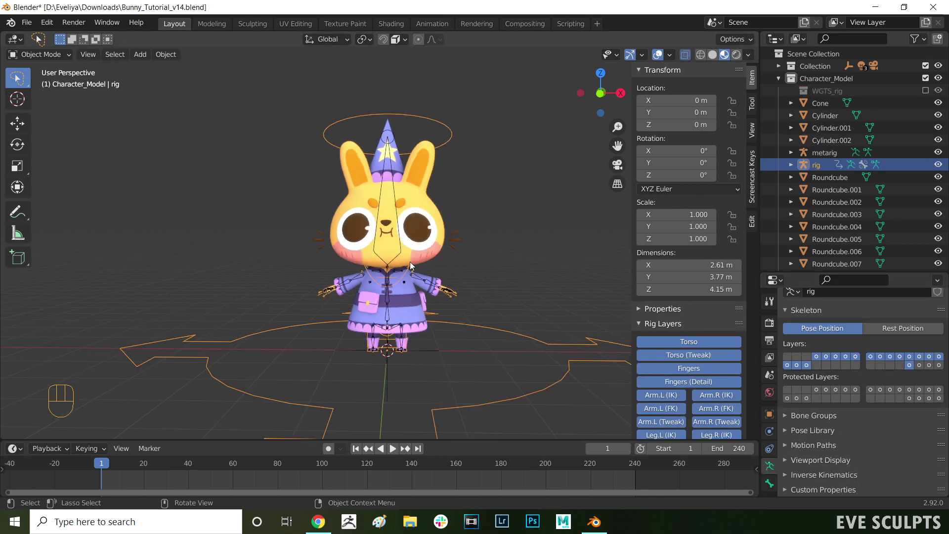
left_click_drag(388, 284, 389, 286)
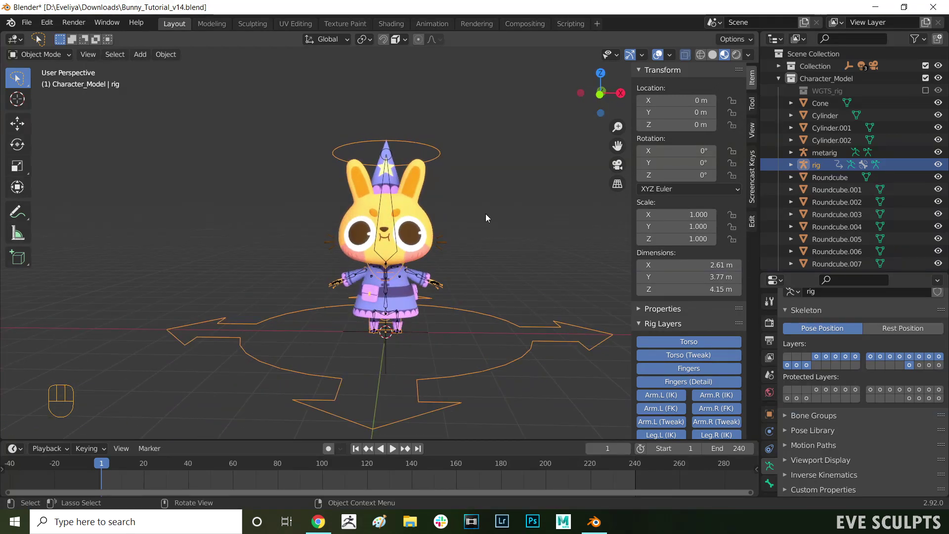
middle_click(375, 297)
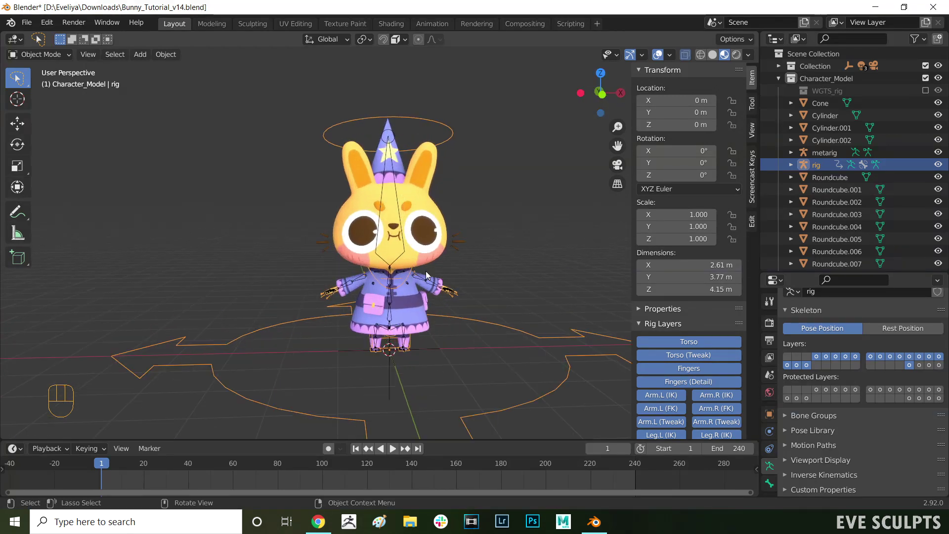
left_click_drag(500, 301, 469, 298)
left_click_drag(592, 264, 420, 275)
Select the metarig and tweak its neck bone (spine.004) in Edit Mode, then return to Object Mode
left_click(509, 257)
left_click_drag(468, 279, 485, 281)
left_click_drag(379, 251, 404, 243)
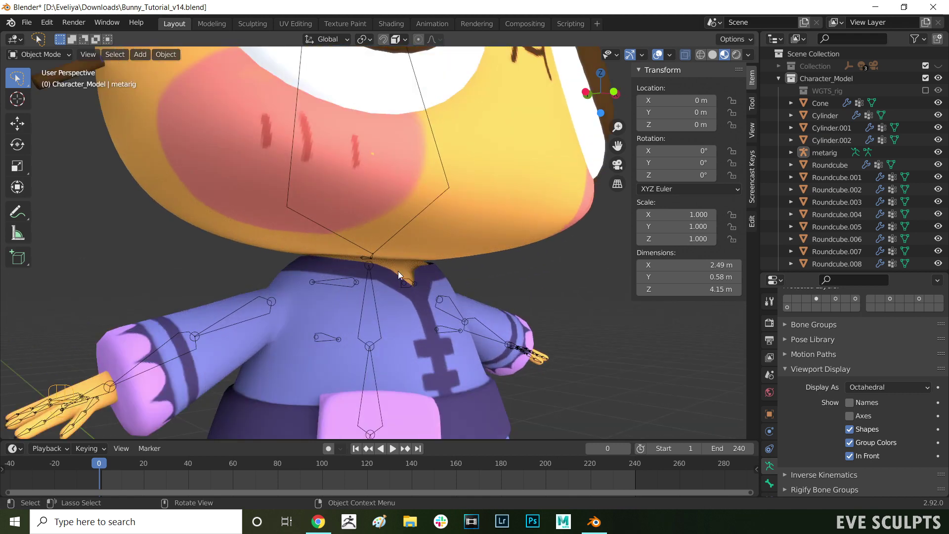
left_click_drag(309, 276, 452, 277)
left_click(451, 271)
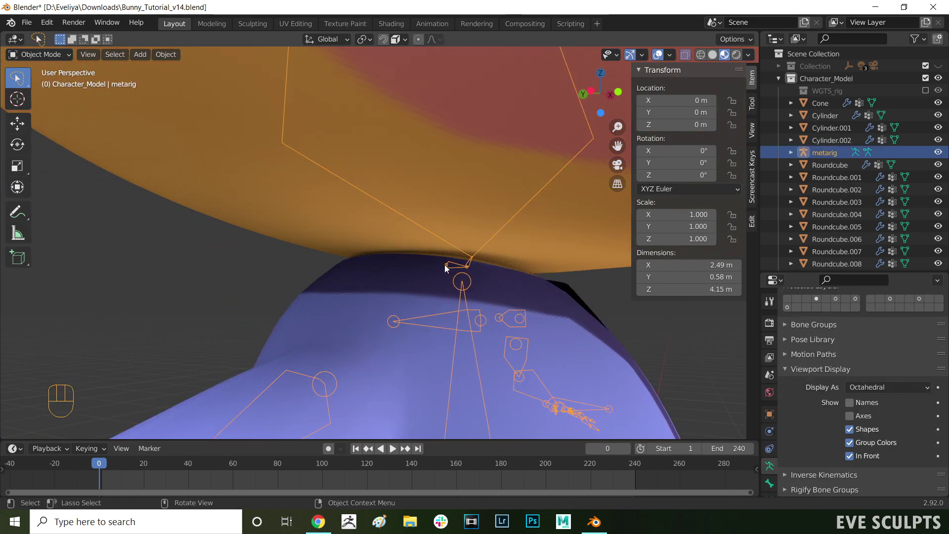
left_click(450, 269)
key("g")
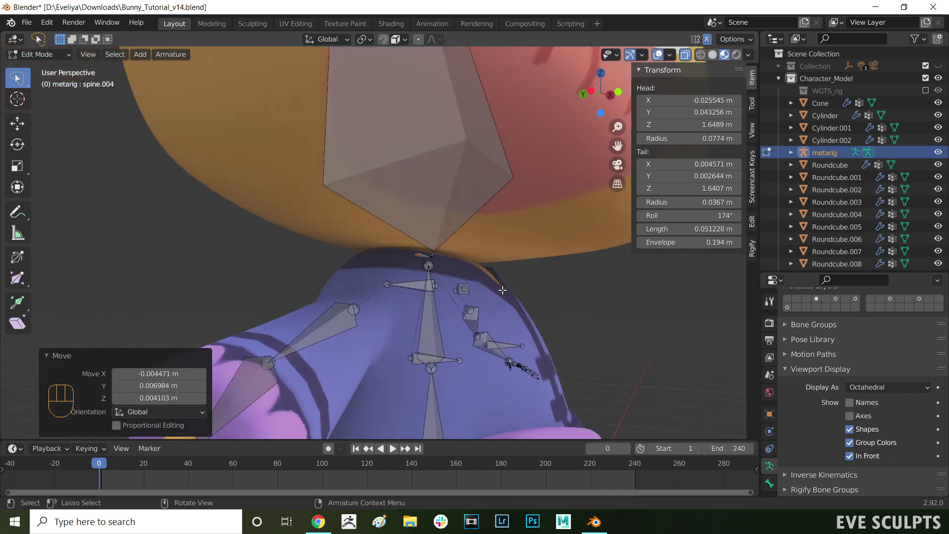
middle_click(487, 286)
key("Tab")
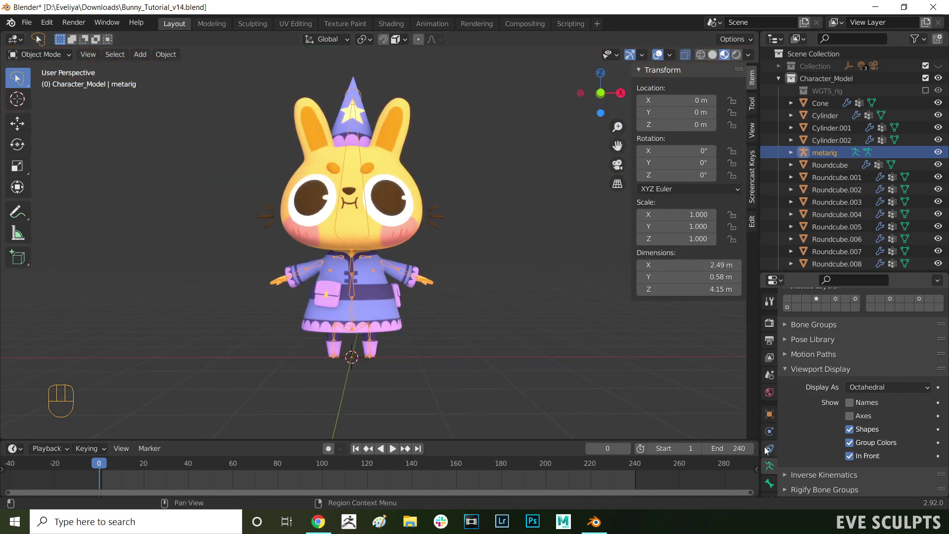
Regenerate the Rigify rig and switch the timeline to the Info log showing the incorrect-armature warning
left_click(772, 458)
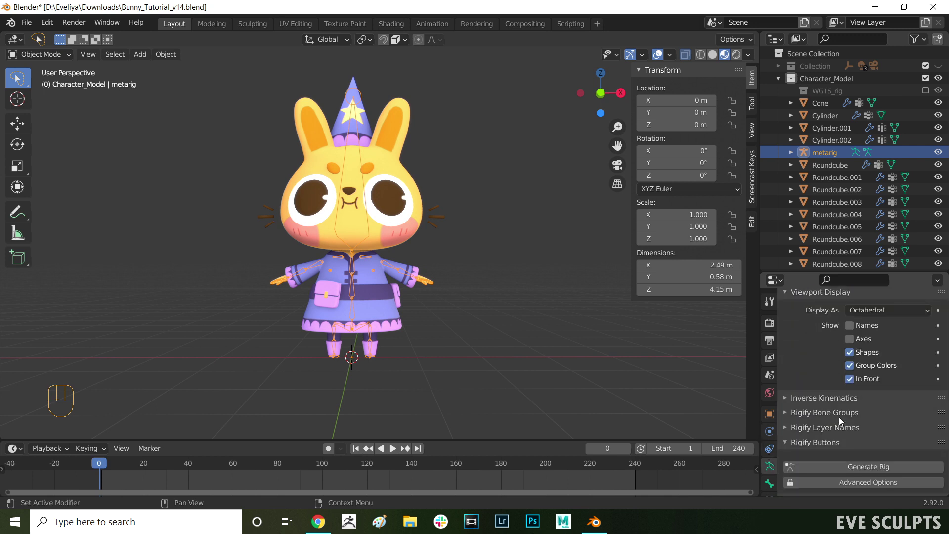
left_click(854, 460)
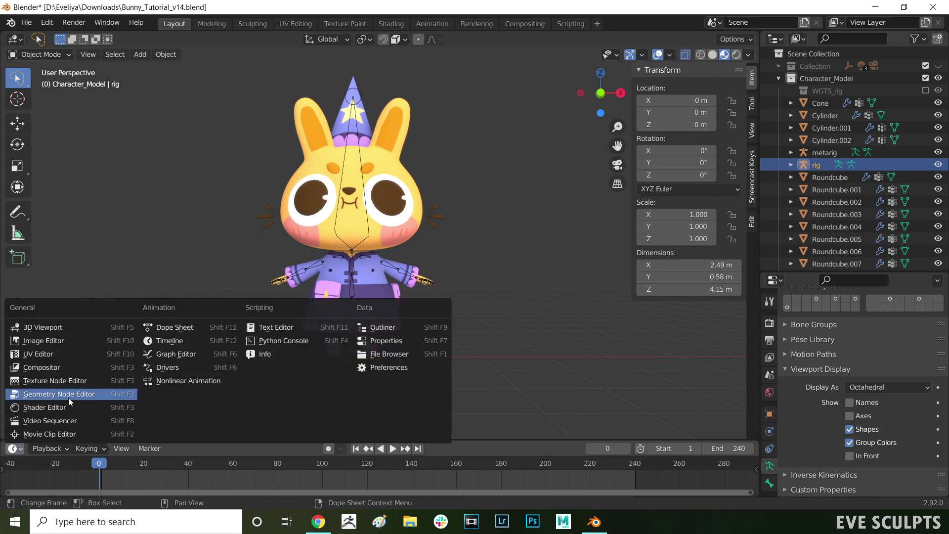
left_click(263, 357)
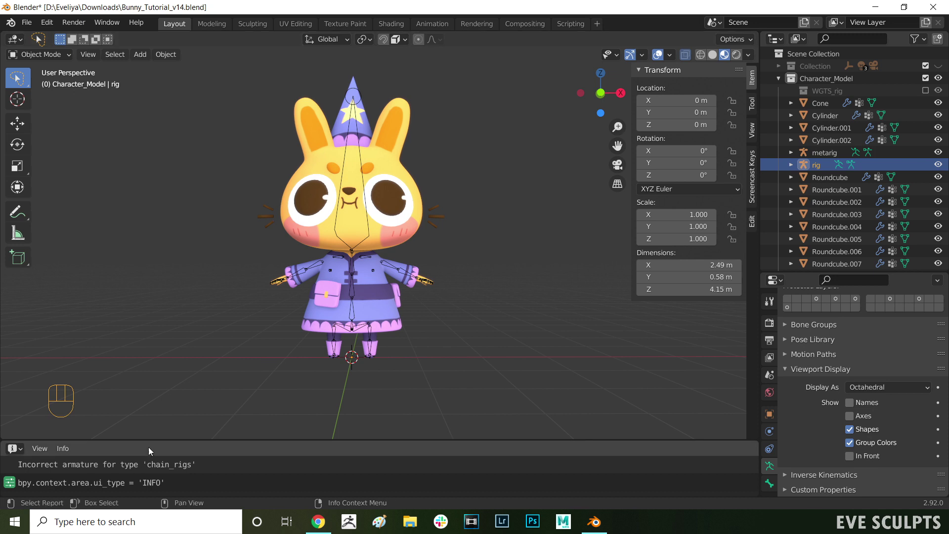
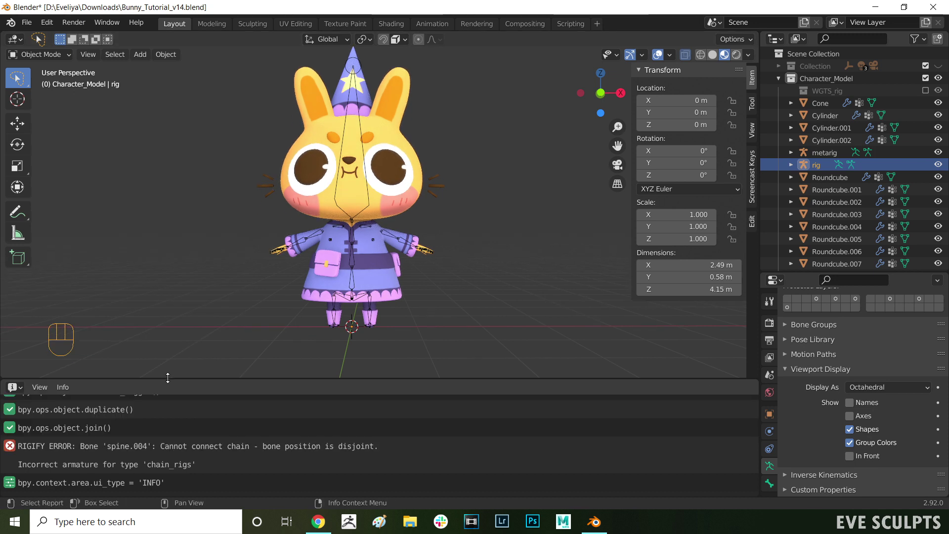
left_click_drag(81, 450, 159, 452)
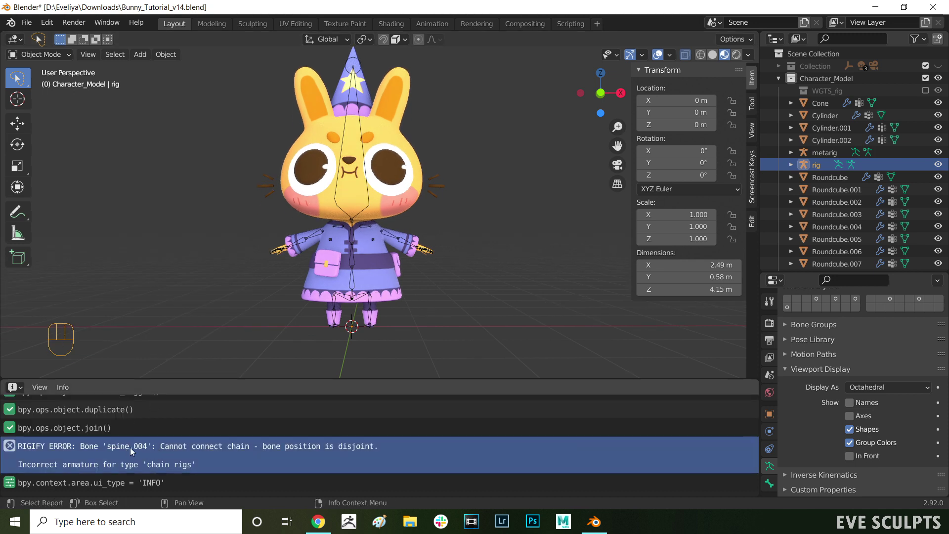
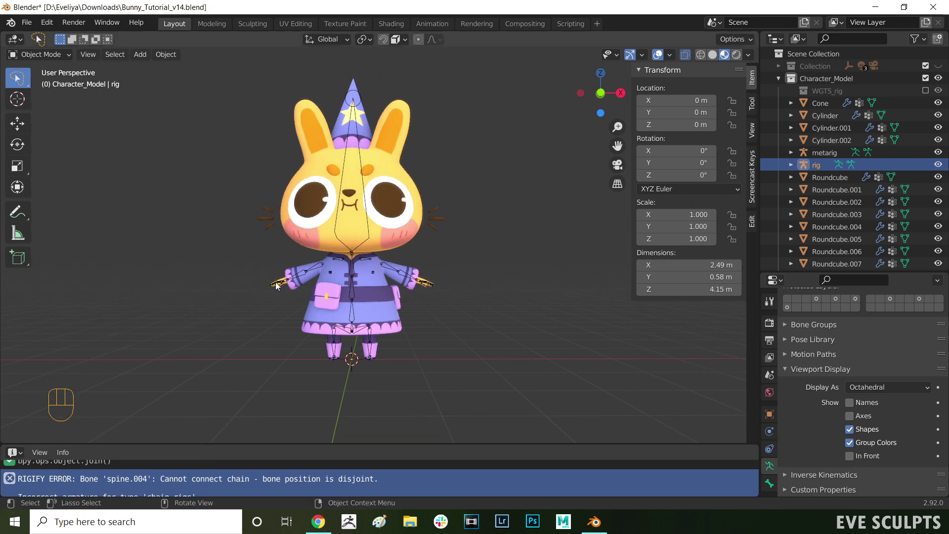
left_click_drag(239, 266, 325, 267)
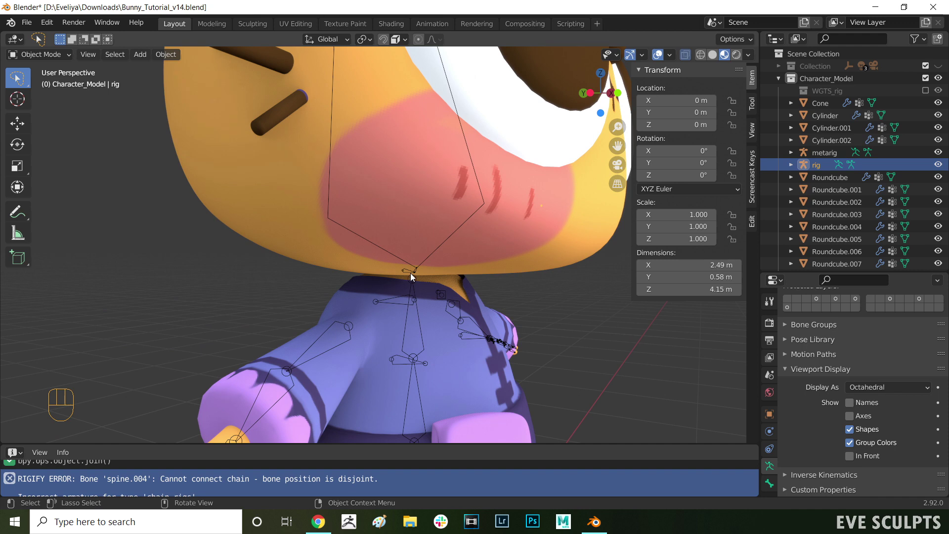
Snap the neck bone to the cursor with Shift+S, return to Object Mode and generate a fresh control rig
key("Tab")
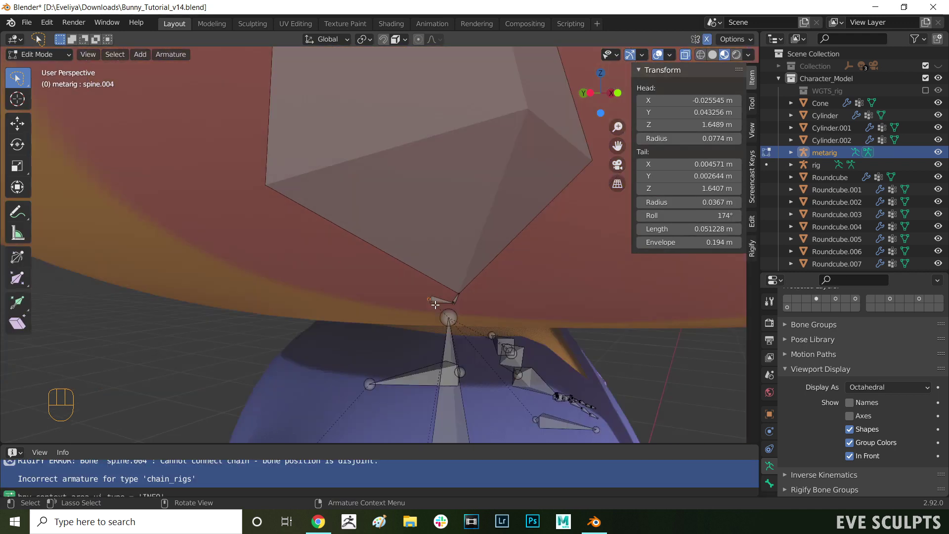
key("shift+s")
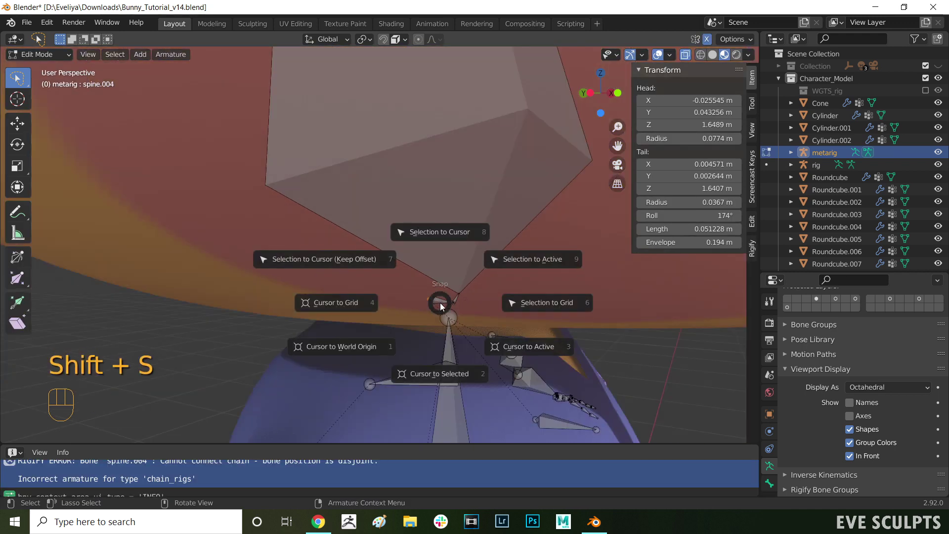
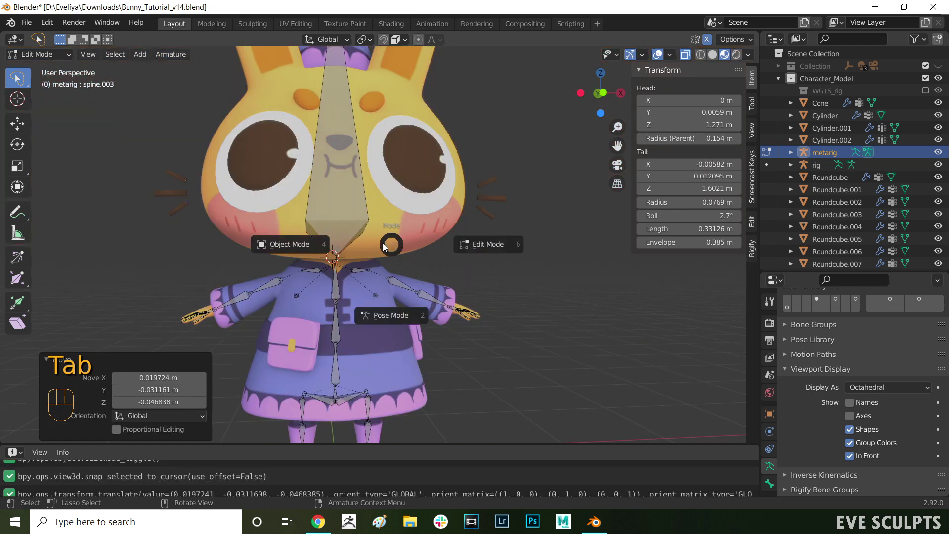
key("Tab")
left_click_drag(476, 255, 467, 256)
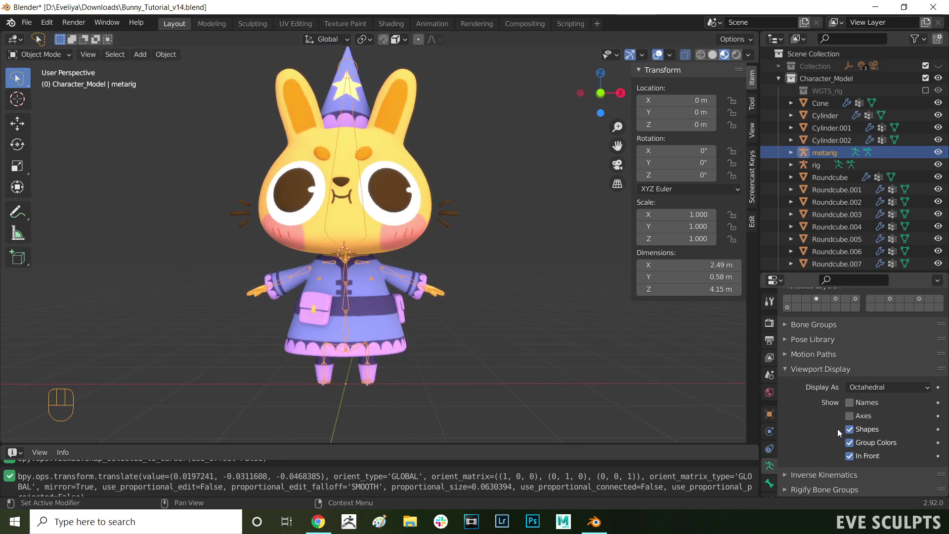
left_click(866, 460)
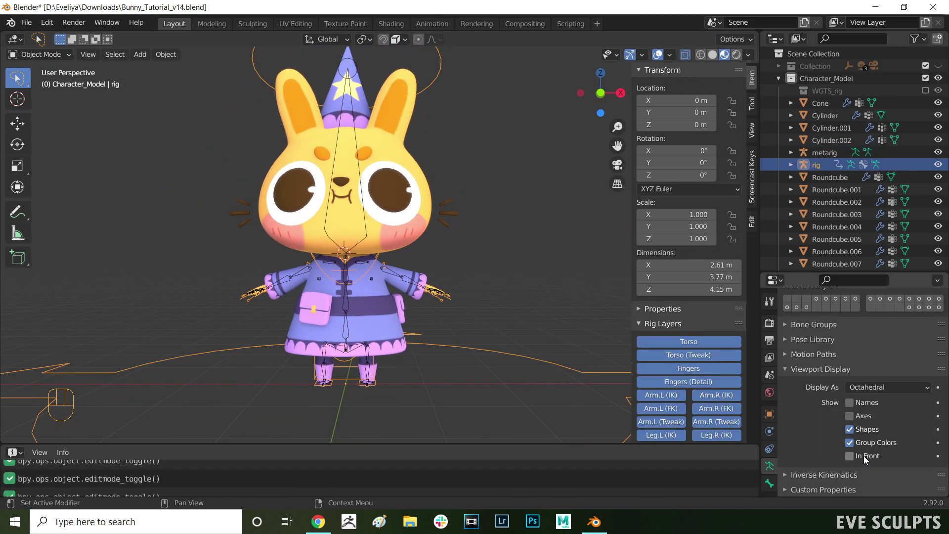
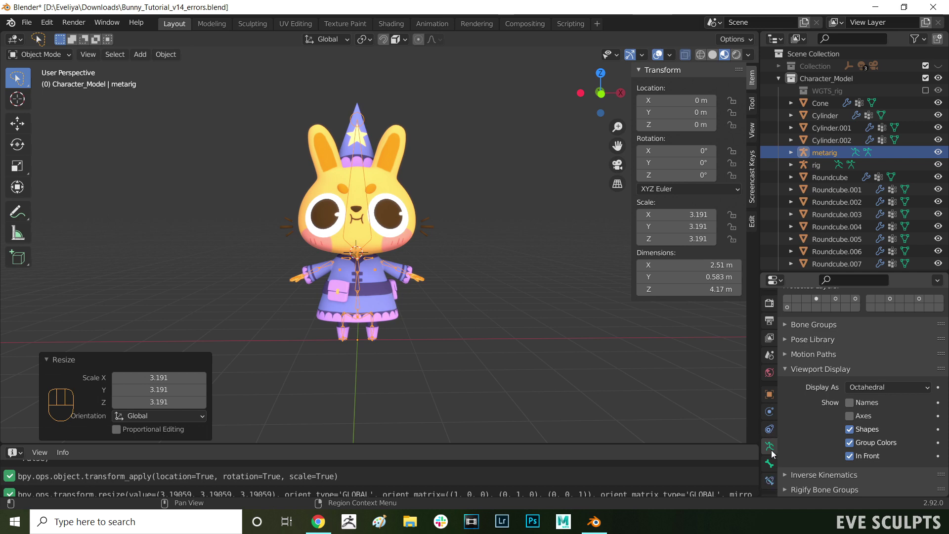
Orbit around the bunny's lower body and legs to inspect the undersized rig inside the skirt
left_click(861, 457)
left_click_drag(469, 293, 494, 291)
left_click_drag(495, 354, 500, 266)
middle_click(490, 314)
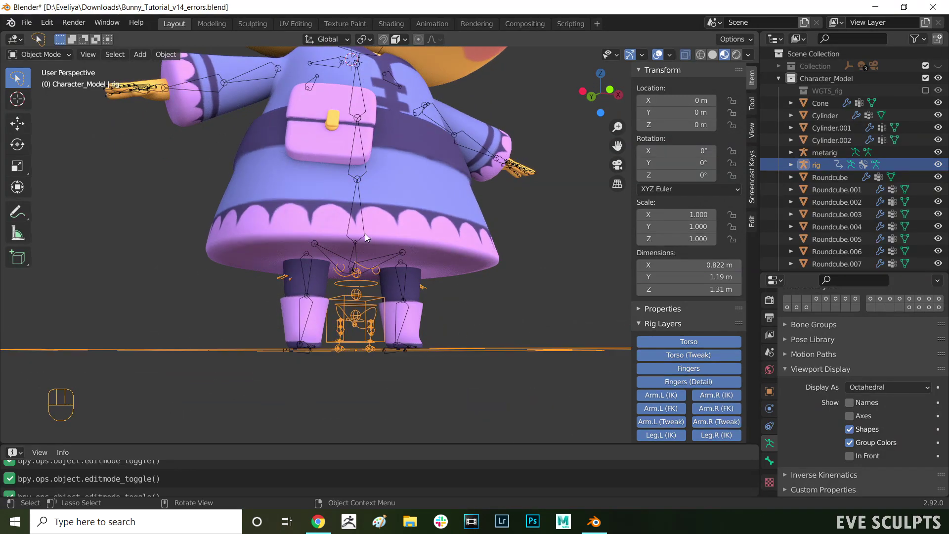
left_click_drag(444, 260, 445, 280)
left_click_drag(384, 343, 321, 321)
left_click_drag(434, 304, 454, 314)
left_click_drag(478, 215, 479, 259)
key("ctrl+z")
left_click_drag(456, 270, 442, 264)
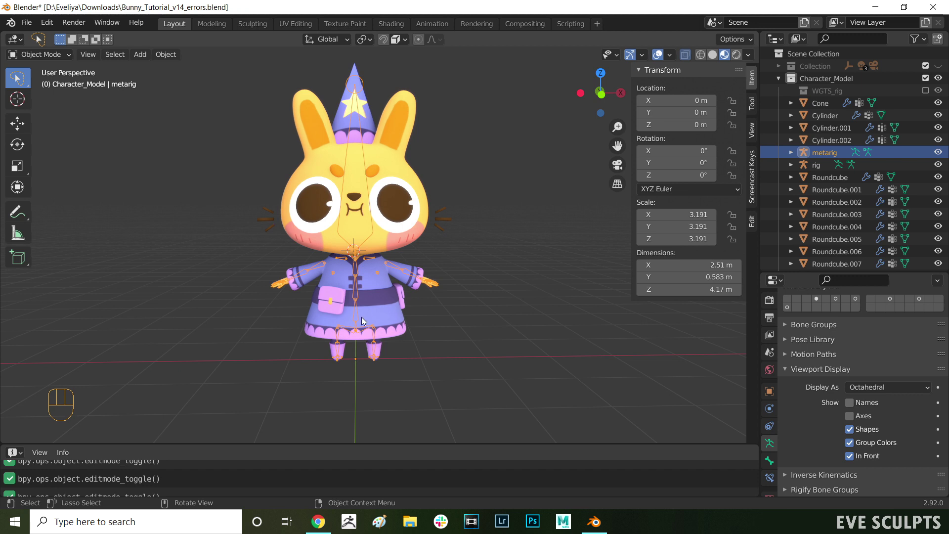
Select the metarig and apply All Transforms so its 3.191 scale becomes 1
left_click(358, 331)
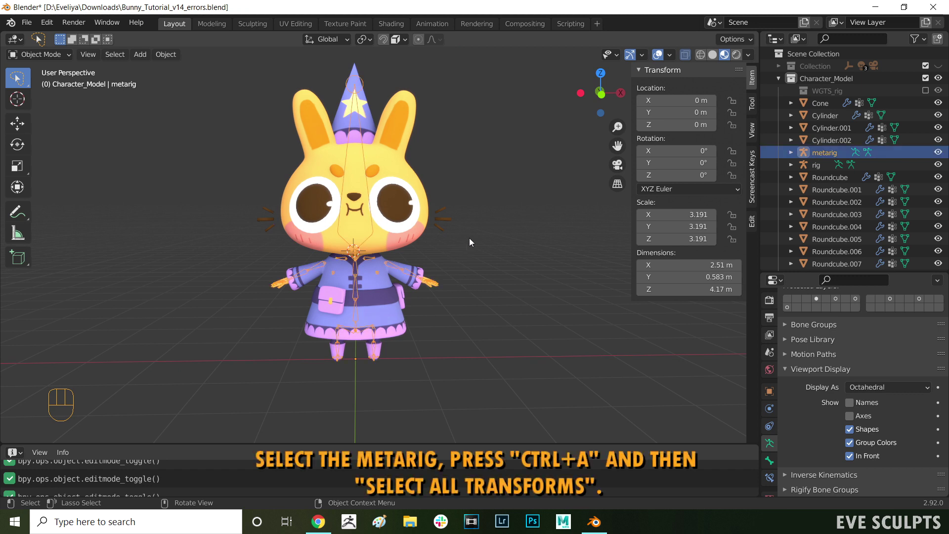
key("ctrl+a")
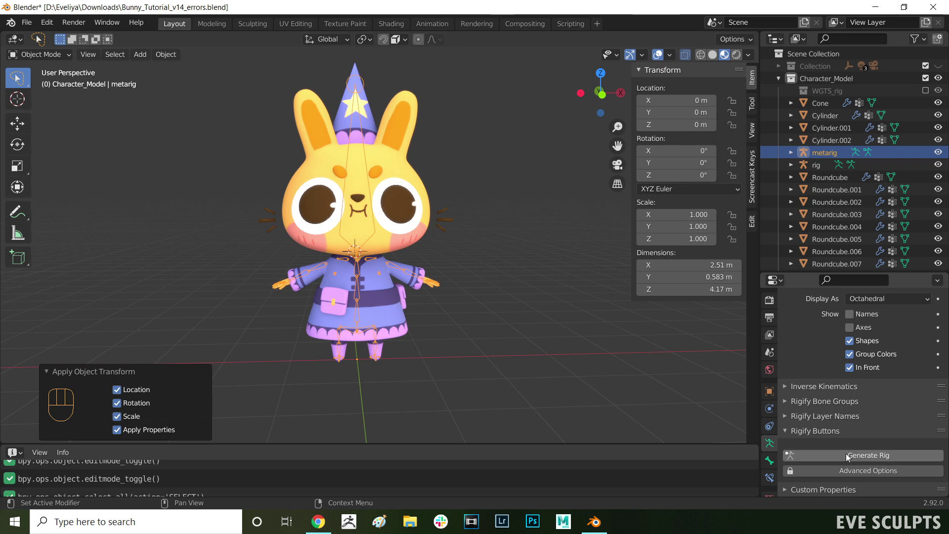
Regenerate the rig at the corrected scale and select all the bunny's mesh parts in the Outliner
left_click(848, 457)
left_click_drag(498, 298, 514, 294)
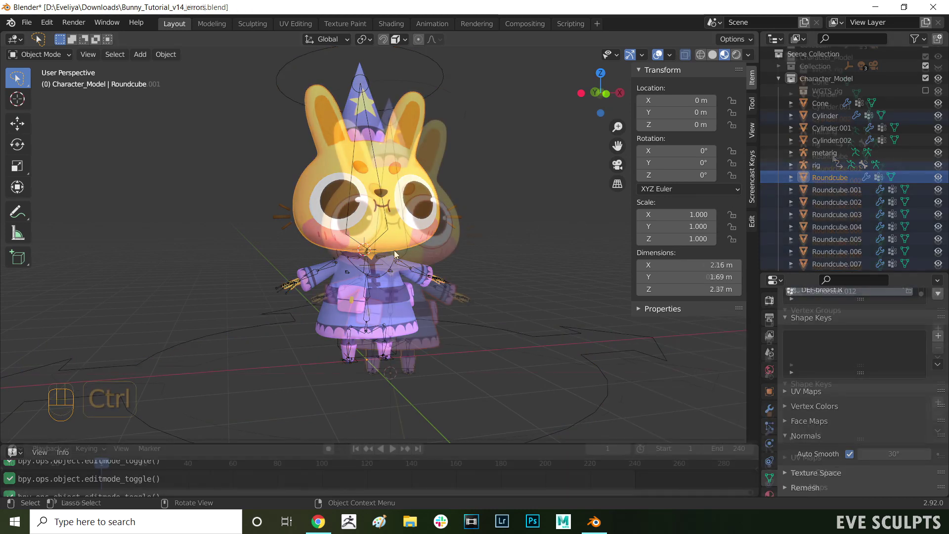
left_click(397, 256)
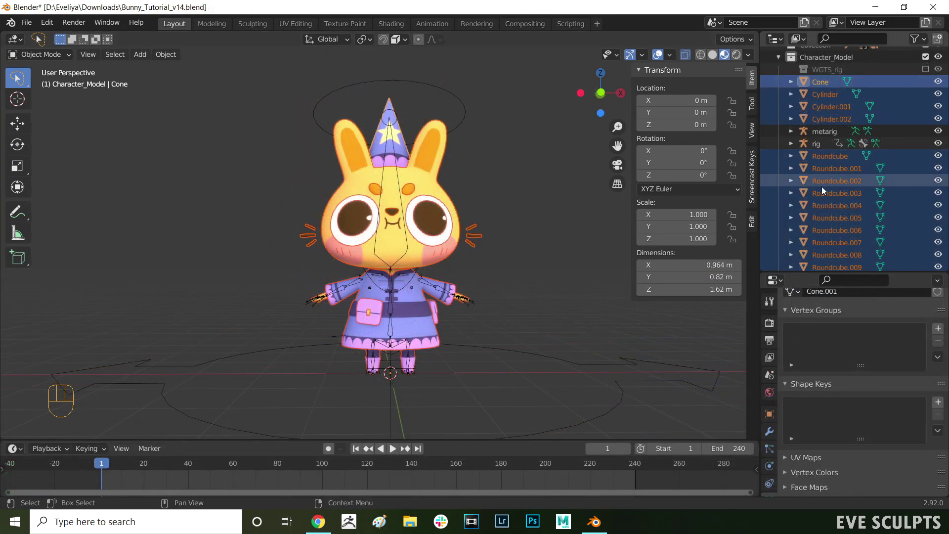
left_click_drag(481, 228, 493, 223)
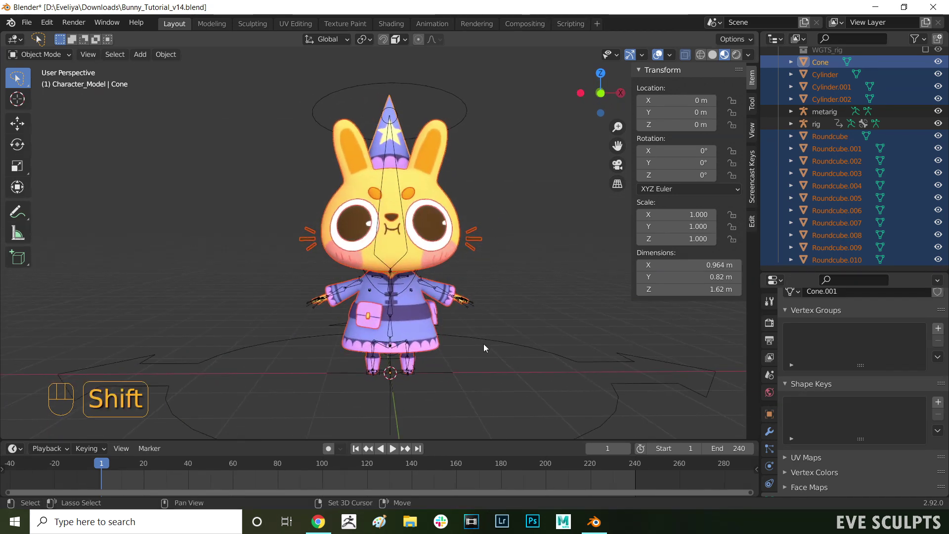
Add the rig as the active object and parent the meshes to it With Automatic Weights
left_click(486, 342)
left_click_drag(510, 239, 507, 246)
key("ctrl+p")
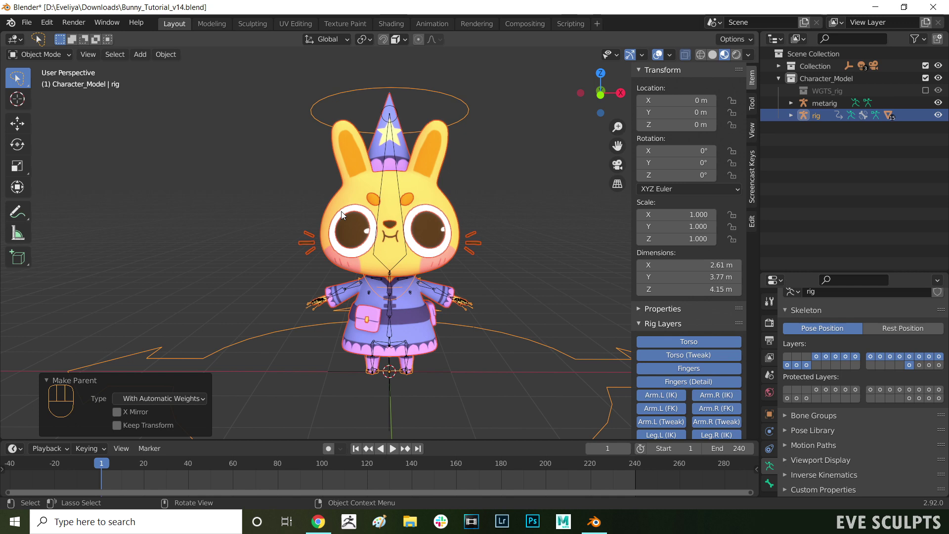
Enter Pose Mode on the rig and enable In Front under Viewport Display so bones draw over the mesh
middle_click(462, 283)
key("n")
left_click_drag(66, 58, 62, 102)
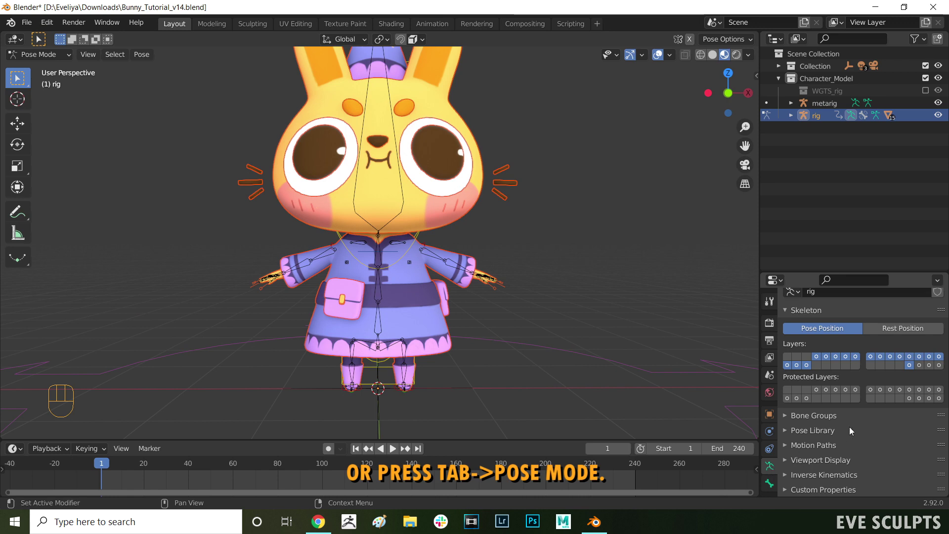
left_click(815, 464)
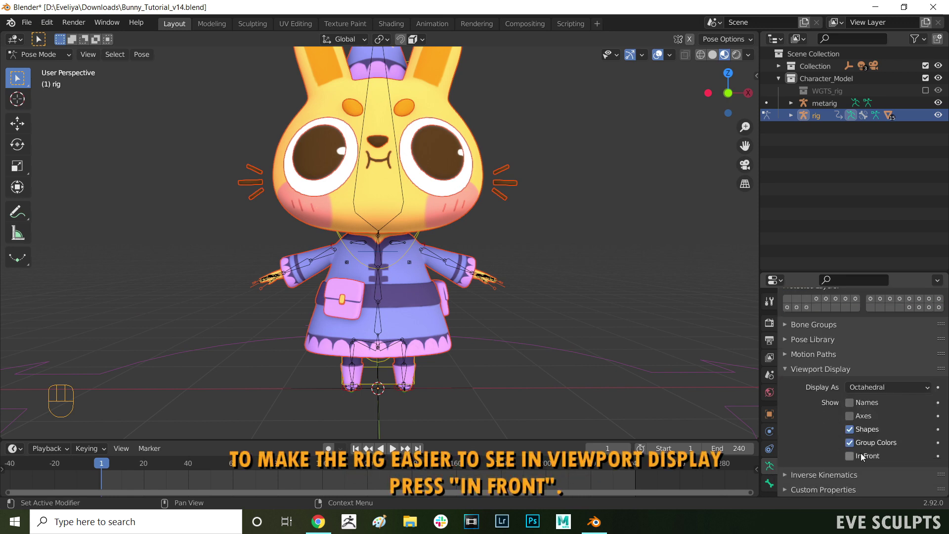
left_click(857, 462)
left_click(858, 461)
left_click_drag(545, 337, 522, 348)
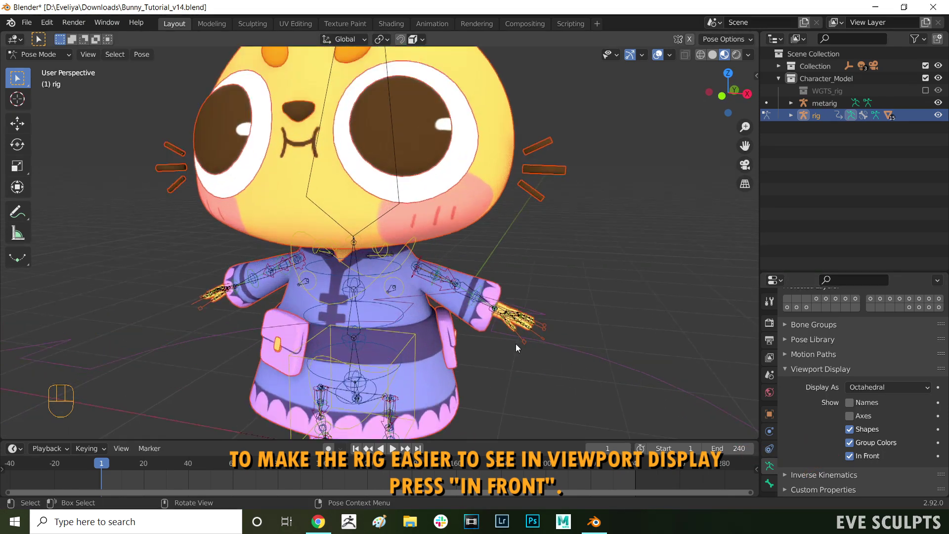
Grab the torso control and shift it to move the bunny's body
left_click(412, 322)
key("g")
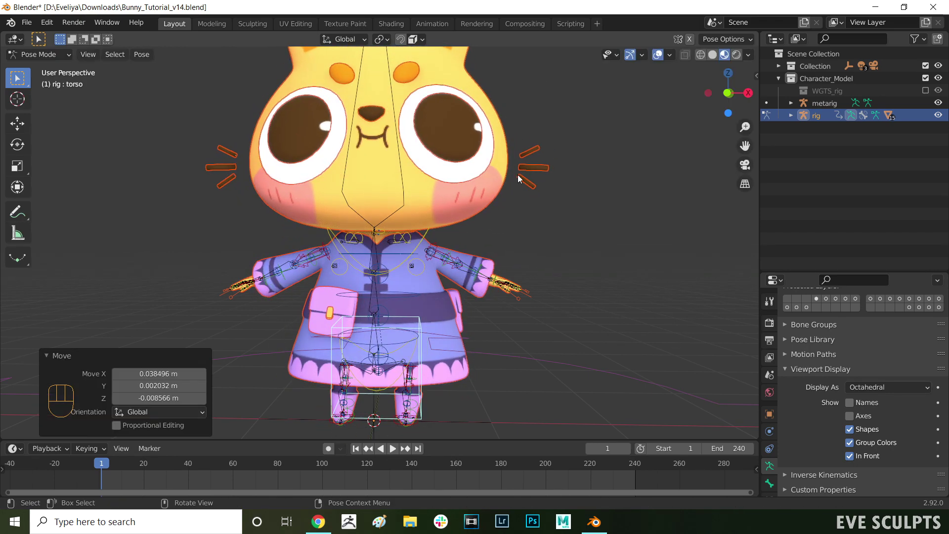
key("g")
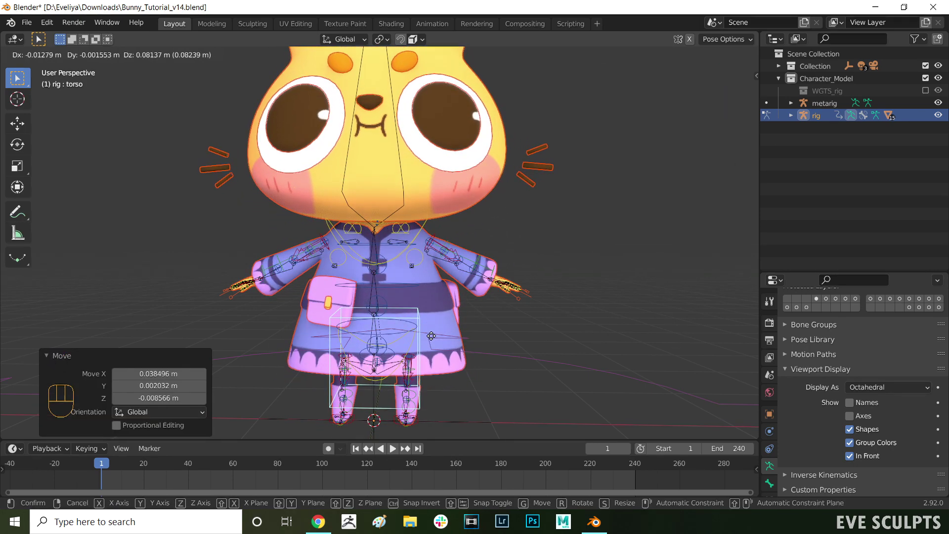
left_click_drag(434, 367, 443, 365)
left_click(356, 246)
left_click_drag(365, 230, 413, 209)
left_click_drag(382, 214, 425, 232)
Move and rotate the hand_ik.L control, undo, then start rotating the foot_heel_ik.L control
key("g")
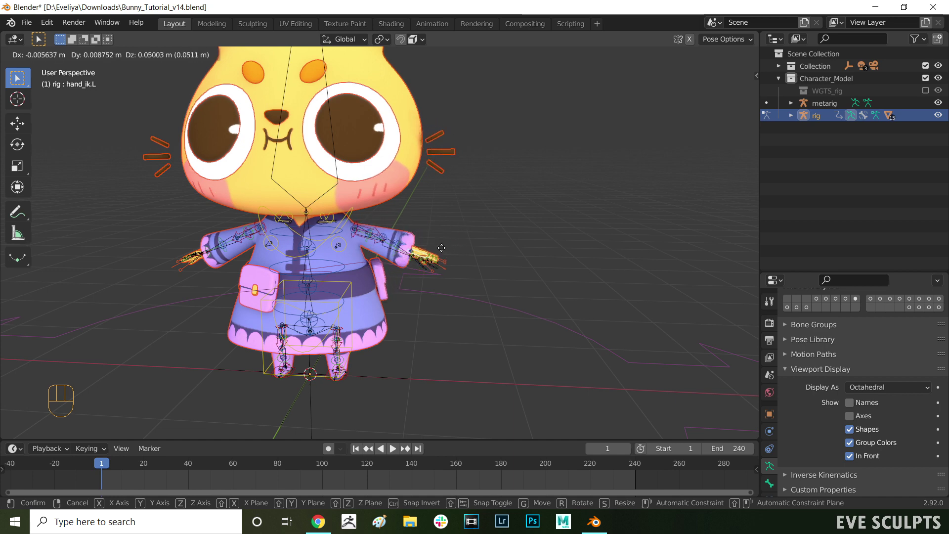
left_click(457, 252)
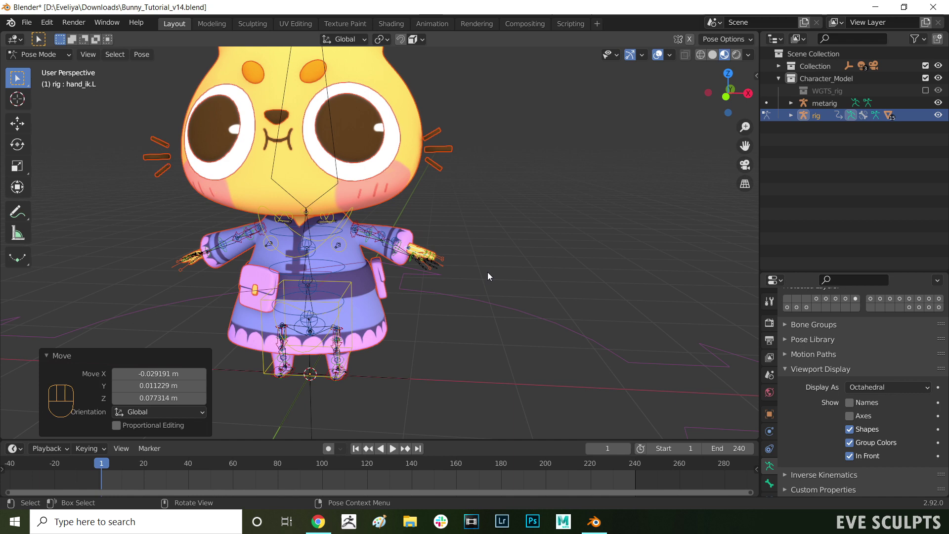
key("r")
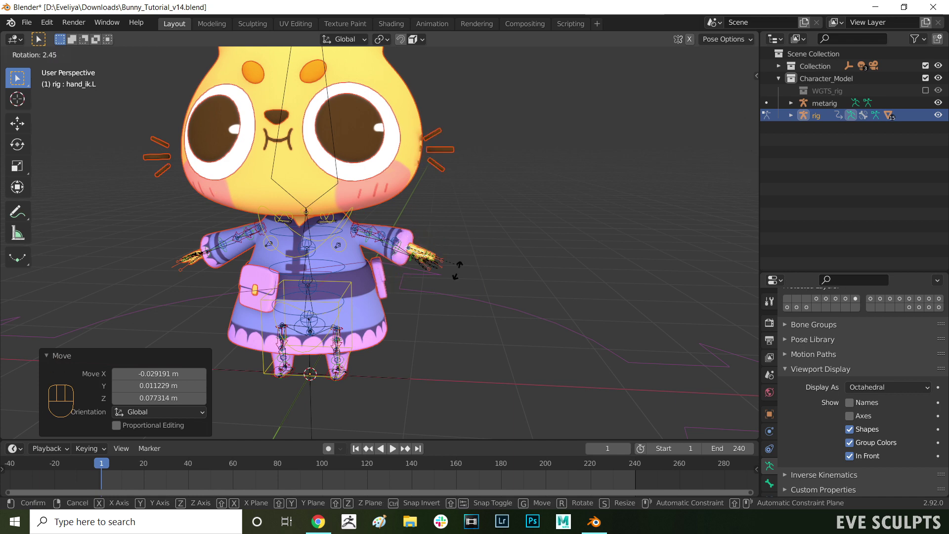
left_click(433, 294)
key("ctrl+z")
key("ctrl+z")
left_click_drag(491, 229, 446, 269)
left_click(486, 321)
key("r")
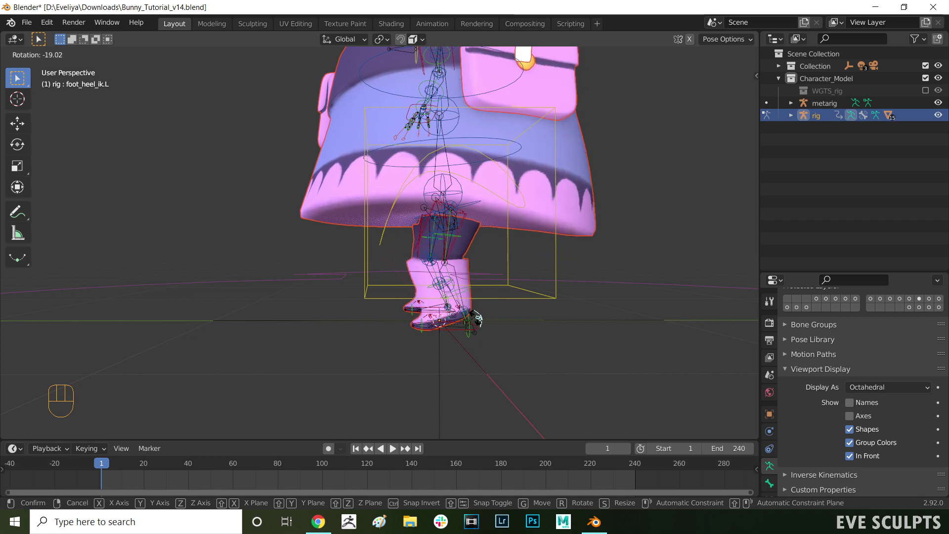
Rotate the head control, constraining the rotation to an axis
key("r")
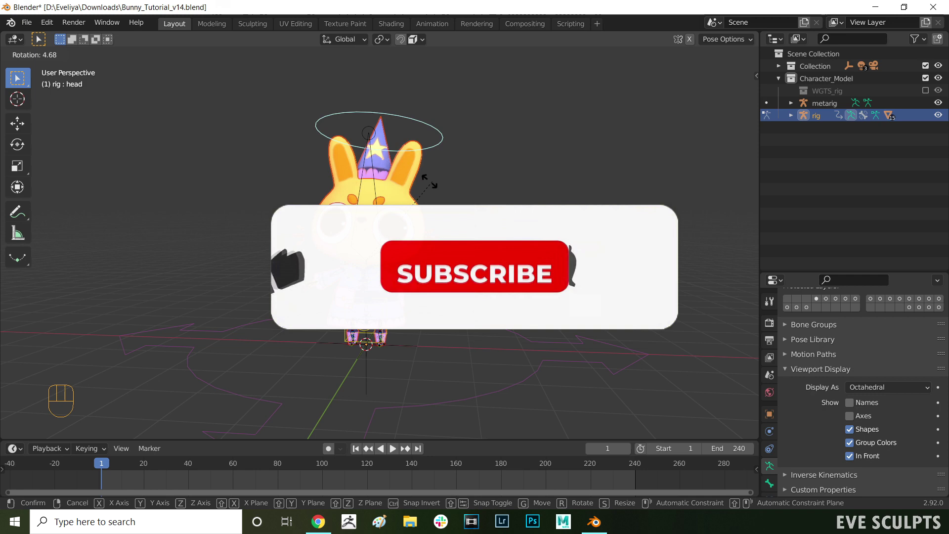
key("Escape")
key("r")
key("x")
key("z")
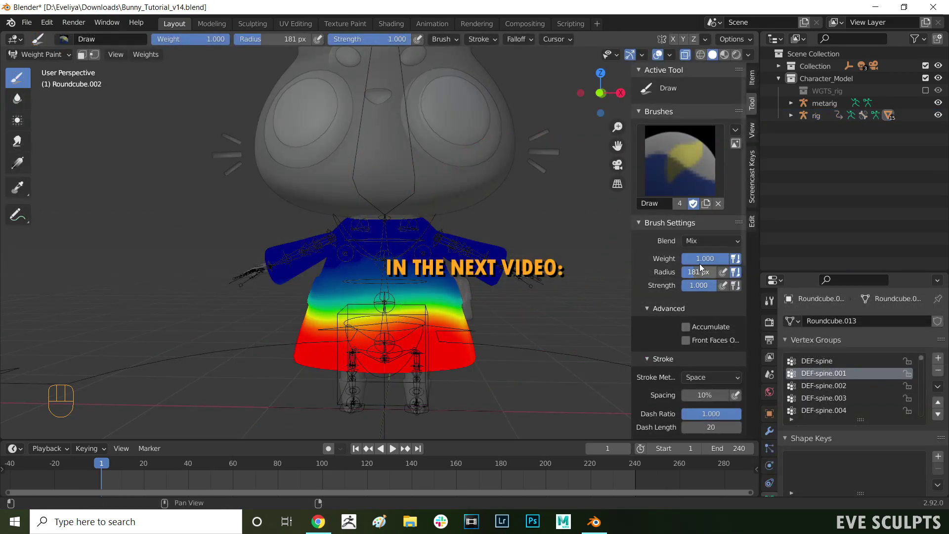
Shift the hand_ik.L control with G, then rotate the chest control to lean the body
key("g")
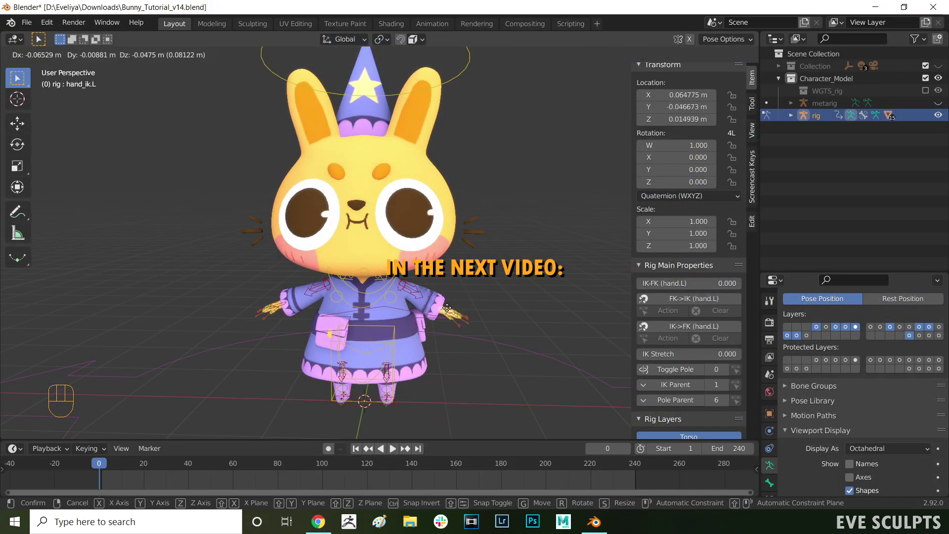
left_click_drag(438, 302, 405, 333)
left_click(391, 331)
key("g")
left_click_drag(394, 326, 386, 316)
left_click(378, 303)
key("r")
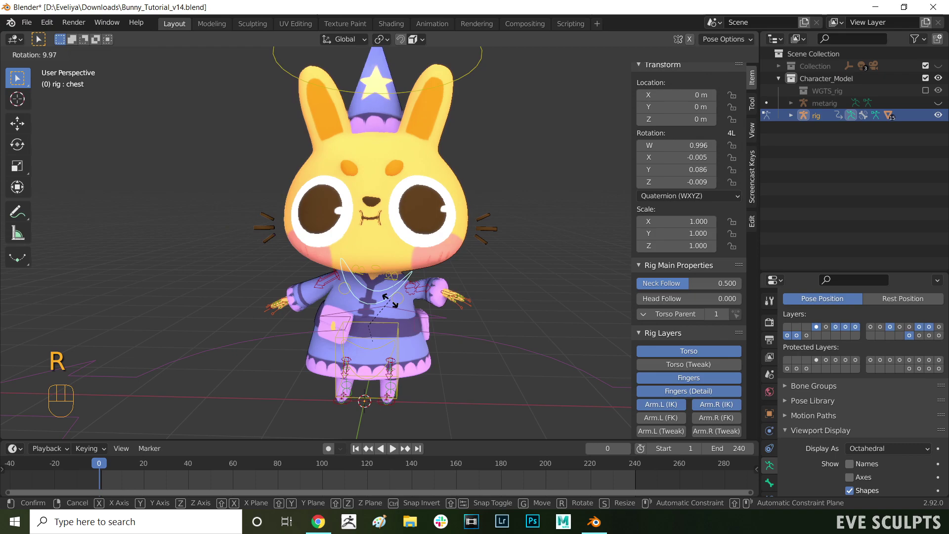
left_click(405, 94)
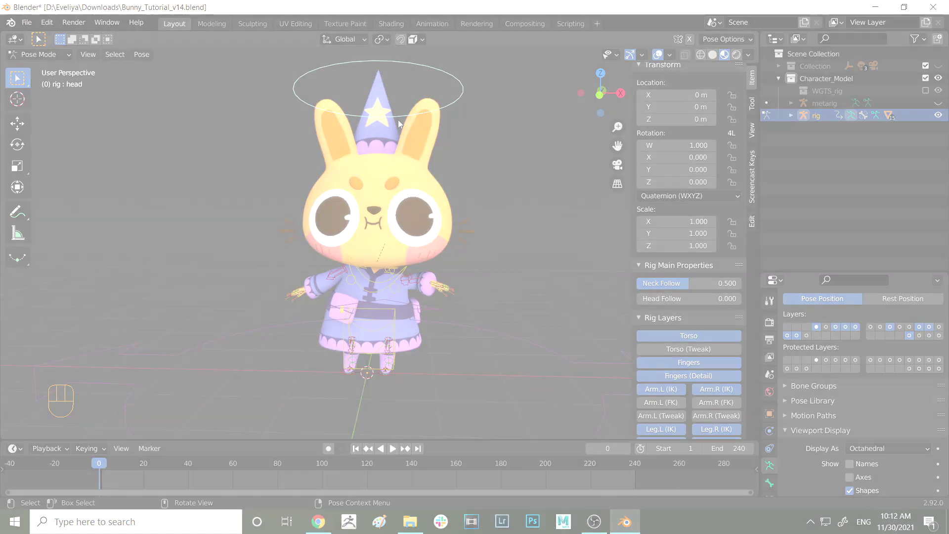